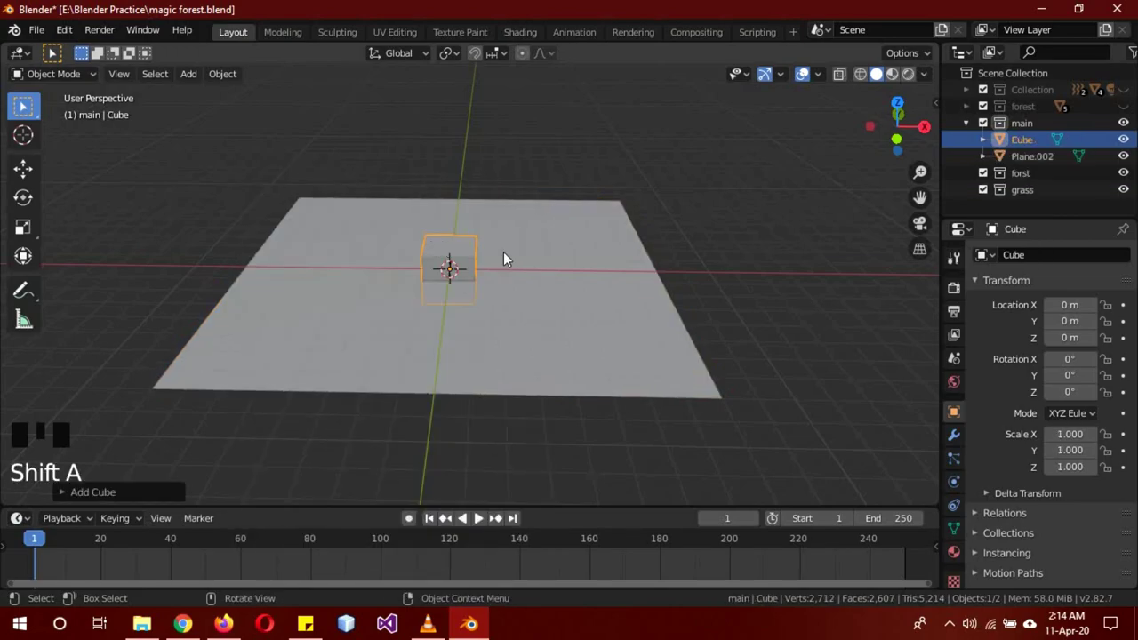
Step: Stretch the cube into a long wall (Y scale 9) and slide it along X to the floor's left edge
{"action": "key", "text": "s"}
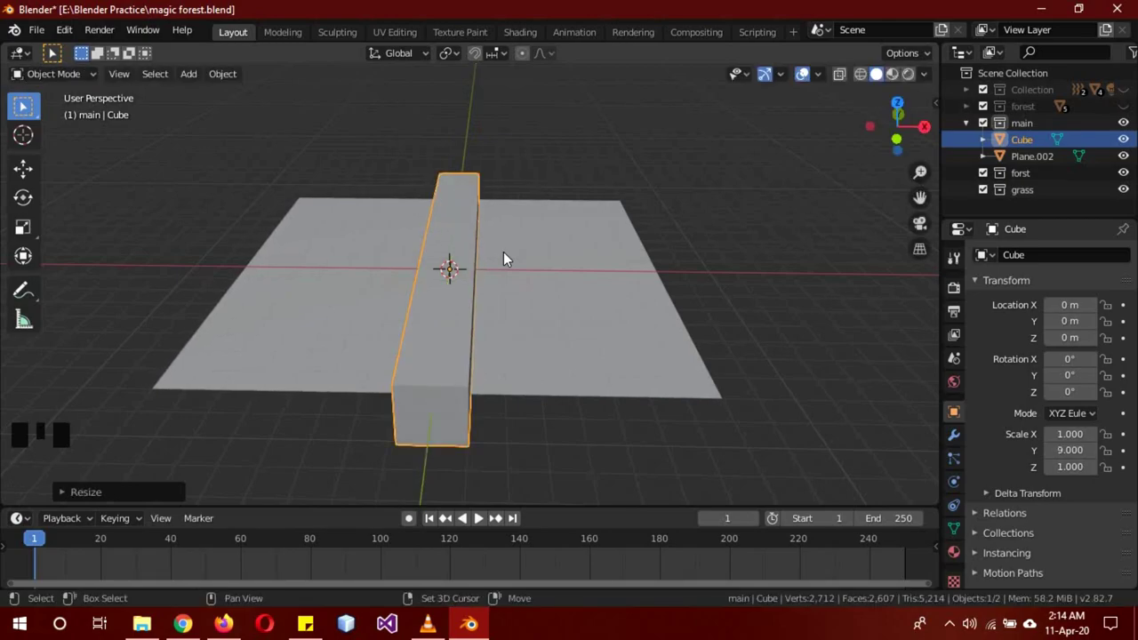
{"action": "key", "text": "g"}
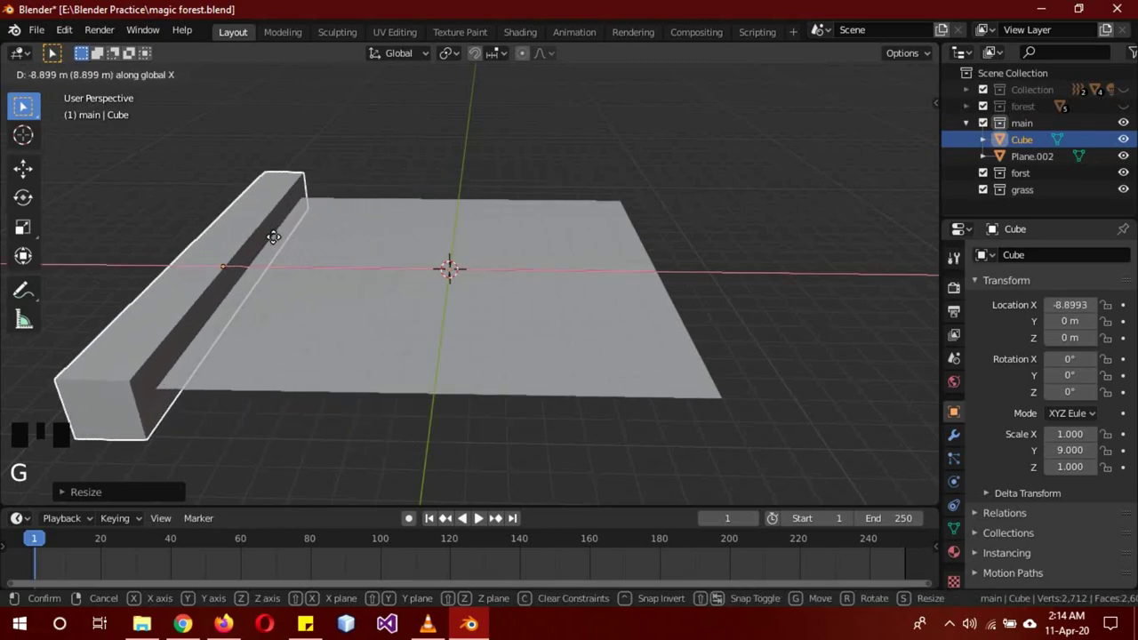
Step: Add a plane, stand it upright 90° on Y, lengthen it to 9 and slide it beside the wall
{"action": "key", "text": "shift+a"}
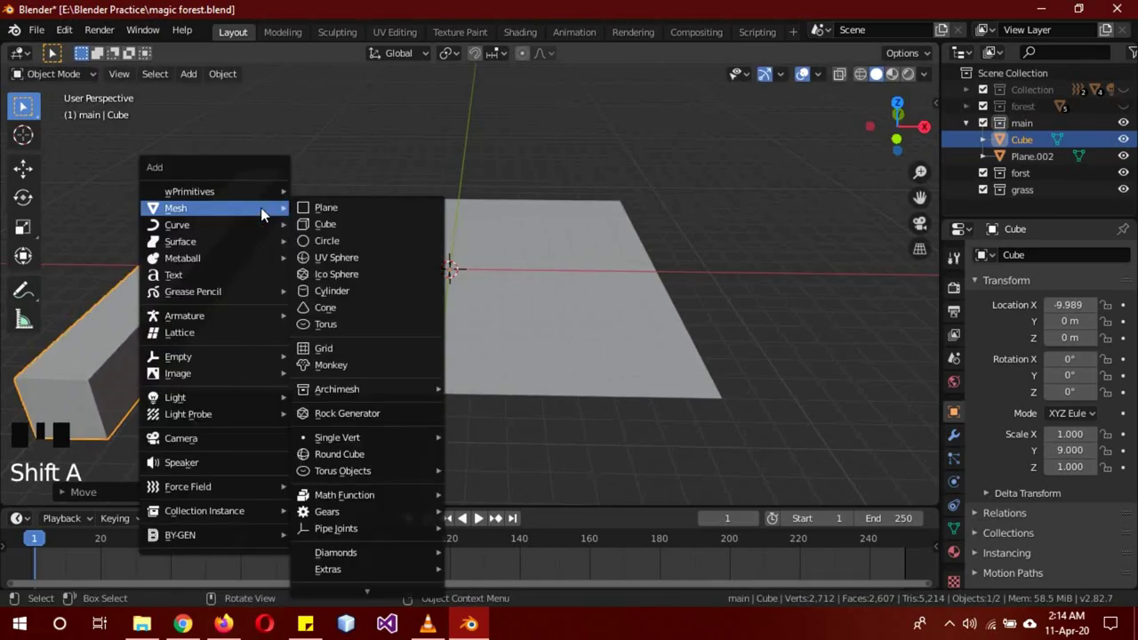
{"action": "key", "text": "r"}
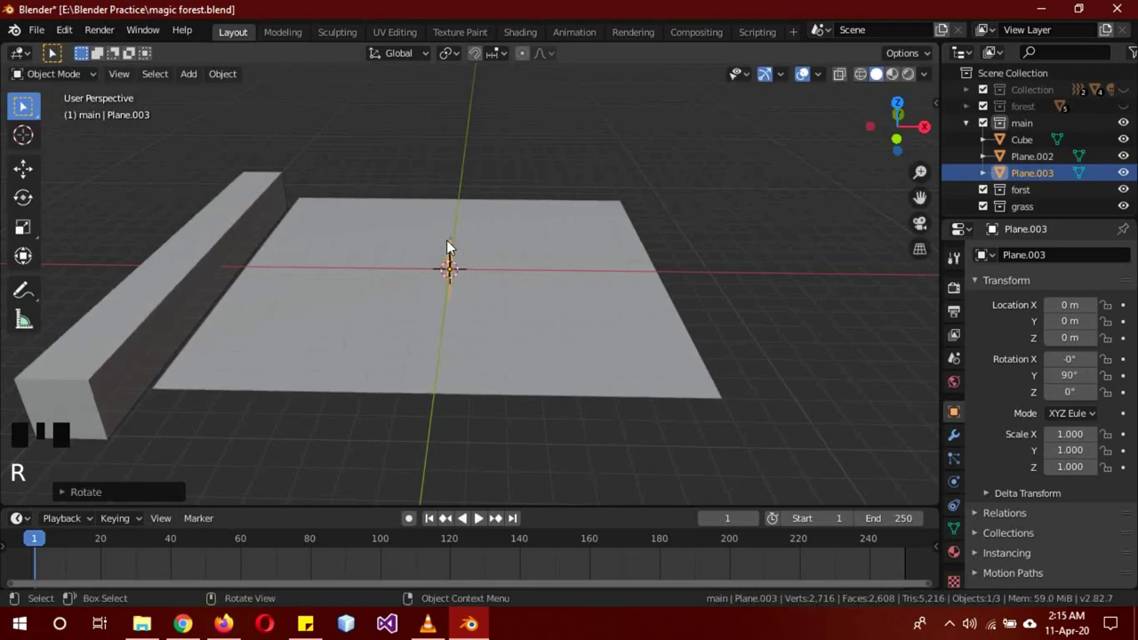
{"action": "key", "text": "s"}
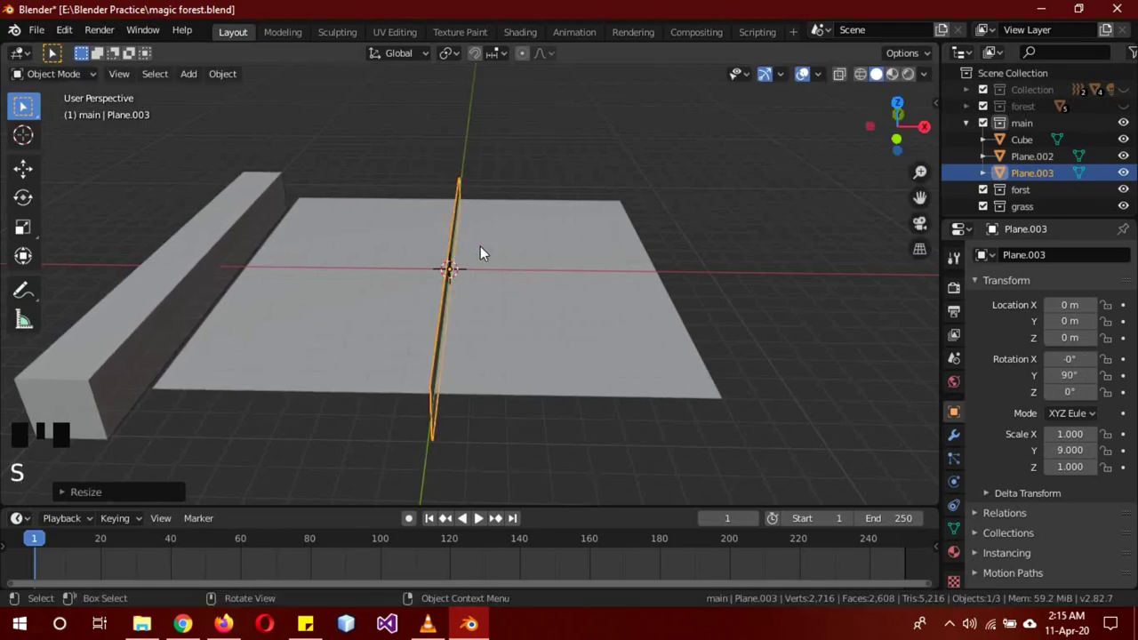
{"action": "key", "text": "g"}
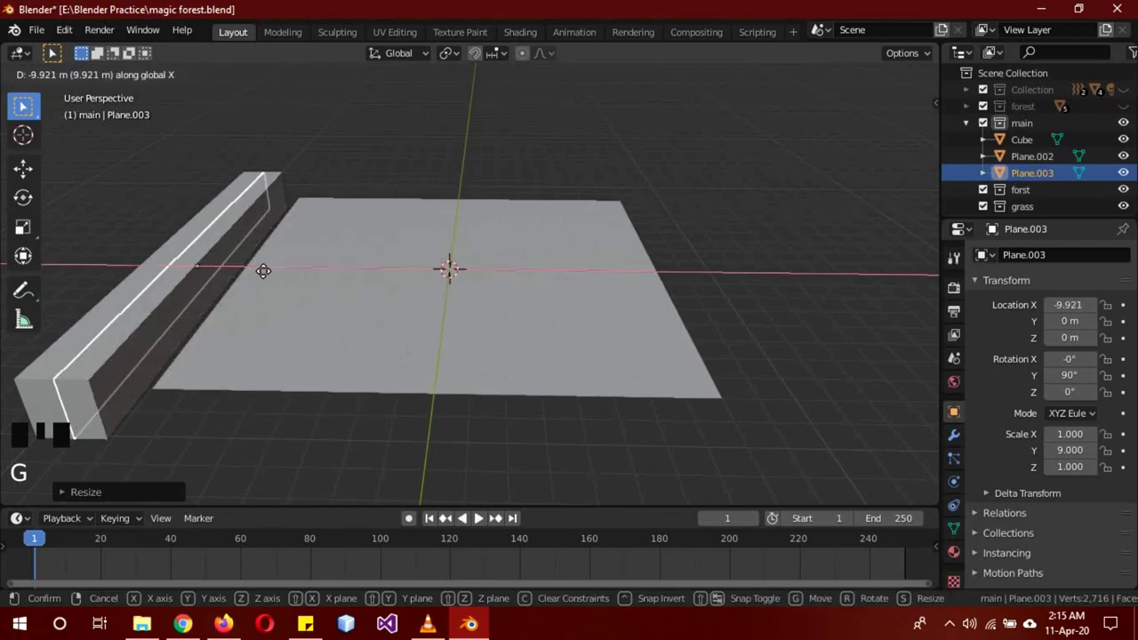
Step: Add a Plain Axes empty and place it next to the wall along X
{"action": "key", "text": "shift+a"}
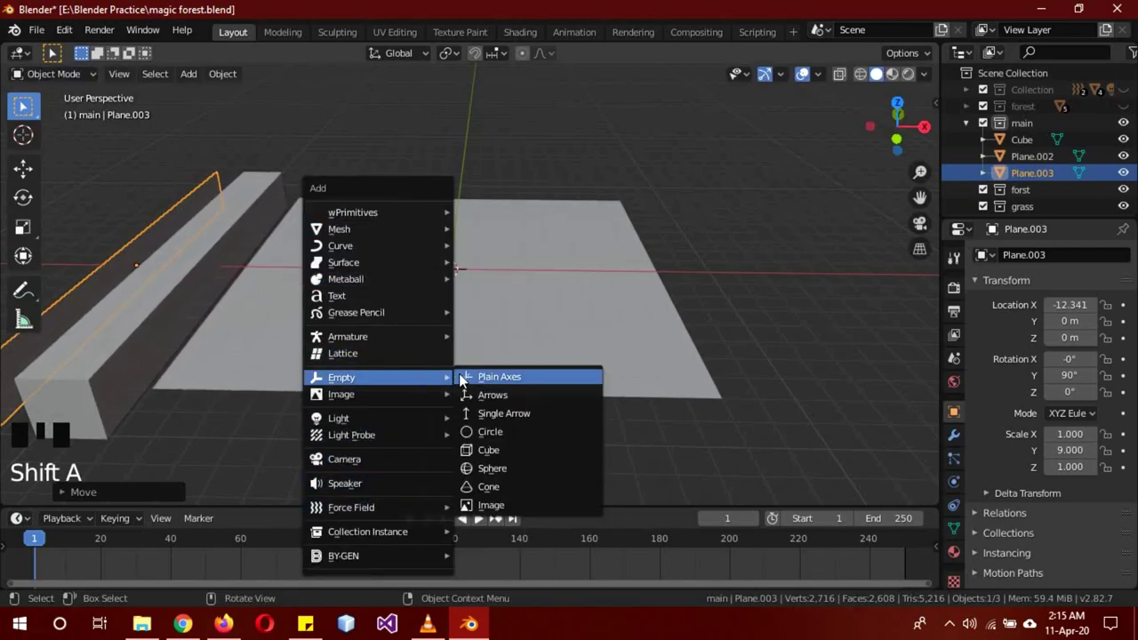
{"action": "key", "text": "g"}
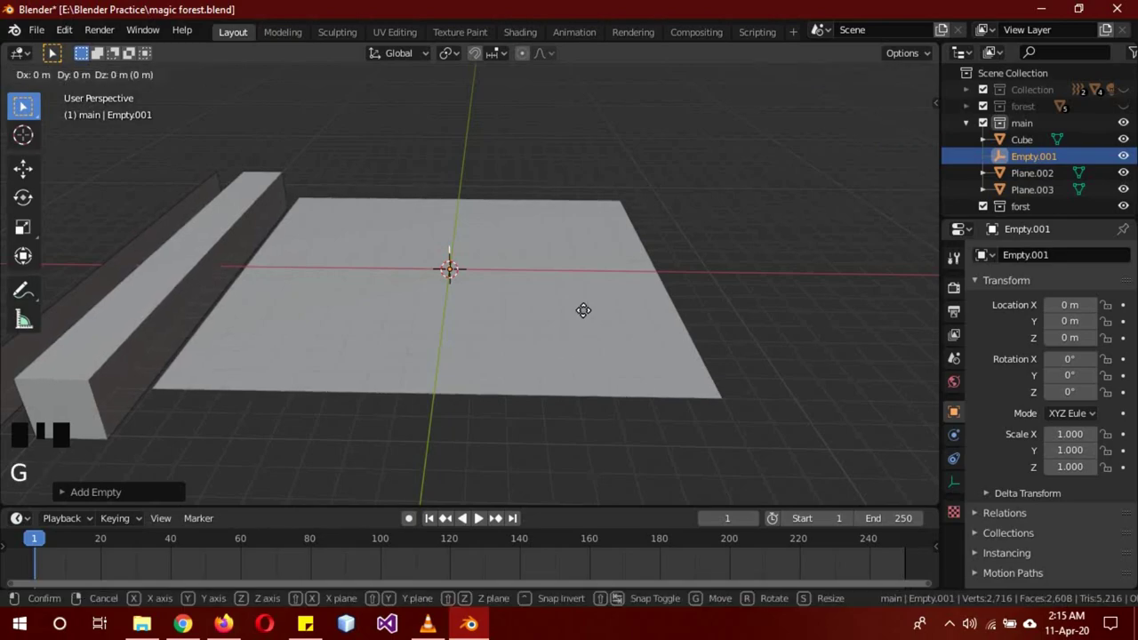
{"action": "left_click_drag", "start_coordinate": [253, 395], "coordinate": [311, 400]}
{"action": "scroll", "scroll_direction": "down", "scroll_amount": 3}
{"action": "scroll", "scroll_direction": "up", "scroll_amount": 3}
{"action": "left_click_drag", "start_coordinate": [463, 442], "coordinate": [293, 329]}
{"action": "left_click", "coordinate": [294, 330]}
Step: Reshape the wall's top into a wedge and round its edge with a bevel into a curved scoop
{"action": "key", "text": "b"}
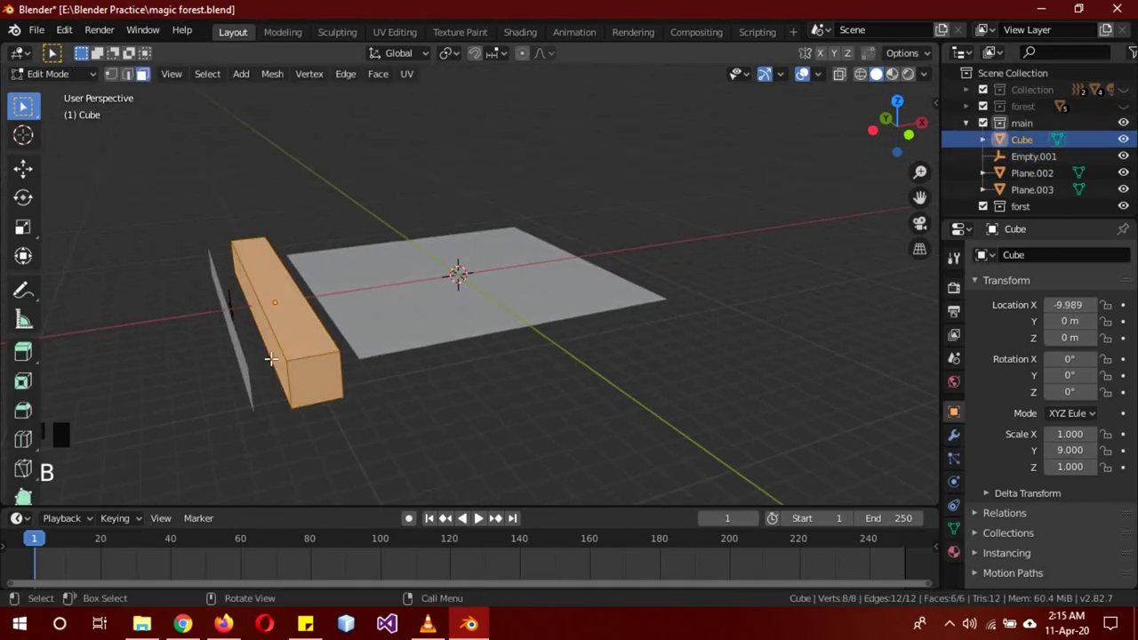
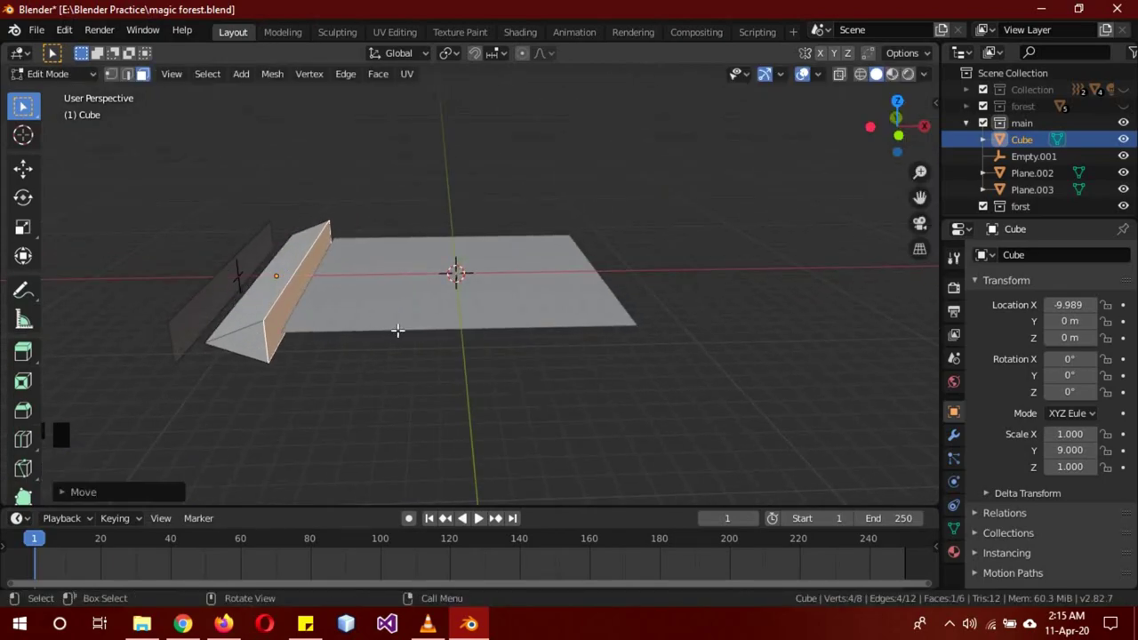
{"action": "key", "text": "b"}
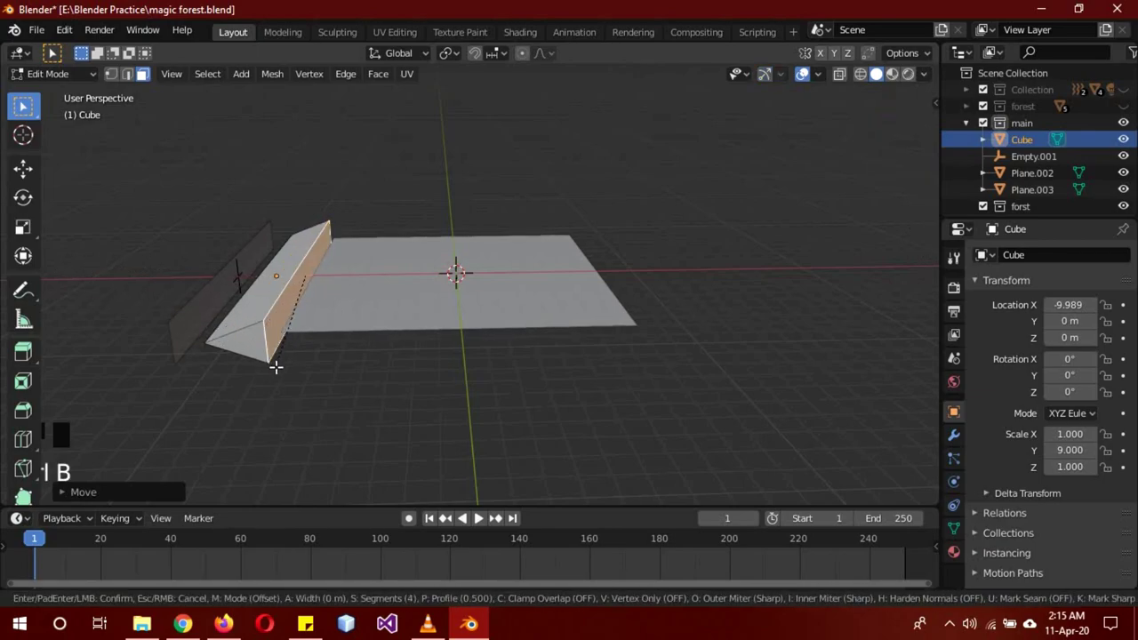
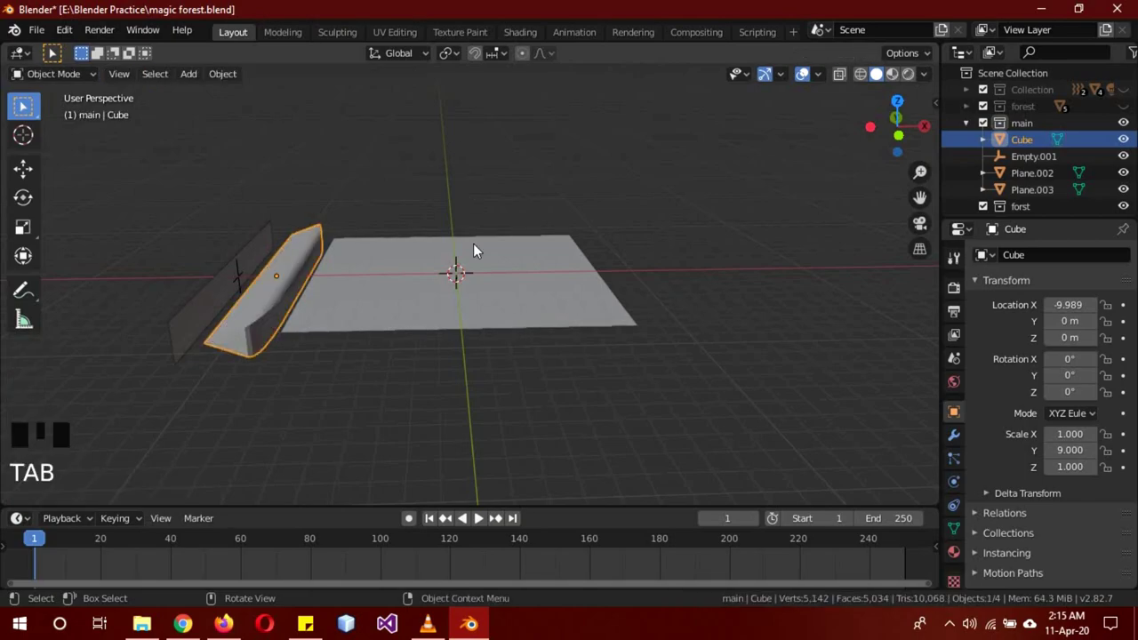
{"action": "left_click_drag", "start_coordinate": [413, 123], "coordinate": [430, 254]}
{"action": "left_click", "coordinate": [430, 253]}
Step: Hide the main collection in the Outliner and make the empty grass collection active
{"action": "left_click_drag", "start_coordinate": [442, 196], "coordinate": [1014, 195]}
{"action": "scroll", "scroll_direction": "down", "scroll_amount": 3}
{"action": "left_click", "coordinate": [1025, 203]}
{"action": "left_click", "coordinate": [1132, 105]}
{"action": "scroll", "scroll_direction": "up", "scroll_amount": 3}
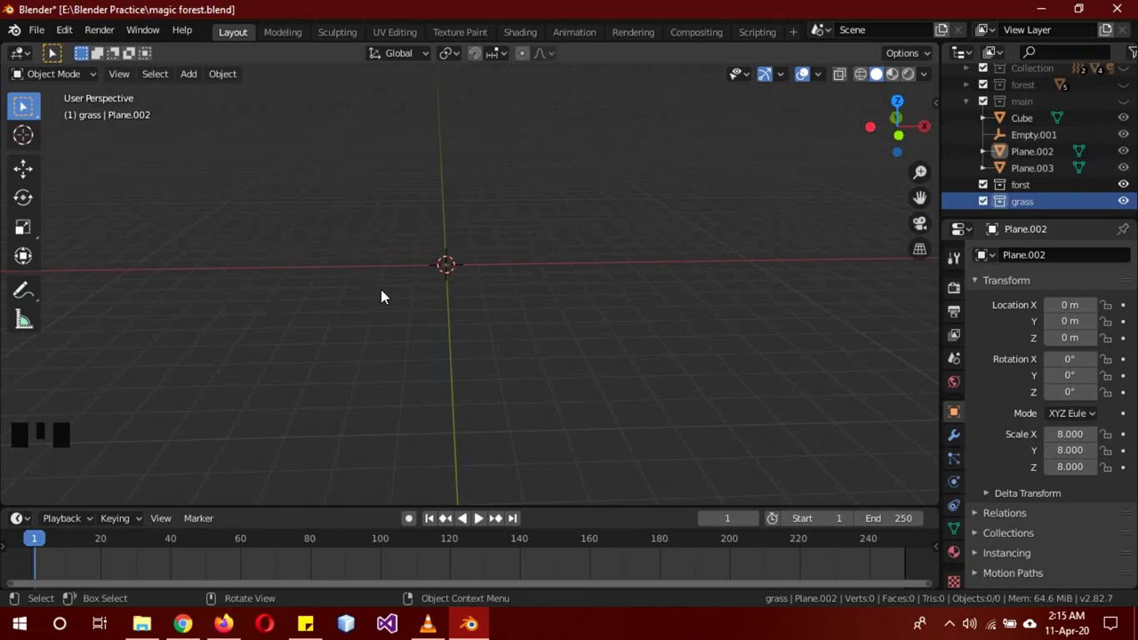
Step: Add a small plane named grass at the origin in front view and start resizing it
{"action": "scroll", "scroll_direction": "up", "scroll_amount": 3}
{"action": "key", "text": "KP_1"}
{"action": "left_click_drag", "start_coordinate": [497, 228], "coordinate": [464, 242]}
{"action": "key", "text": "shift+a"}
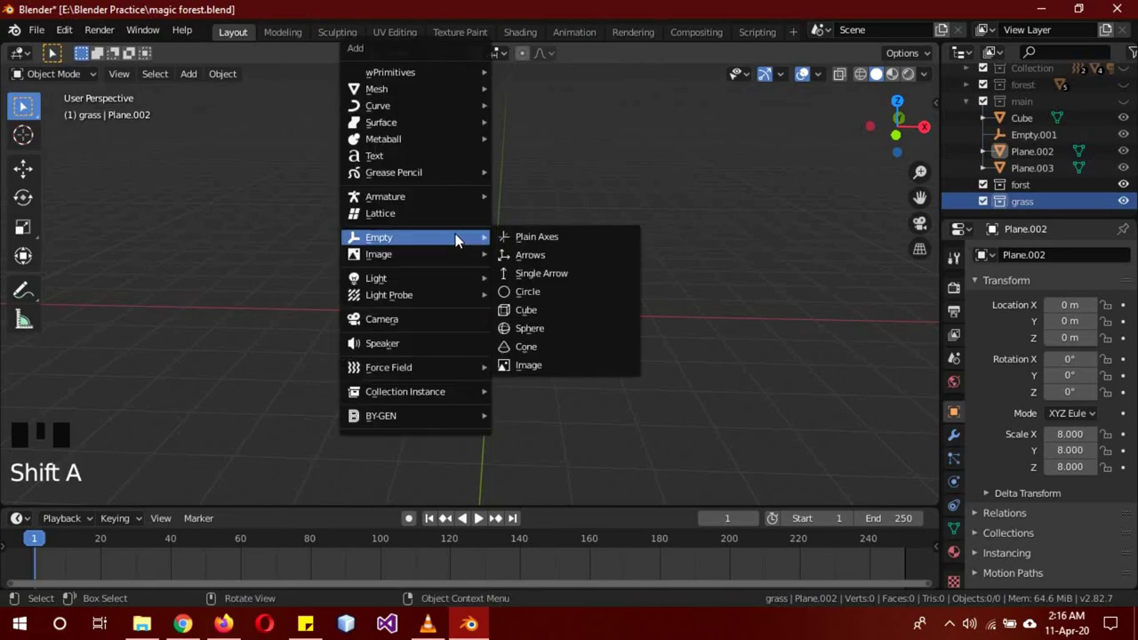
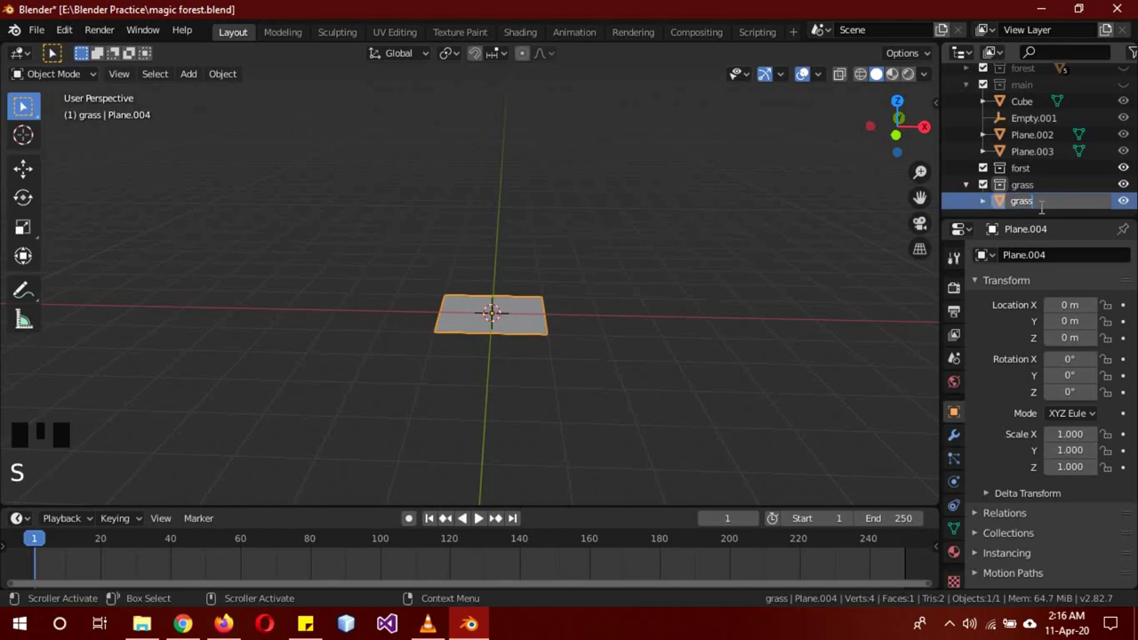
{"action": "key", "text": "b"}
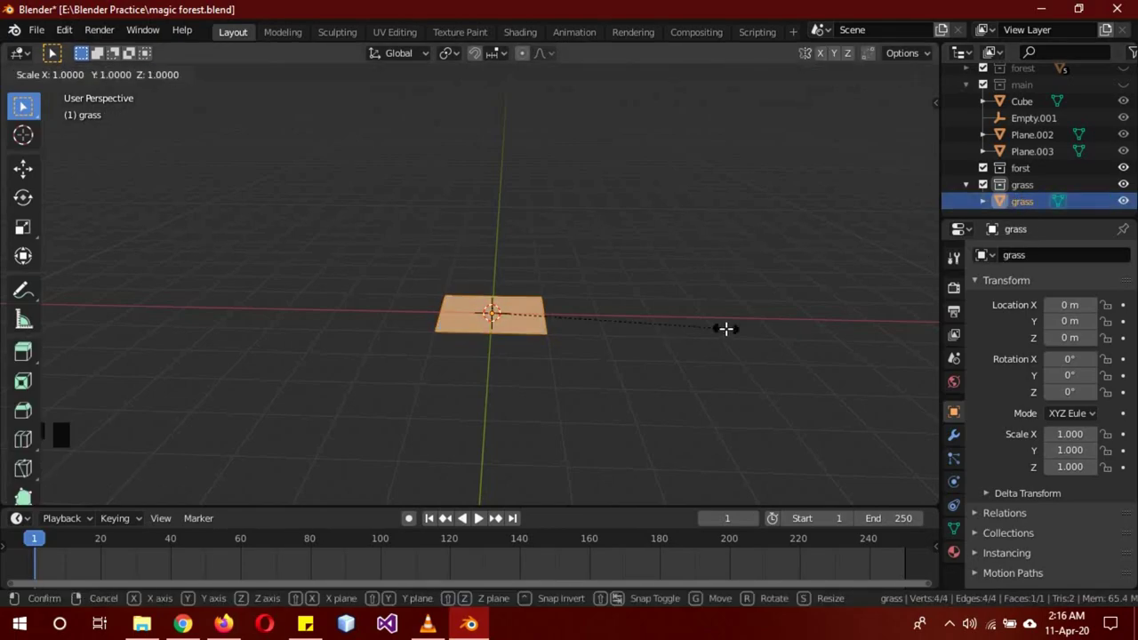
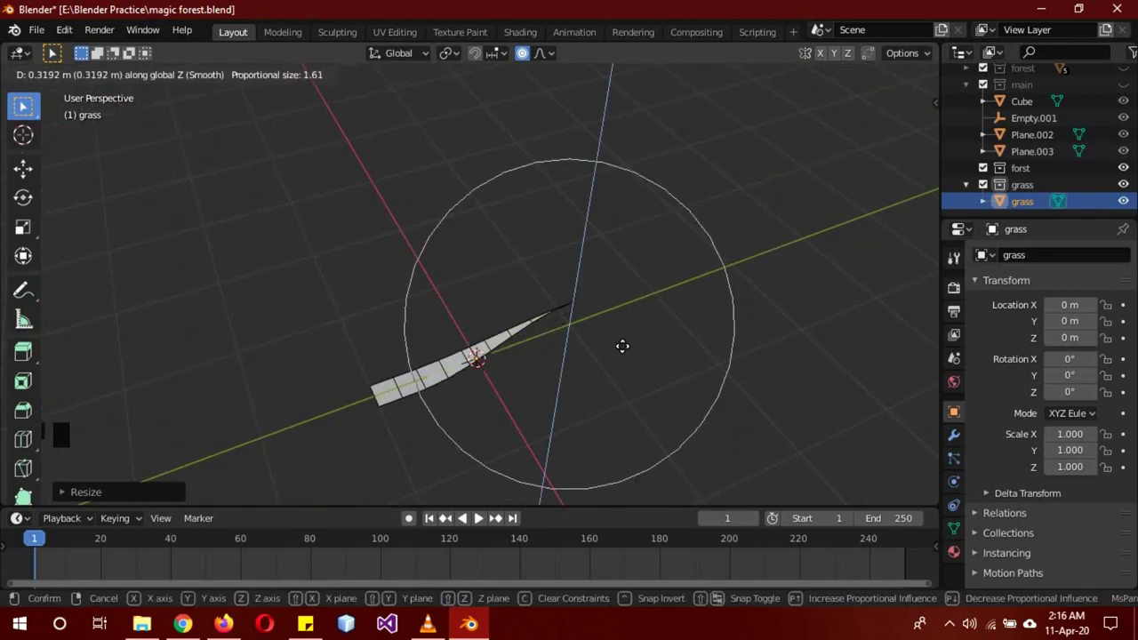
Step: Confirm the blade shape and give it an Array modifier of count 10 with adjusted relative offset
{"action": "key", "text": "Tab"}
{"action": "right_click", "coordinate": [620, 222]}
{"action": "left_click_drag", "start_coordinate": [598, 386], "coordinate": [1021, 306]}
{"action": "left_click", "coordinate": [1022, 306]}
{"action": "left_click_drag", "start_coordinate": [1036, 259], "coordinate": [958, 352]}
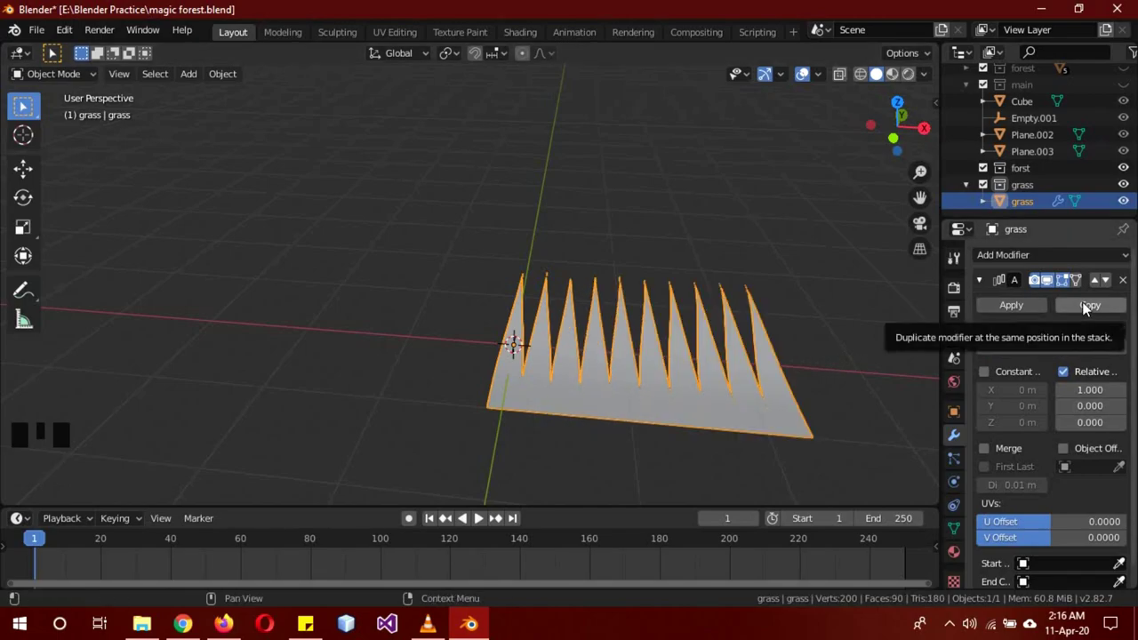
{"action": "left_click_drag", "start_coordinate": [1089, 308], "coordinate": [1063, 322]}
{"action": "scroll", "scroll_direction": "down", "scroll_amount": 3}
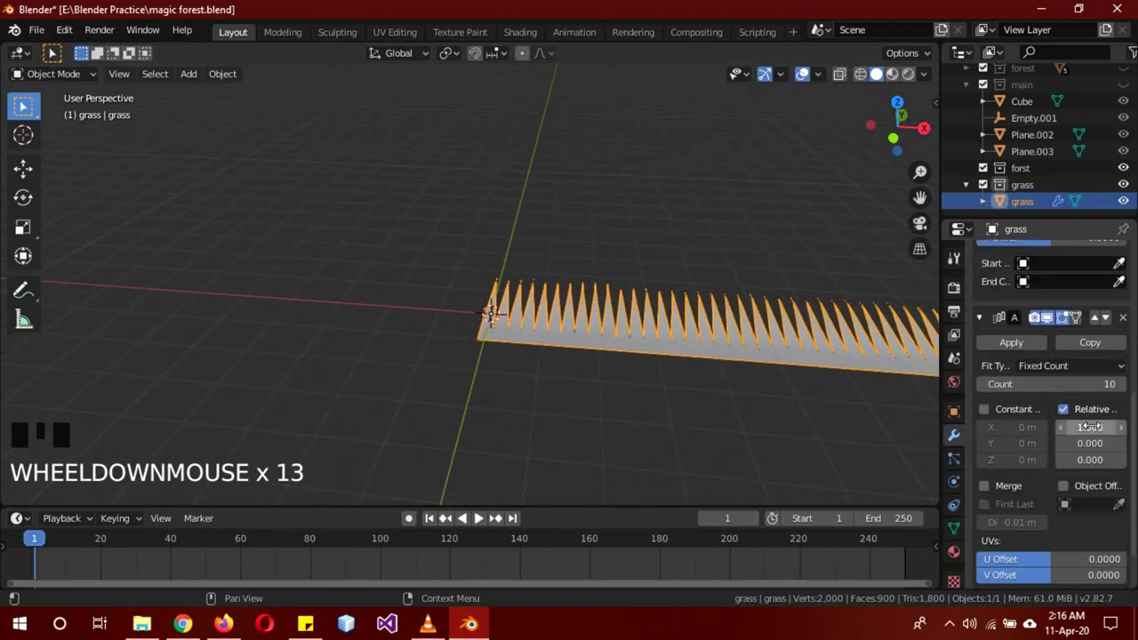
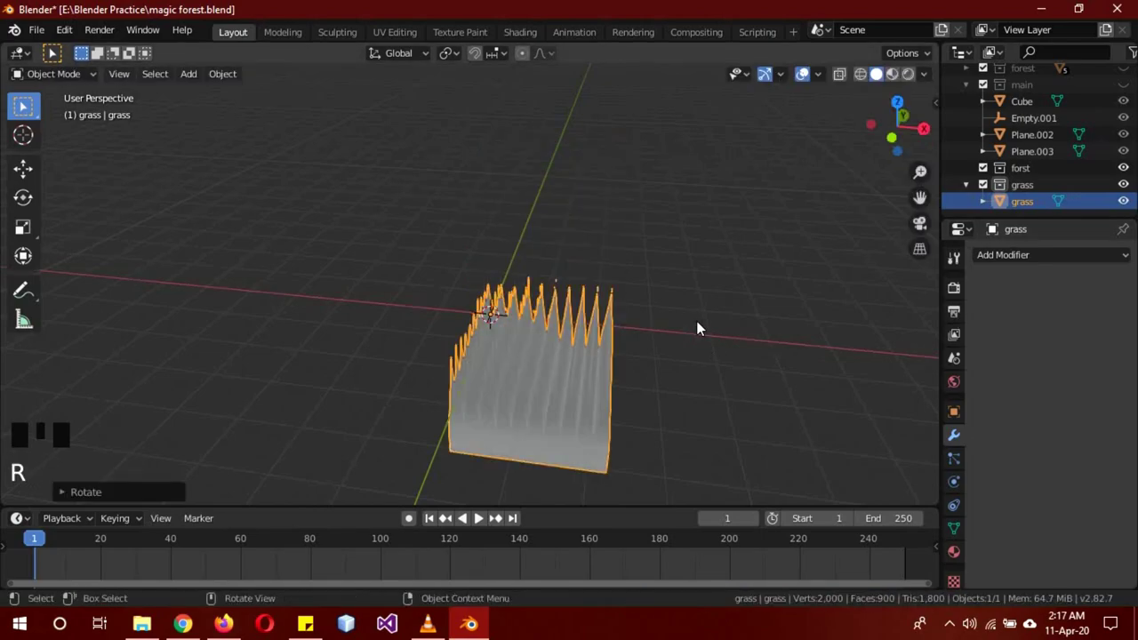
Step: Randomize the blade tips in front view and separate the patch into 100 loose blade objects
{"action": "key", "text": "KP_1"}
{"action": "key", "text": "b"}
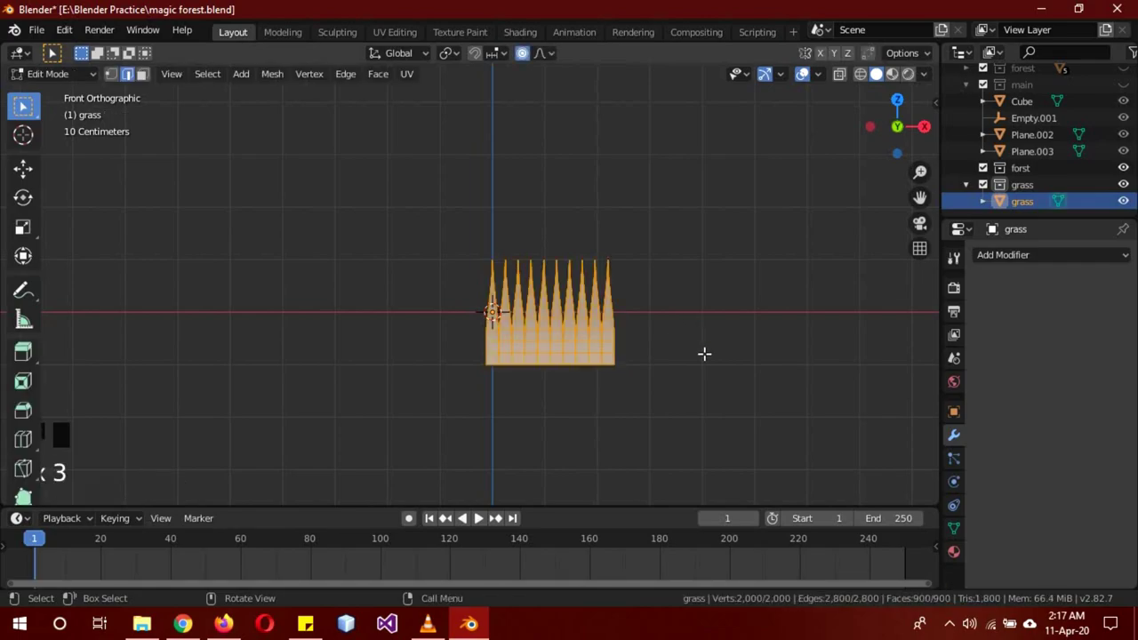
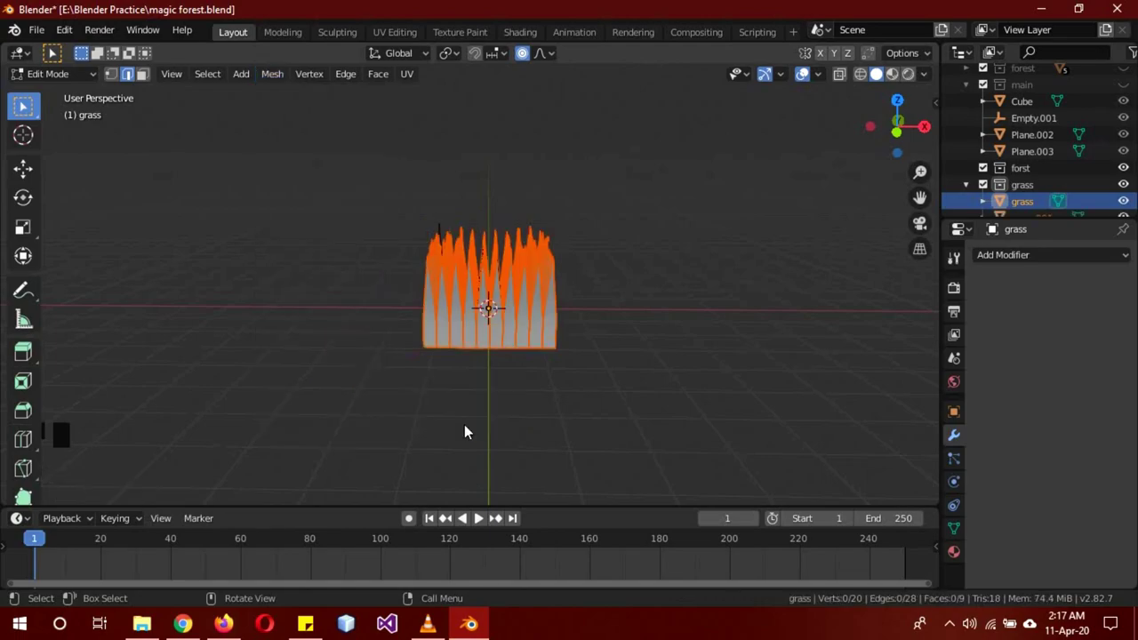
{"action": "key", "text": "Tab"}
{"action": "left_click_drag", "start_coordinate": [650, 265], "coordinate": [638, 241]}
{"action": "key", "text": "space"}
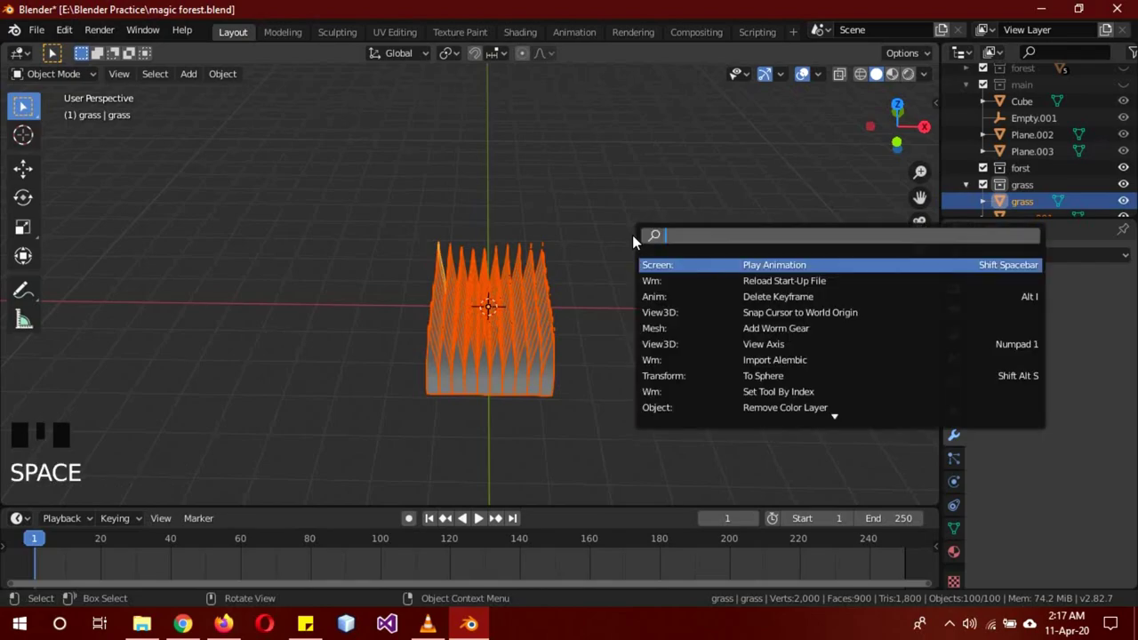
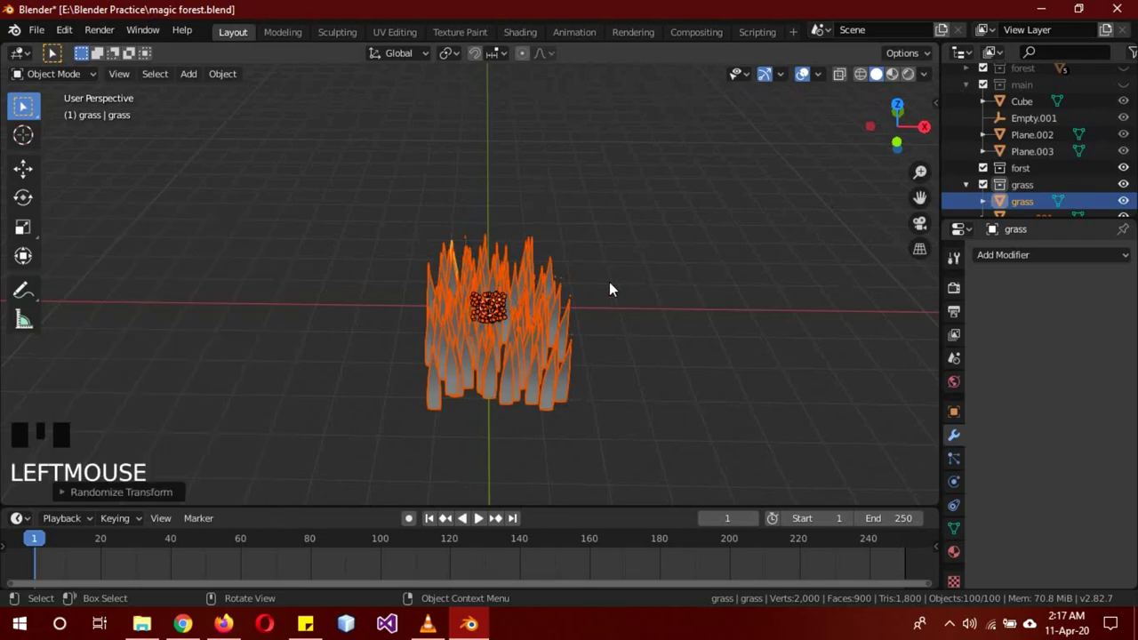
Step: Join the randomized blades back into one grass object with Ctrl+J
{"action": "key", "text": "ctrl+j"}
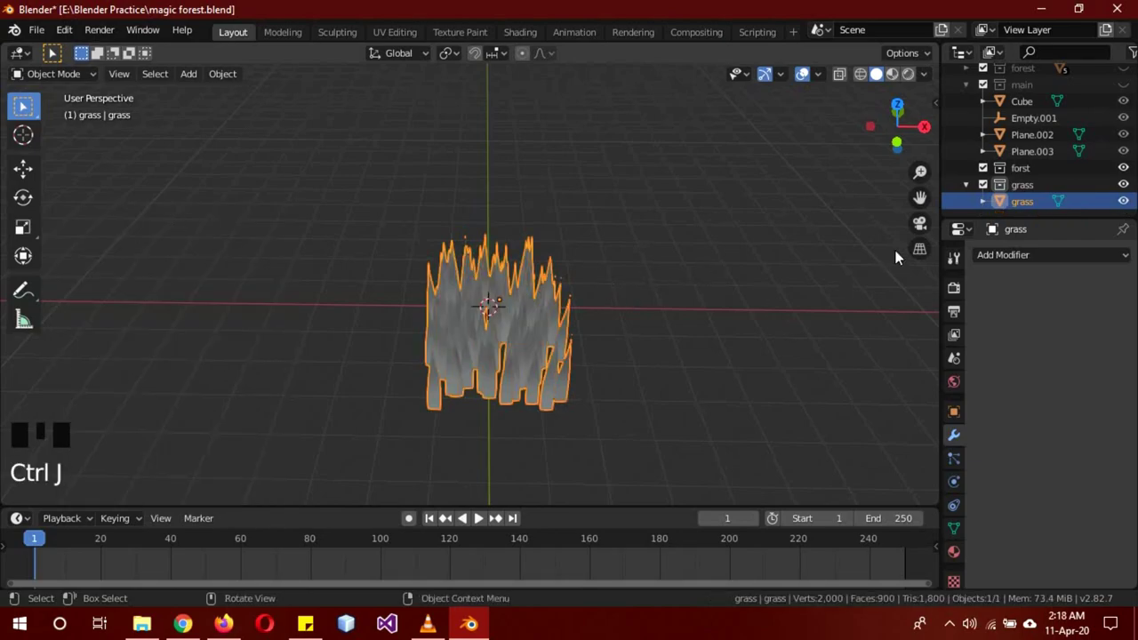
{"action": "left_click_drag", "start_coordinate": [655, 338], "coordinate": [476, 348]}
{"action": "left_click", "coordinate": [476, 348]}
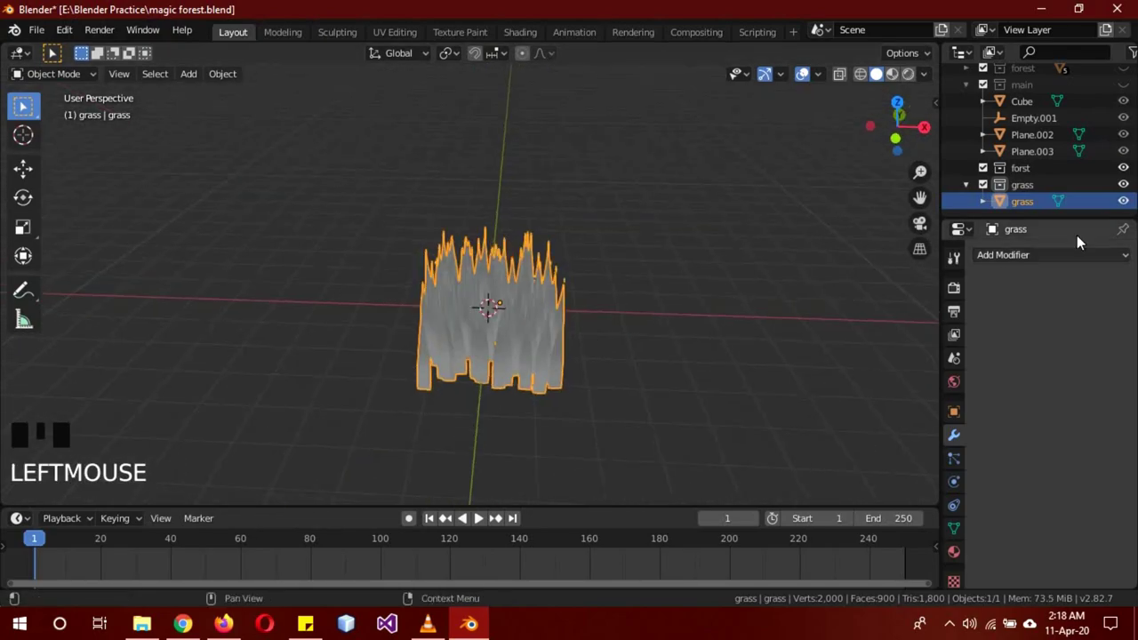
Step: Hide the grass collection in the Outliner and select the forst collection for import
{"action": "left_click", "coordinate": [1126, 206]}
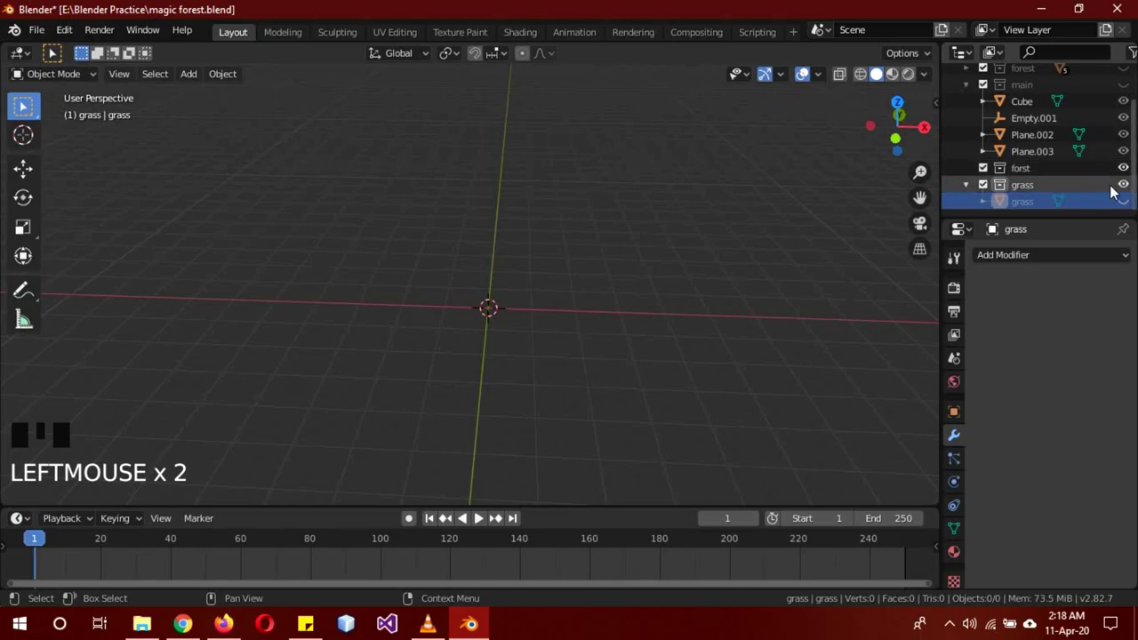
{"action": "left_click", "coordinate": [1133, 205]}
{"action": "left_click", "coordinate": [1129, 188]}
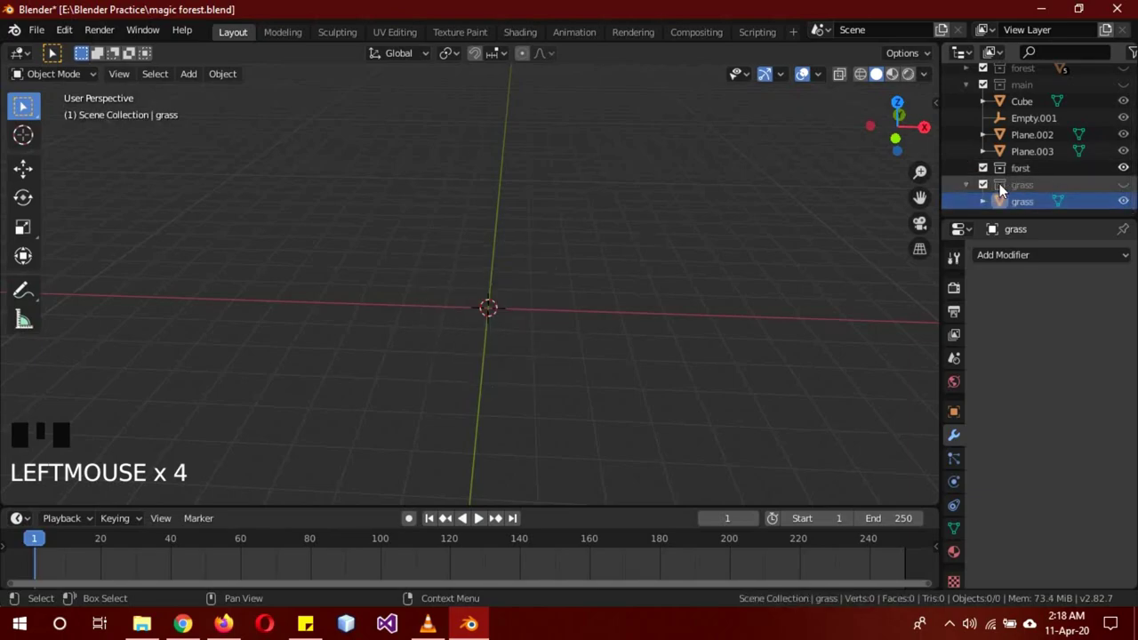
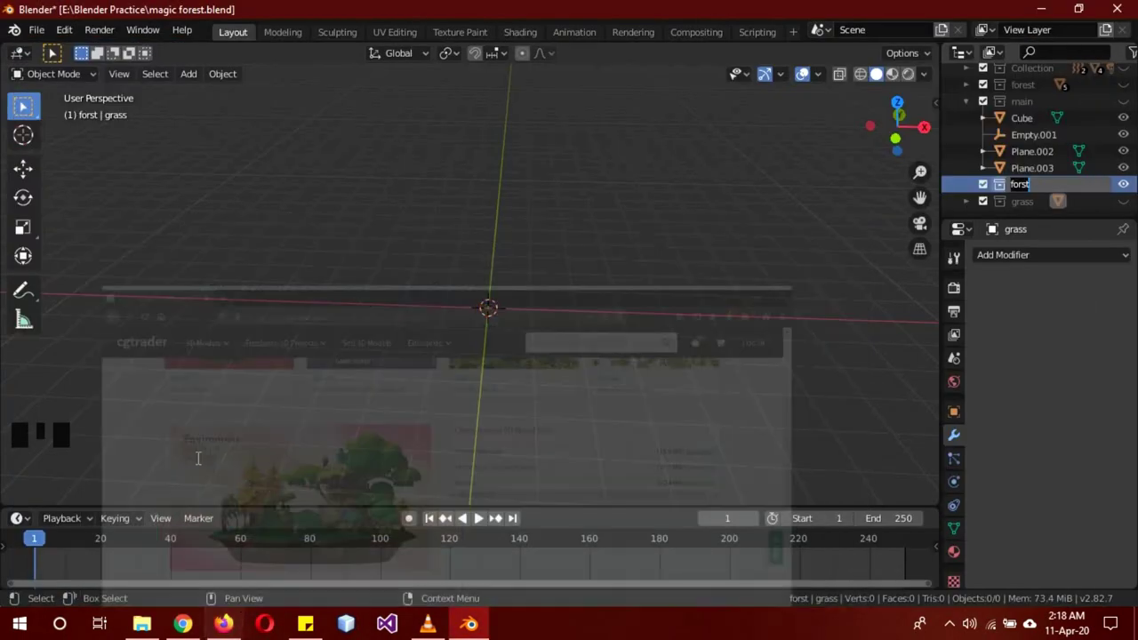
Step: Import the stylised trees OBJ into the forst collection, select it and bring it into view
{"action": "left_click_drag", "start_coordinate": [36, 34], "coordinate": [287, 393]}
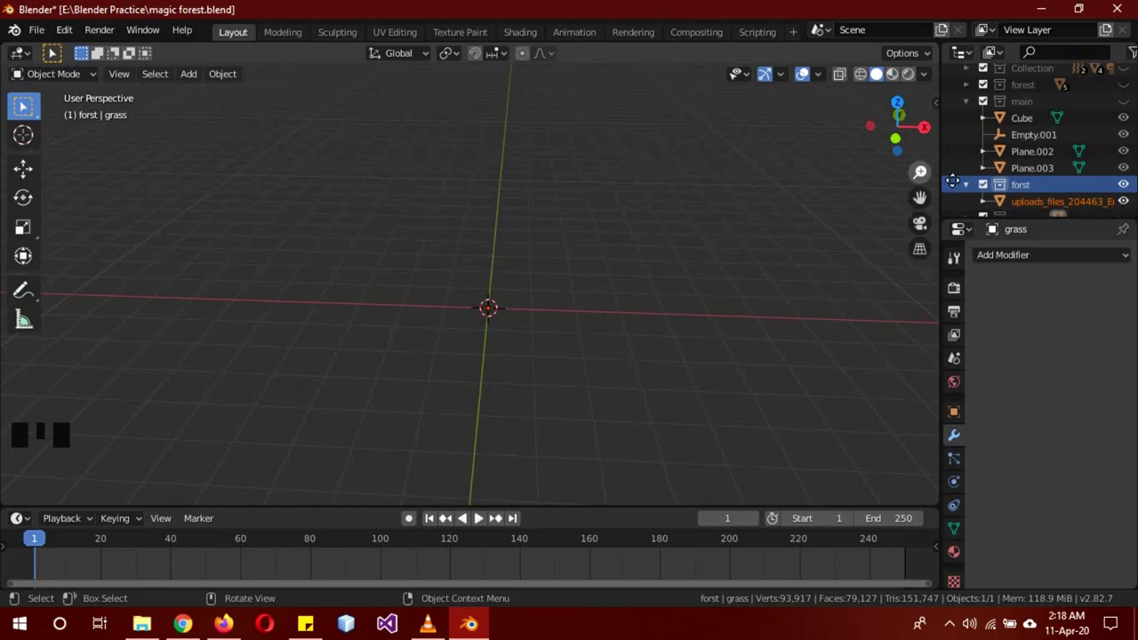
{"action": "left_click", "coordinate": [1055, 200]}
{"action": "scroll", "scroll_direction": "down", "scroll_amount": 3}
{"action": "key", "text": "s"}
{"action": "scroll", "scroll_direction": "up", "scroll_amount": 3}
{"action": "key", "text": "s"}
{"action": "scroll", "scroll_direction": "up", "scroll_amount": 3}
Step: Enter Edit Mode on the GroupTrees model and view it from the top to remove the round ground platform
{"action": "left_click", "coordinate": [1129, 107]}
{"action": "left_click", "coordinate": [1128, 107]}
{"action": "left_click", "coordinate": [547, 318]}
{"action": "left_click_drag", "start_coordinate": [675, 373], "coordinate": [720, 366]}
{"action": "key", "text": "g"}
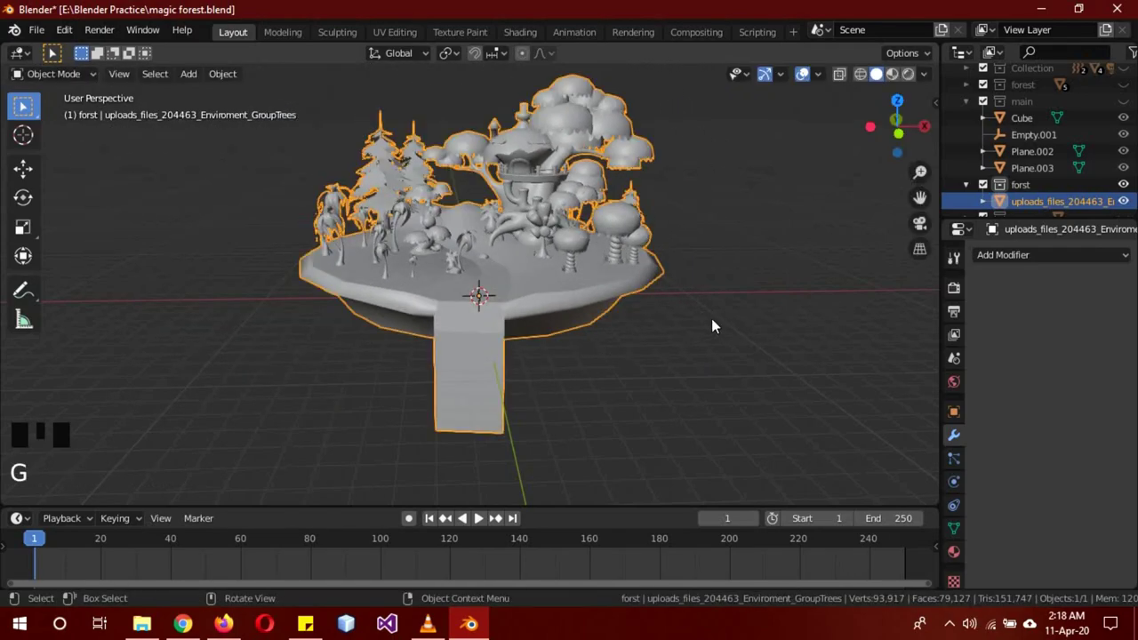
{"action": "key", "text": "b"}
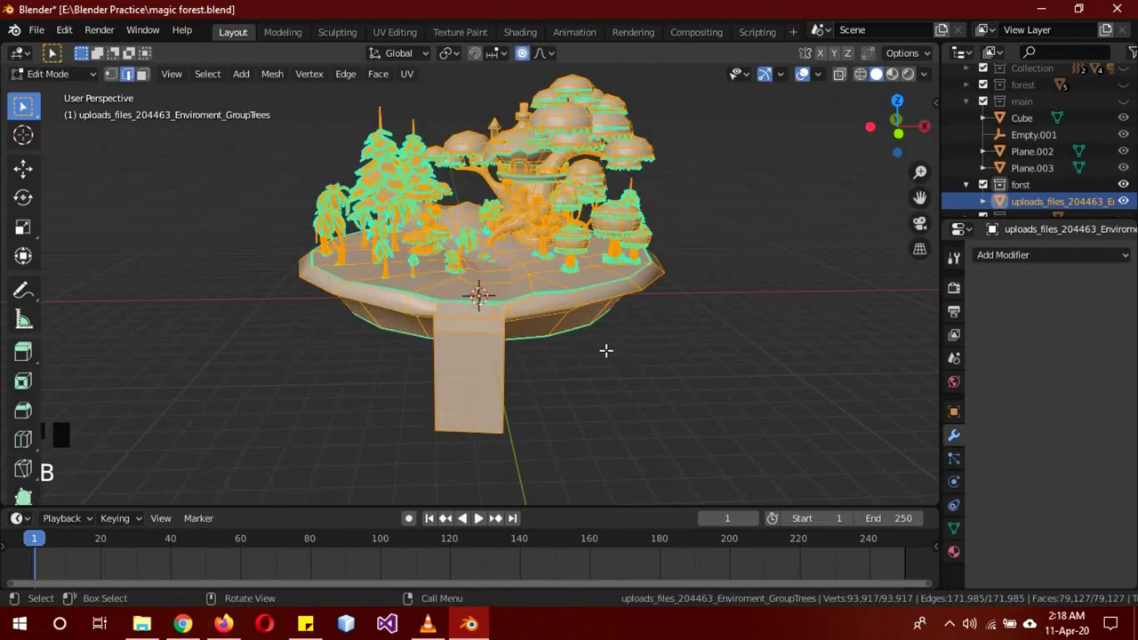
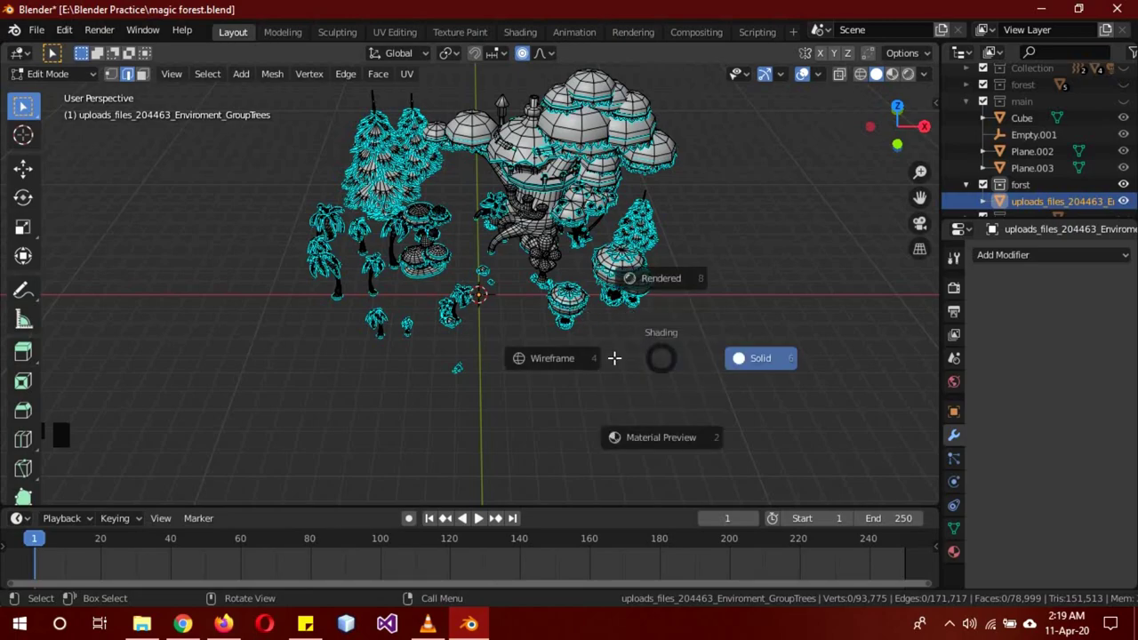
{"action": "key", "text": "KP_7"}
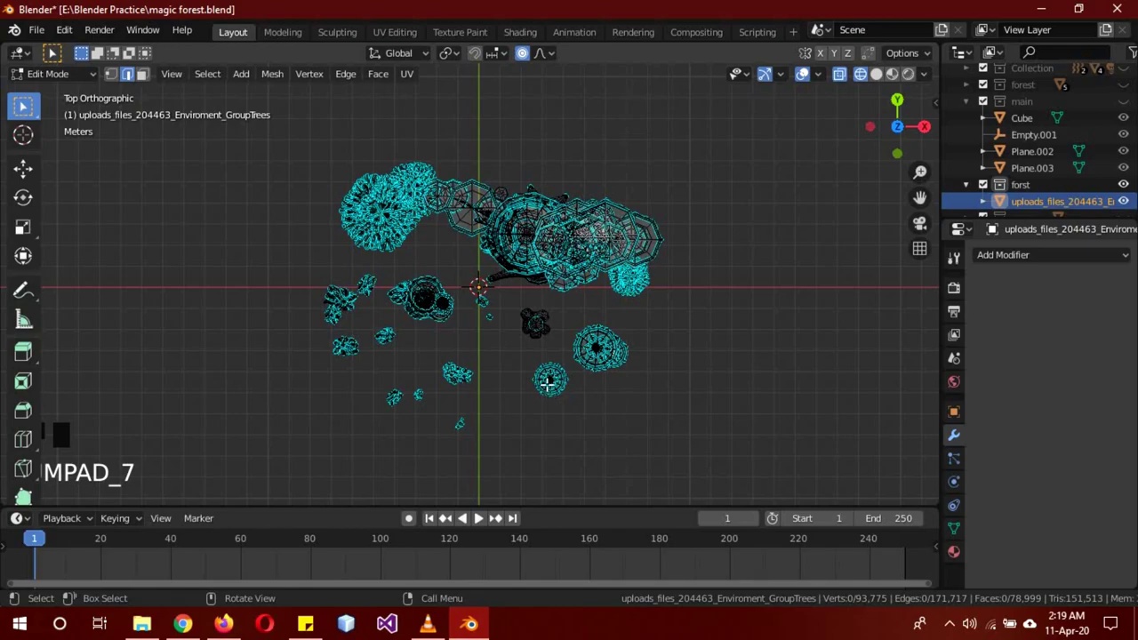
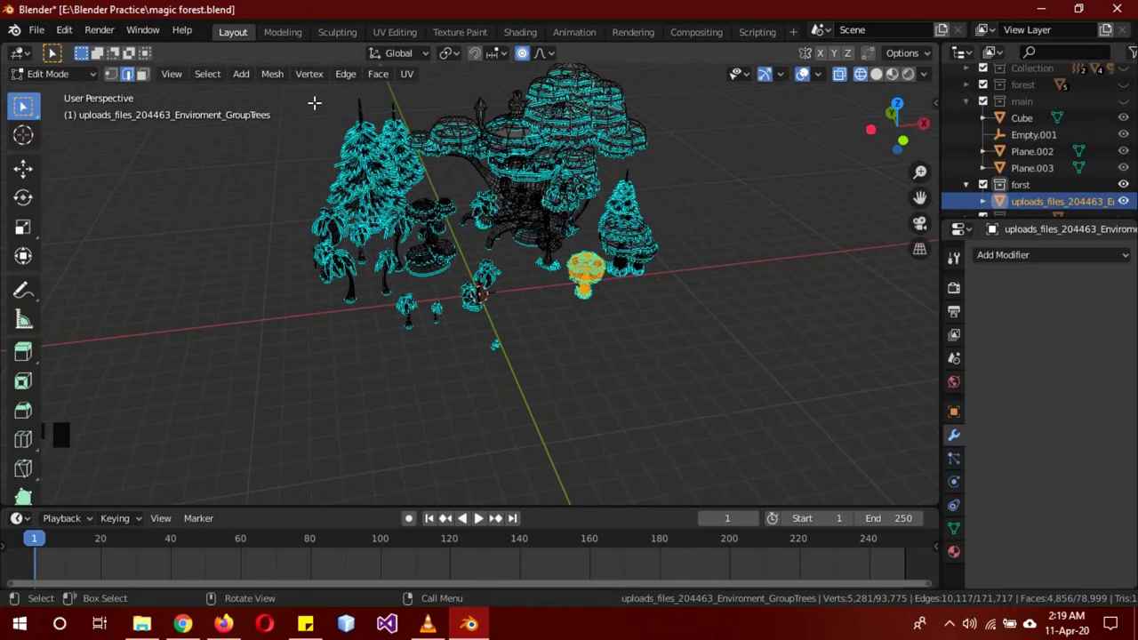
Step: Separate the selected mushroom tree into its own object and move it aside
{"action": "left_click", "coordinate": [281, 79]}
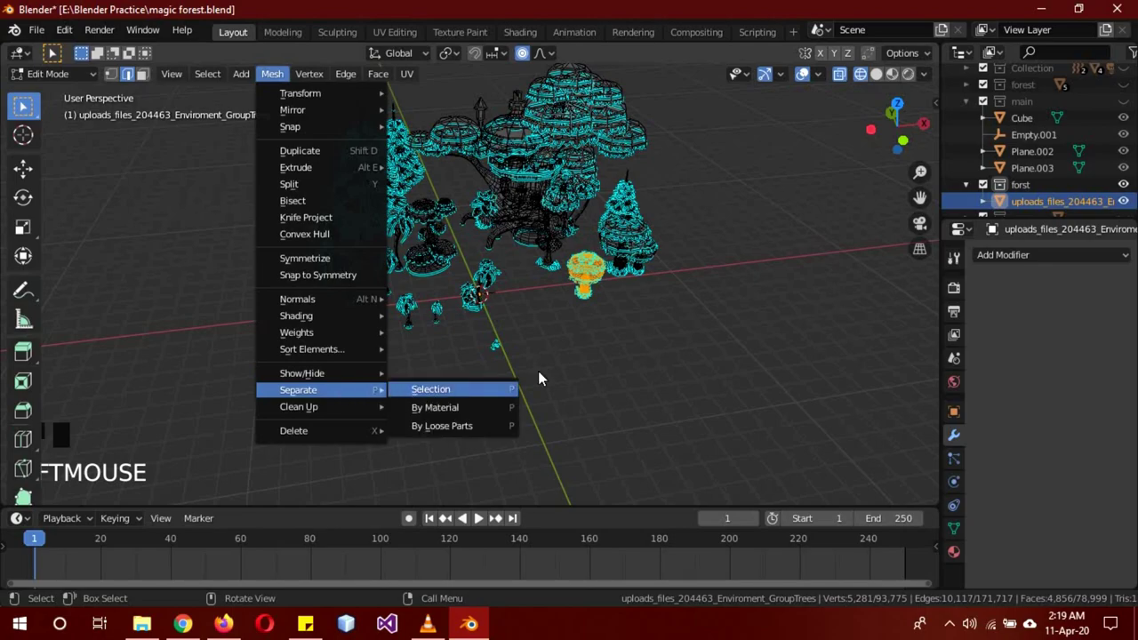
{"action": "key", "text": "Tab"}
{"action": "key", "text": "z"}
{"action": "left_click", "coordinate": [547, 203]}
{"action": "left_click", "coordinate": [597, 281]}
{"action": "key", "text": "g"}
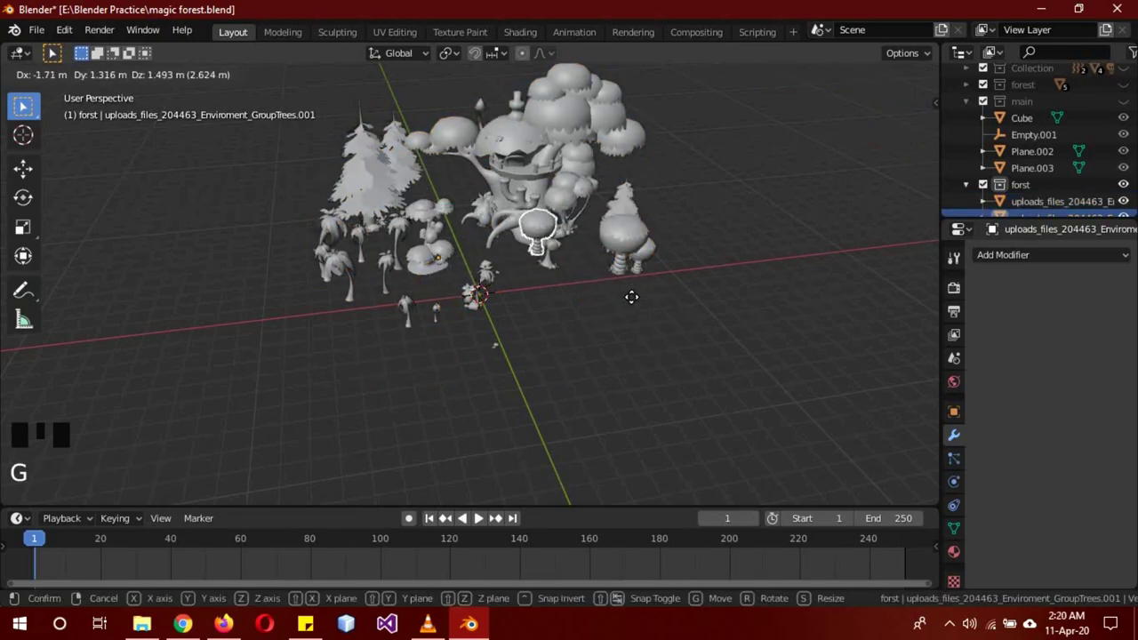
{"action": "left_click", "coordinate": [549, 206]}
Step: Hide the remaining forest model in the Outliner, leaving the mushroom shown alone
{"action": "scroll", "scroll_direction": "down", "scroll_amount": 3}
{"action": "scroll", "scroll_direction": "up", "scroll_amount": 3}
{"action": "left_click", "coordinate": [1126, 207]}
{"action": "left_click", "coordinate": [584, 277]}
{"action": "scroll", "scroll_direction": "up", "scroll_amount": 3}
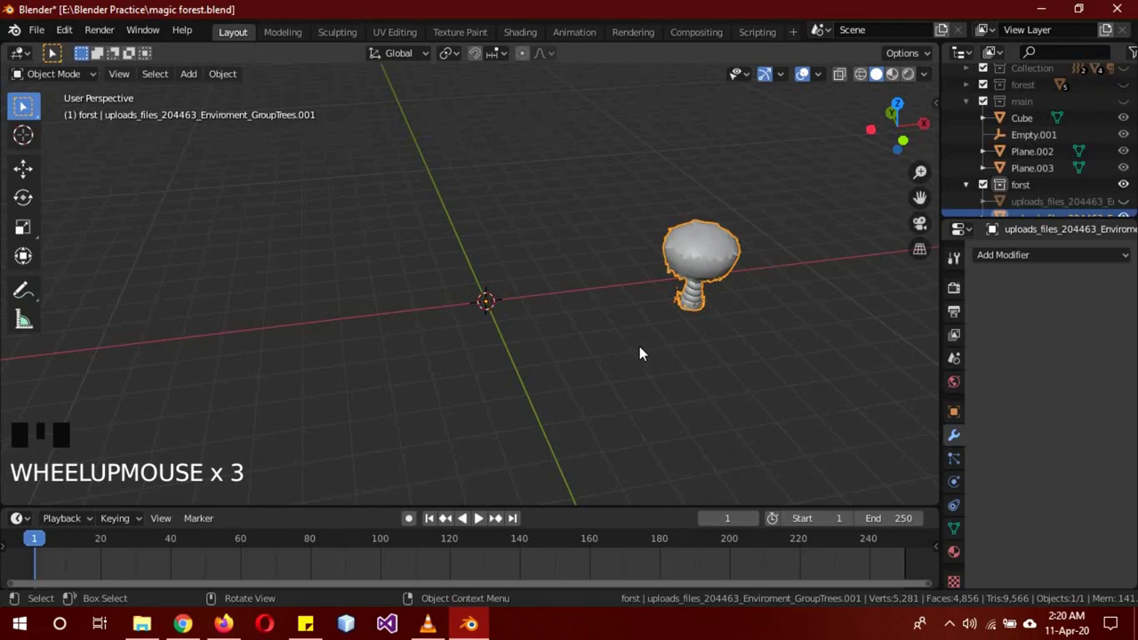
Step: Snap the mushroom's geometry onto the world origin in top view and lower it to the ground in front view
{"action": "key", "text": "b"}
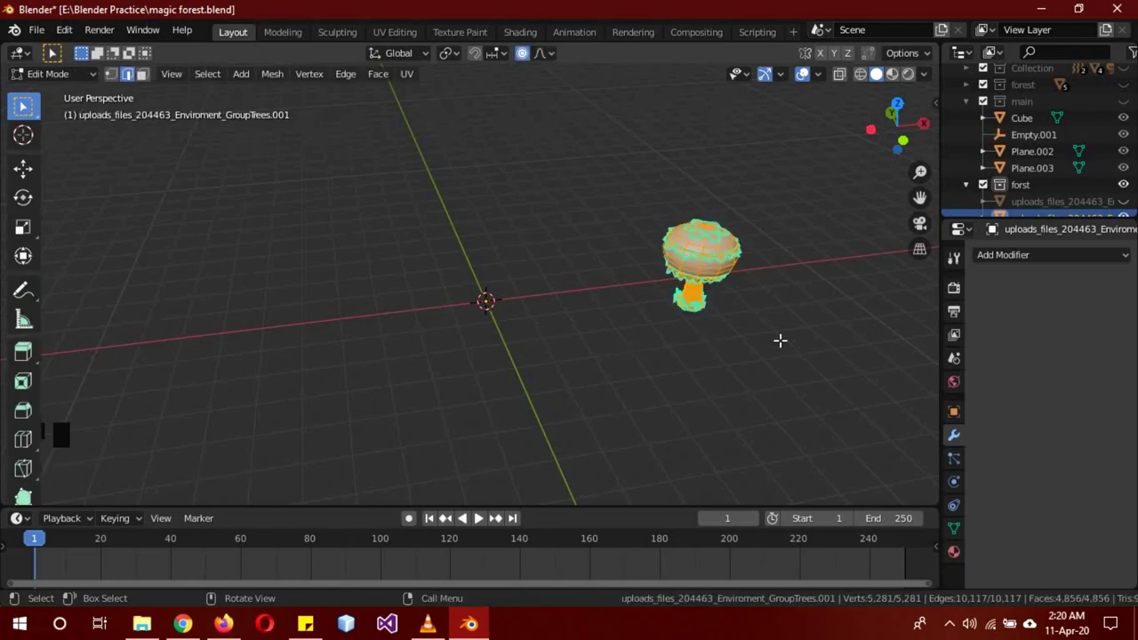
{"action": "key", "text": "KP_7"}
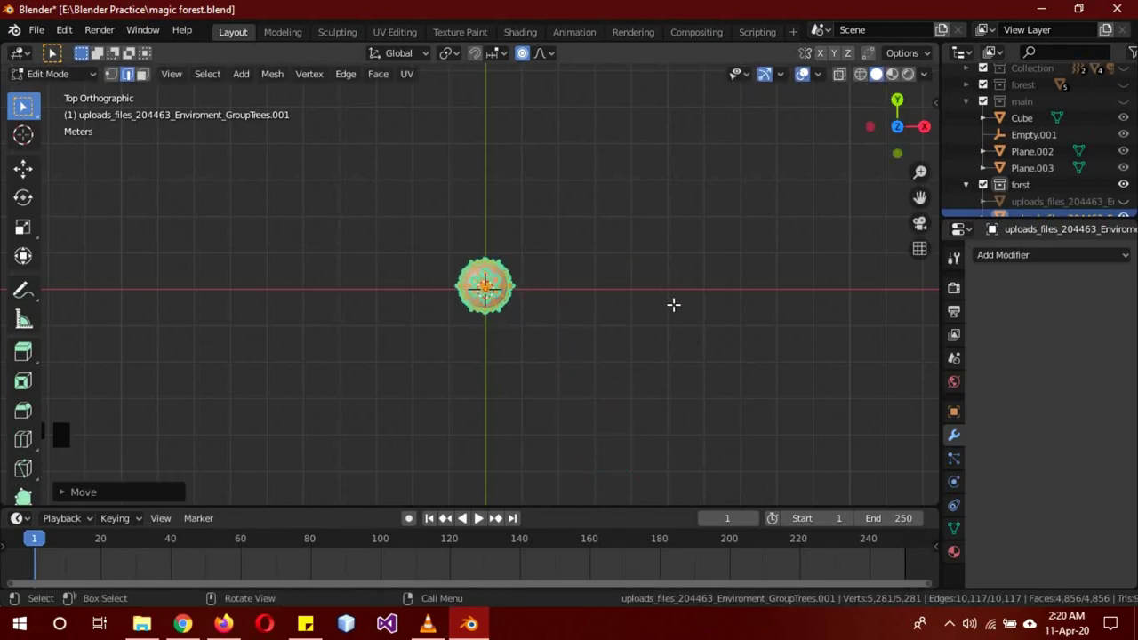
{"action": "key", "text": "KP_1"}
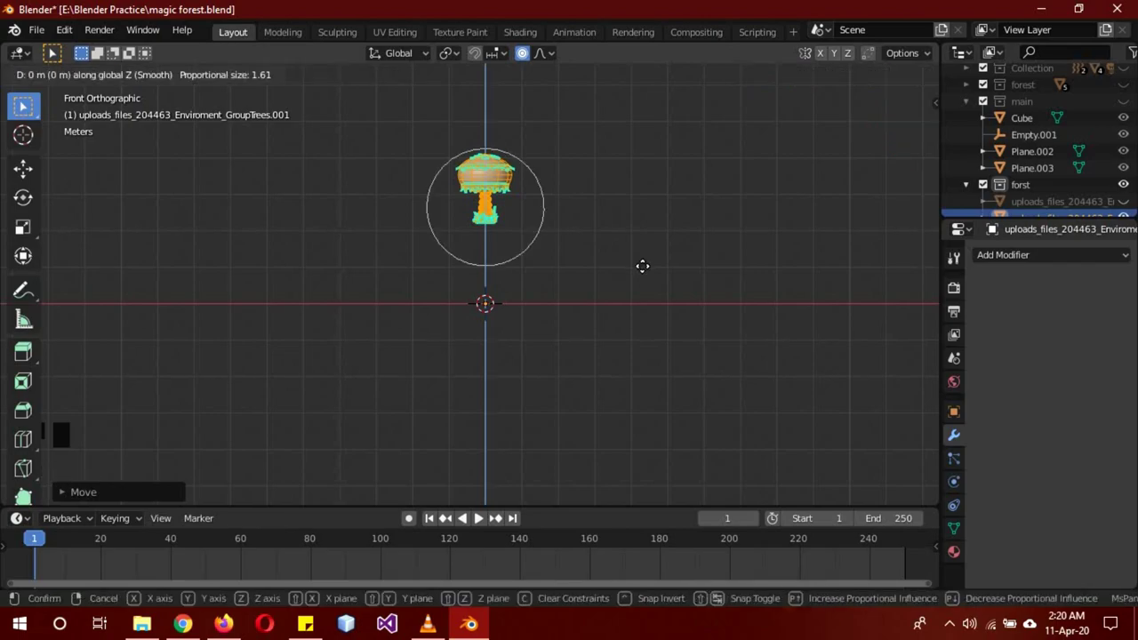
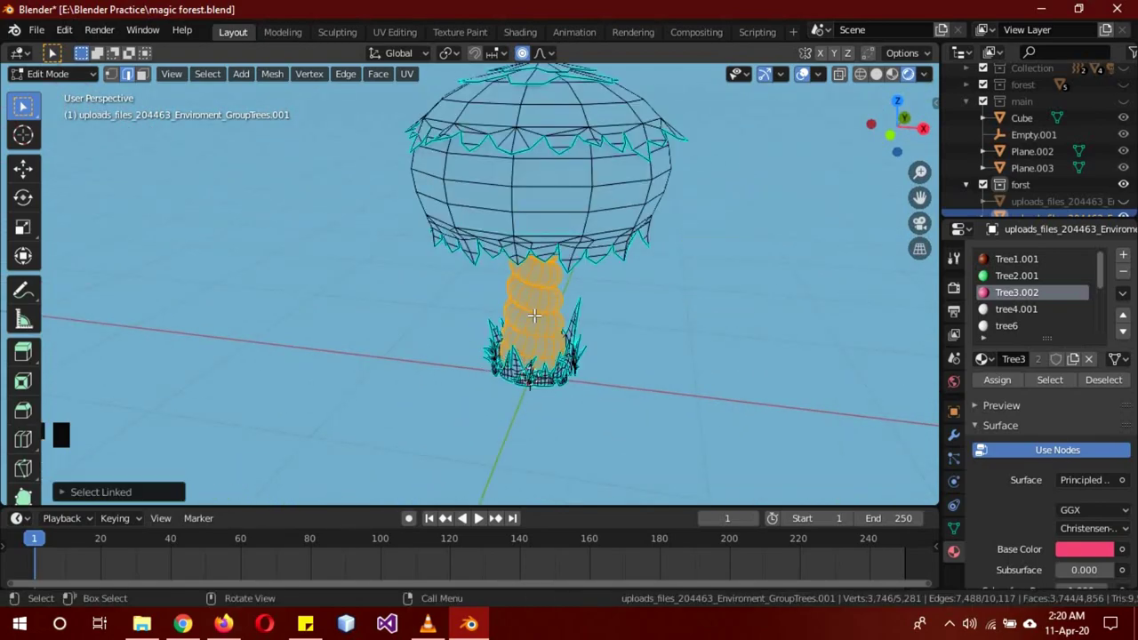
Step: Assign the pink Tree3 material to the mushroom's cap faces
{"action": "left_click", "coordinate": [1015, 265]}
{"action": "left_click", "coordinate": [1006, 387]}
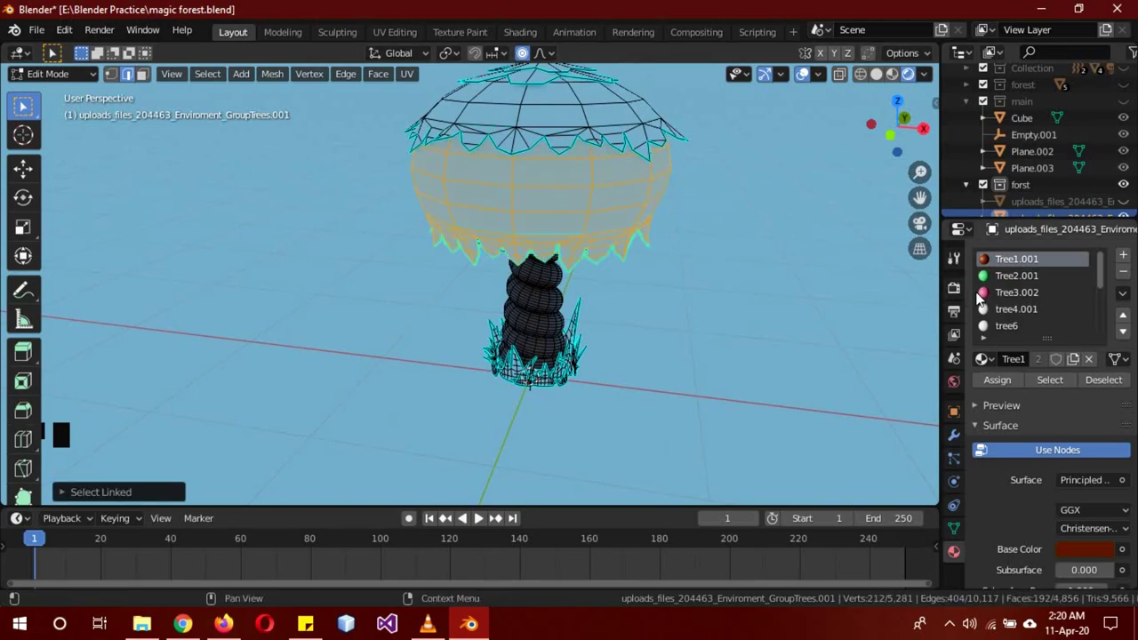
{"action": "left_click", "coordinate": [1014, 287]}
{"action": "left_click", "coordinate": [1015, 295]}
Step: Assign the green Tree2 material to the mushroom's underside faces
{"action": "left_click", "coordinate": [991, 387]}
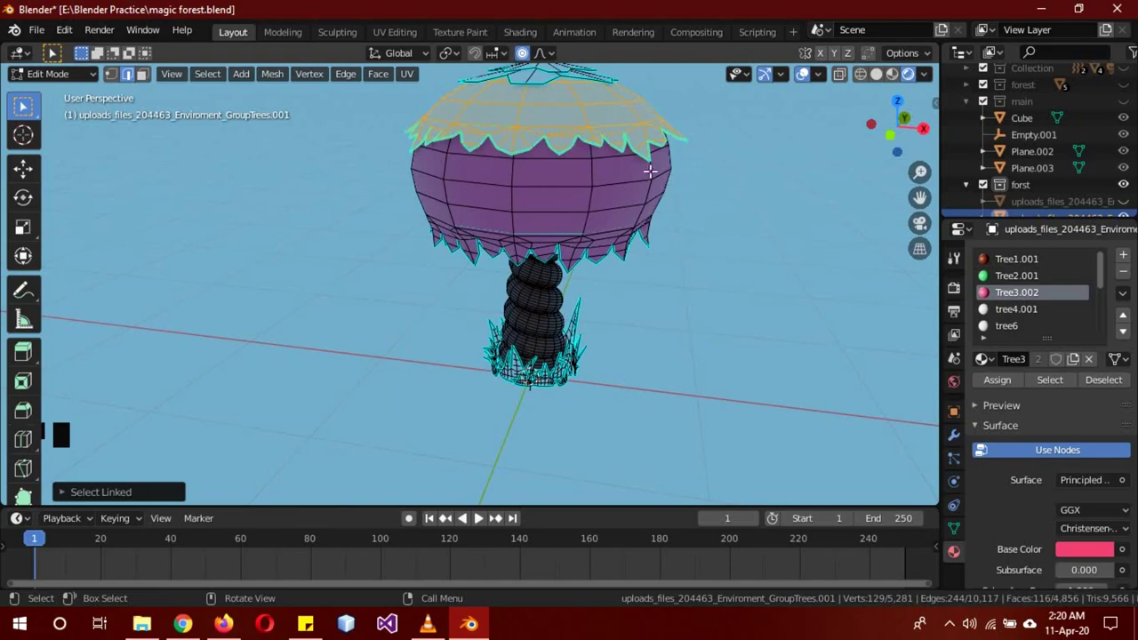
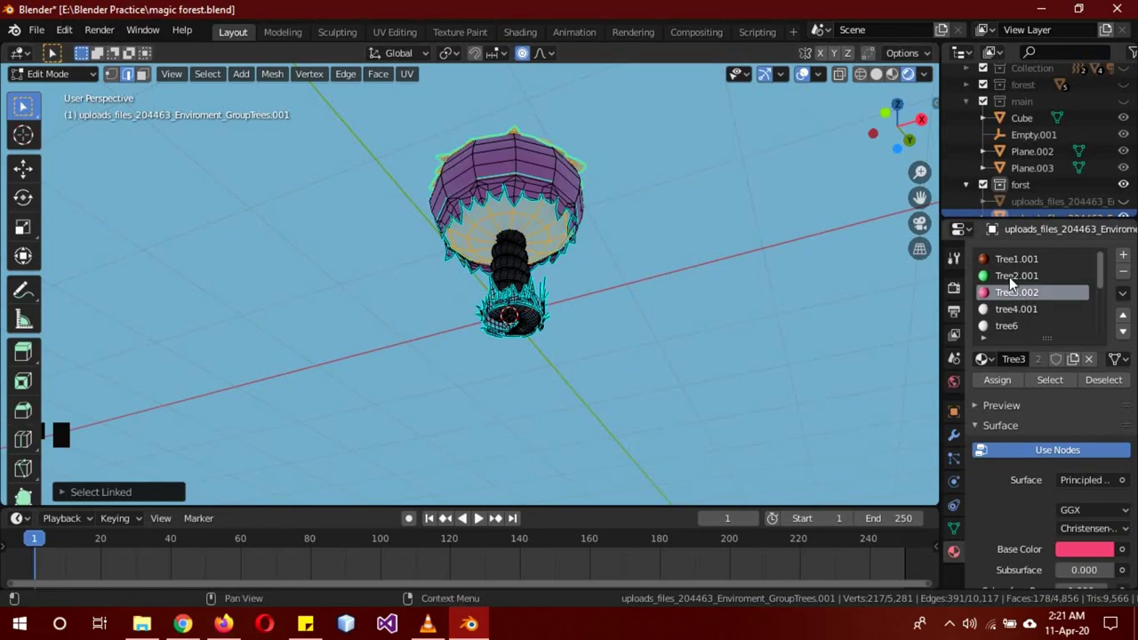
{"action": "left_click", "coordinate": [1013, 281]}
{"action": "left_click", "coordinate": [1005, 386]}
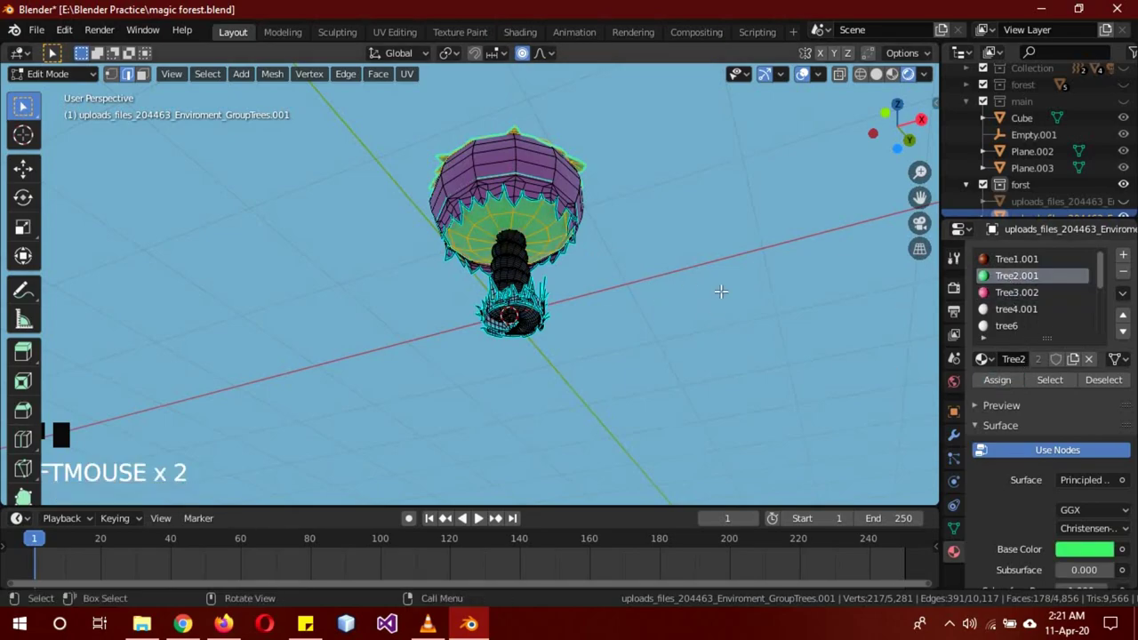
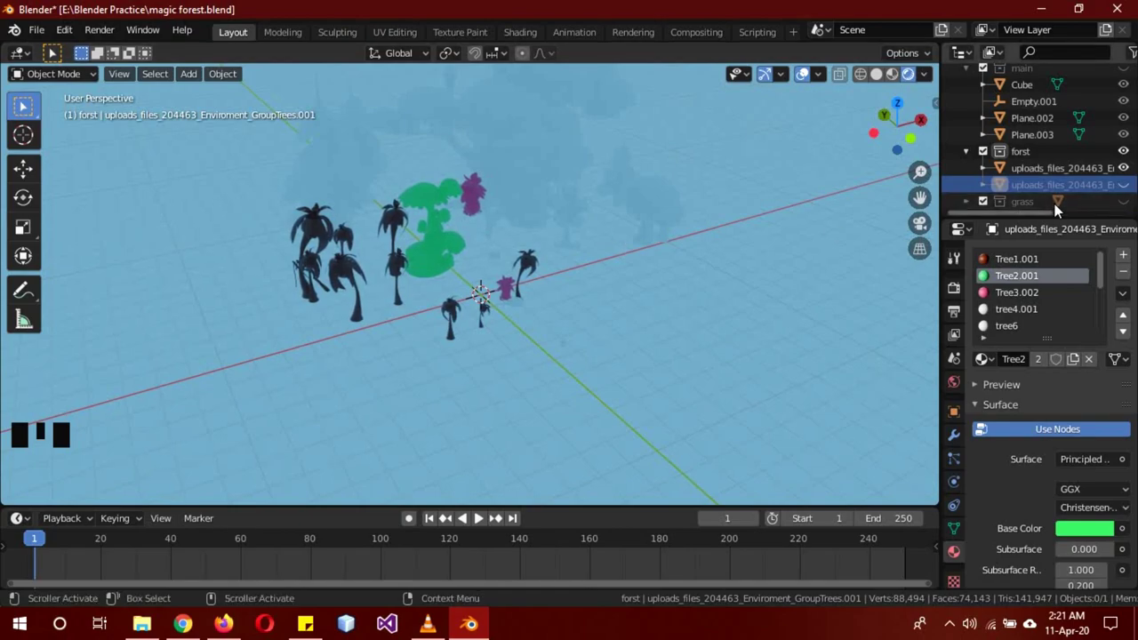
Step: Hide the imported forest tree collections in the Outliner, one after another
{"action": "left_click", "coordinate": [1082, 188]}
{"action": "scroll", "scroll_direction": "up", "scroll_amount": 3}
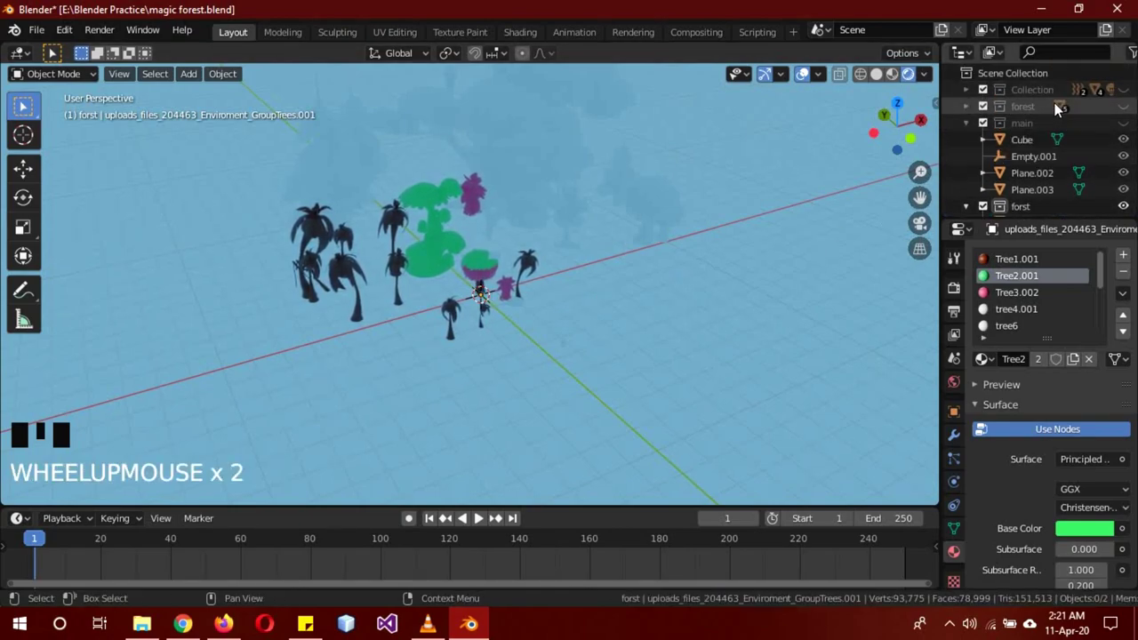
{"action": "scroll", "scroll_direction": "down", "scroll_amount": 3}
{"action": "left_click_drag", "start_coordinate": [1027, 203], "coordinate": [1036, 192]}
{"action": "left_click", "coordinate": [1036, 192]}
{"action": "left_click_drag", "start_coordinate": [1037, 192], "coordinate": [1031, 191]}
{"action": "left_click", "coordinate": [1031, 191]}
Step: Unhide the grass patch at the origin and view the scene in Solid shading
{"action": "left_click_drag", "start_coordinate": [1030, 191], "coordinate": [1026, 156]}
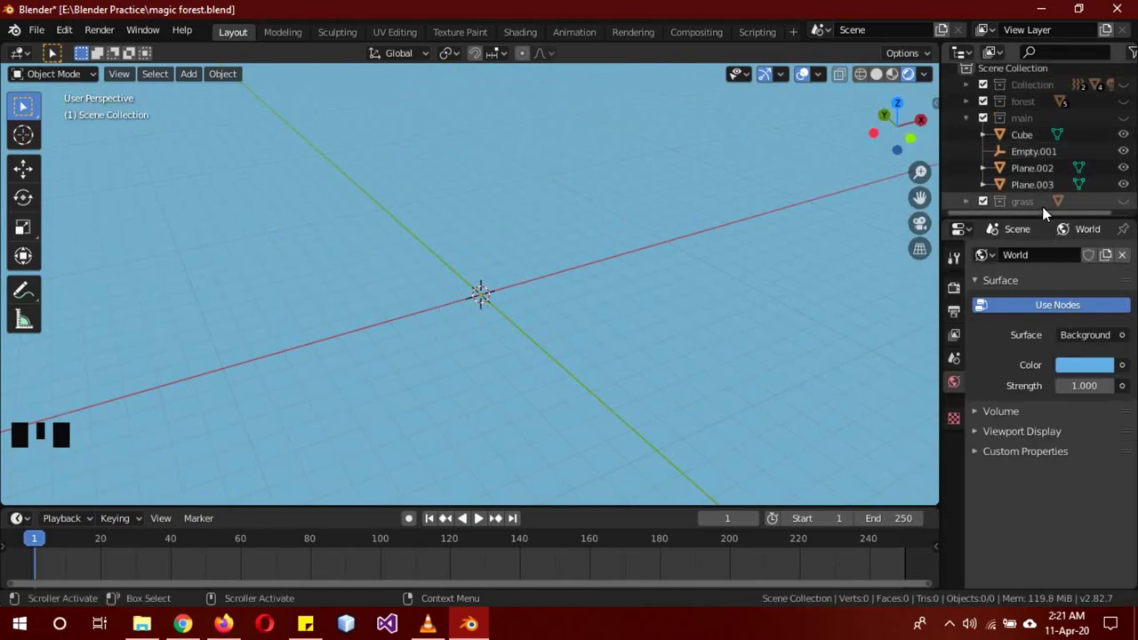
{"action": "left_click_drag", "start_coordinate": [1122, 209], "coordinate": [1044, 165]}
{"action": "scroll", "scroll_direction": "down", "scroll_amount": 3}
{"action": "scroll", "scroll_direction": "down", "scroll_amount": 3}
{"action": "key", "text": "z"}
{"action": "scroll", "scroll_direction": "down", "scroll_amount": 3}
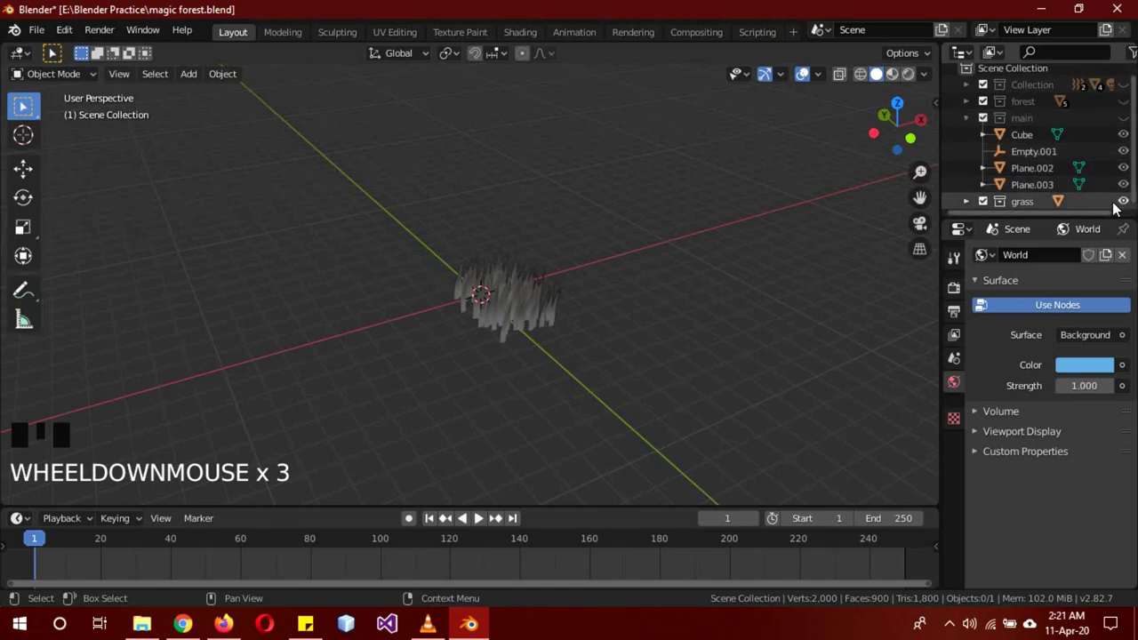
Step: Hide the grass collection and show the main collection with wall, plane and floor
{"action": "left_click", "coordinate": [1098, 172]}
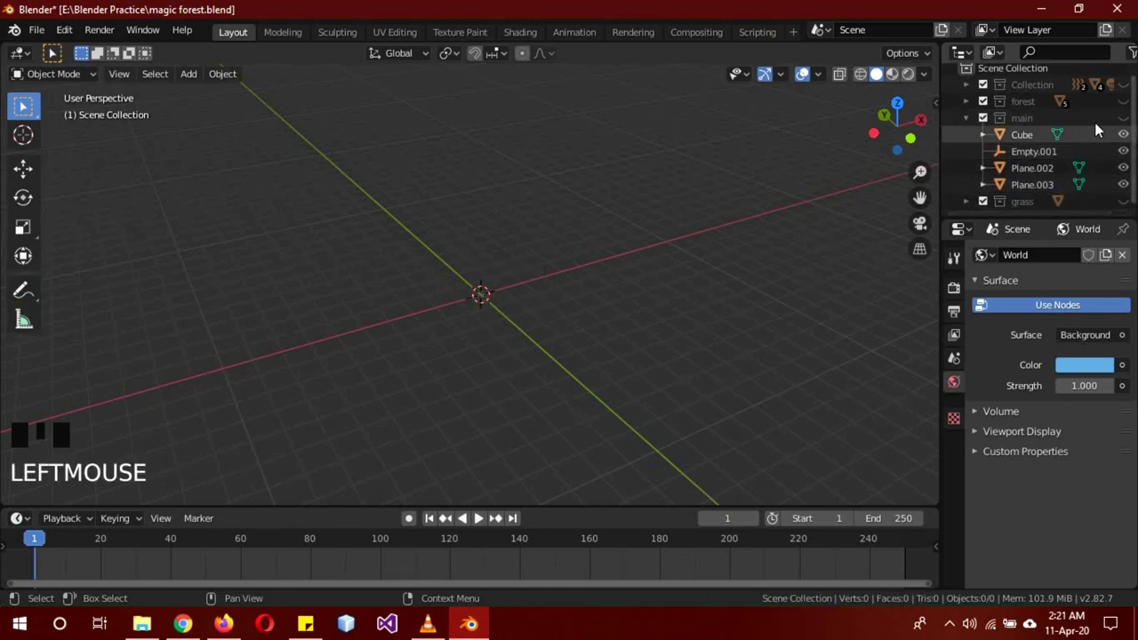
{"action": "left_click", "coordinate": [1134, 128]}
{"action": "left_click_drag", "start_coordinate": [579, 314], "coordinate": [473, 323]}
{"action": "scroll", "scroll_direction": "down", "scroll_amount": 3}
{"action": "left_click", "coordinate": [258, 364]}
{"action": "left_click_drag", "start_coordinate": [382, 225], "coordinate": [412, 238]}
{"action": "left_click_drag", "start_coordinate": [412, 237], "coordinate": [238, 416]}
Step: Parent the thin plane Plane.003 to the wall Cube as an object child
{"action": "left_click", "coordinate": [238, 416]}
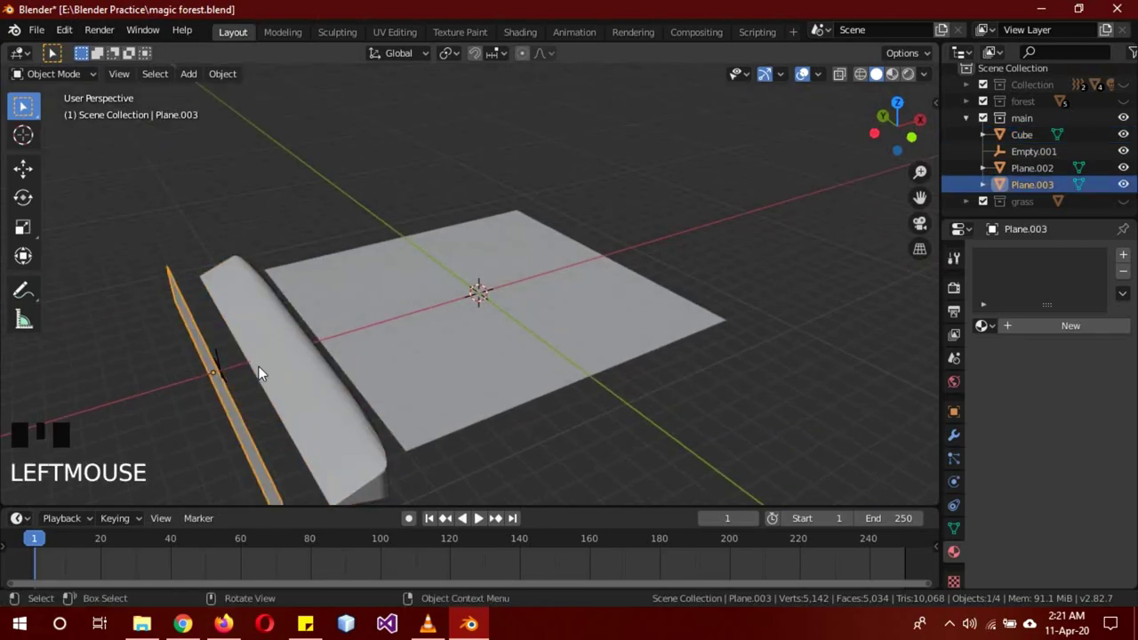
{"action": "left_click_drag", "start_coordinate": [612, 434], "coordinate": [404, 405]}
{"action": "left_click", "coordinate": [405, 405]}
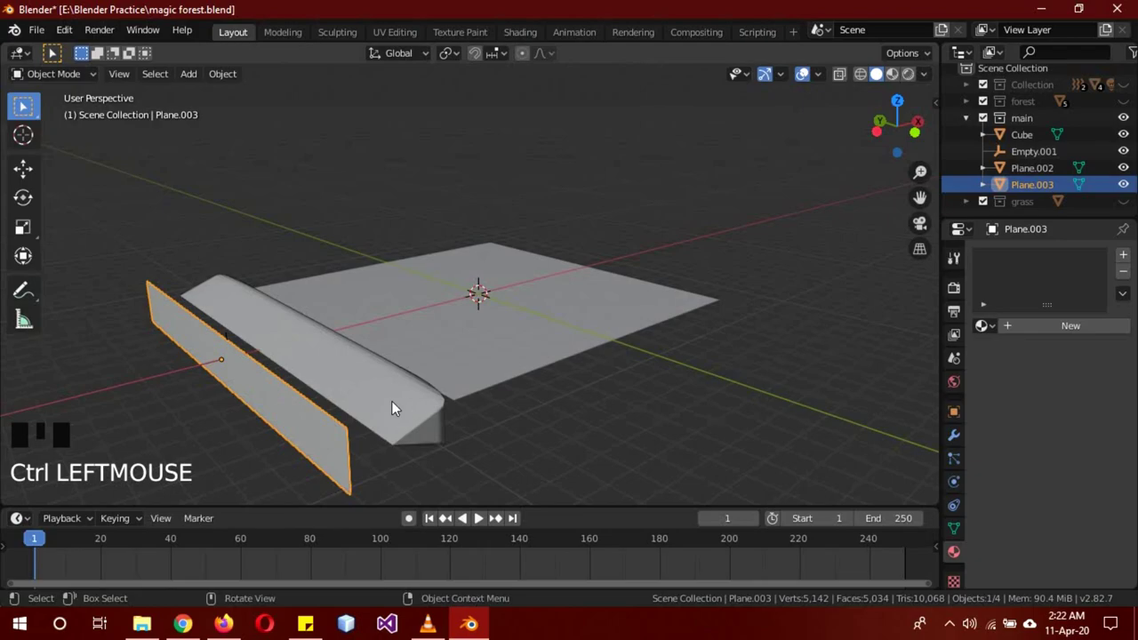
{"action": "left_click", "coordinate": [395, 406]}
{"action": "key", "text": "ctrl+p"}
{"action": "left_click", "coordinate": [411, 399]}
{"action": "key", "text": "g"}
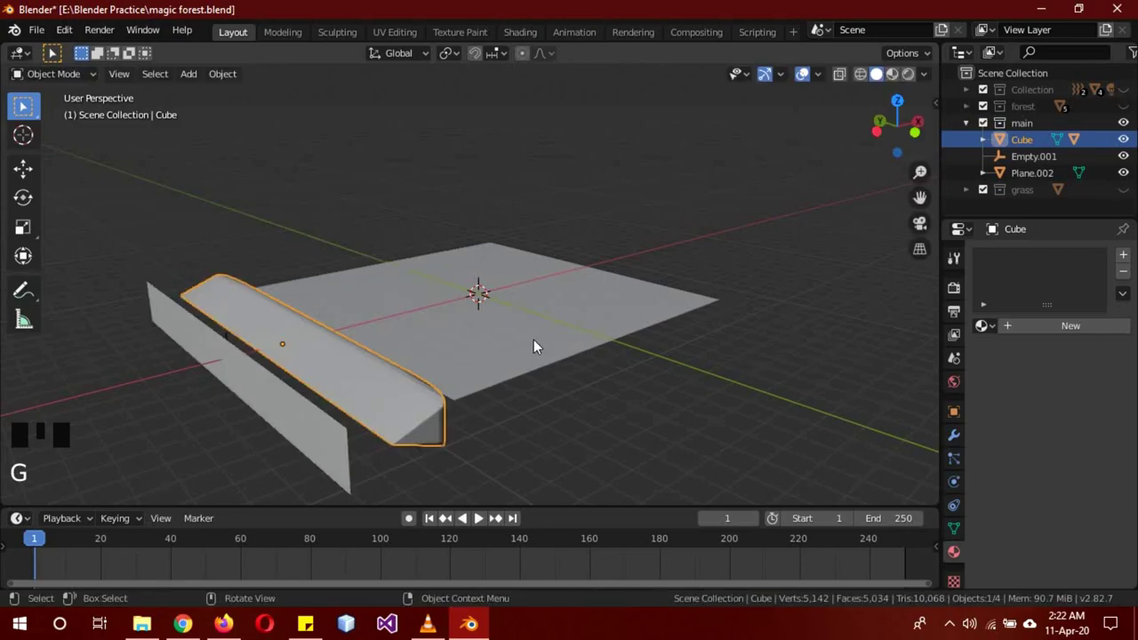
Step: Parent Empty.001 to the wall Cube, deselect all and set the timeline to frame 0
{"action": "left_click_drag", "start_coordinate": [531, 376], "coordinate": [221, 353]}
{"action": "left_click", "coordinate": [221, 353]}
{"action": "left_click", "coordinate": [224, 355]}
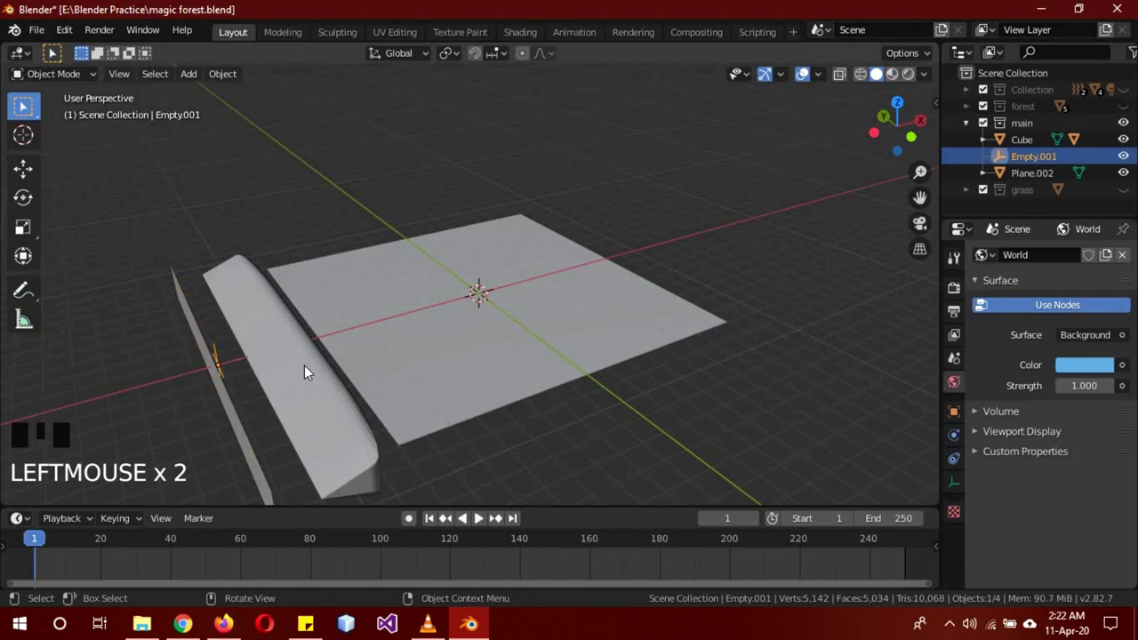
{"action": "left_click", "coordinate": [310, 372]}
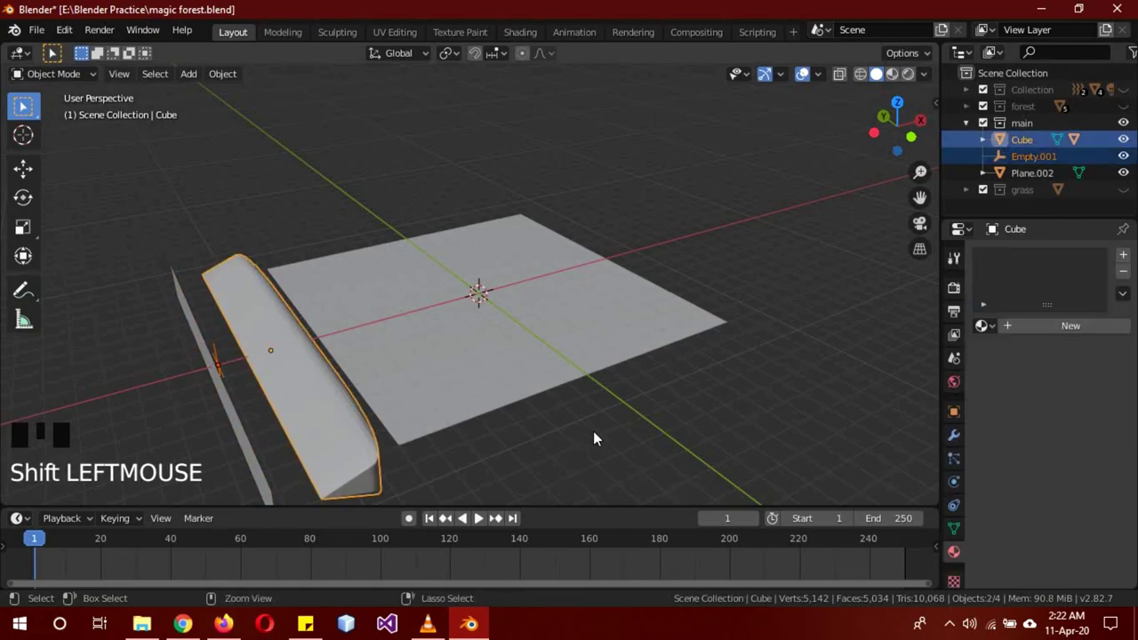
{"action": "key", "text": "ctrl+p"}
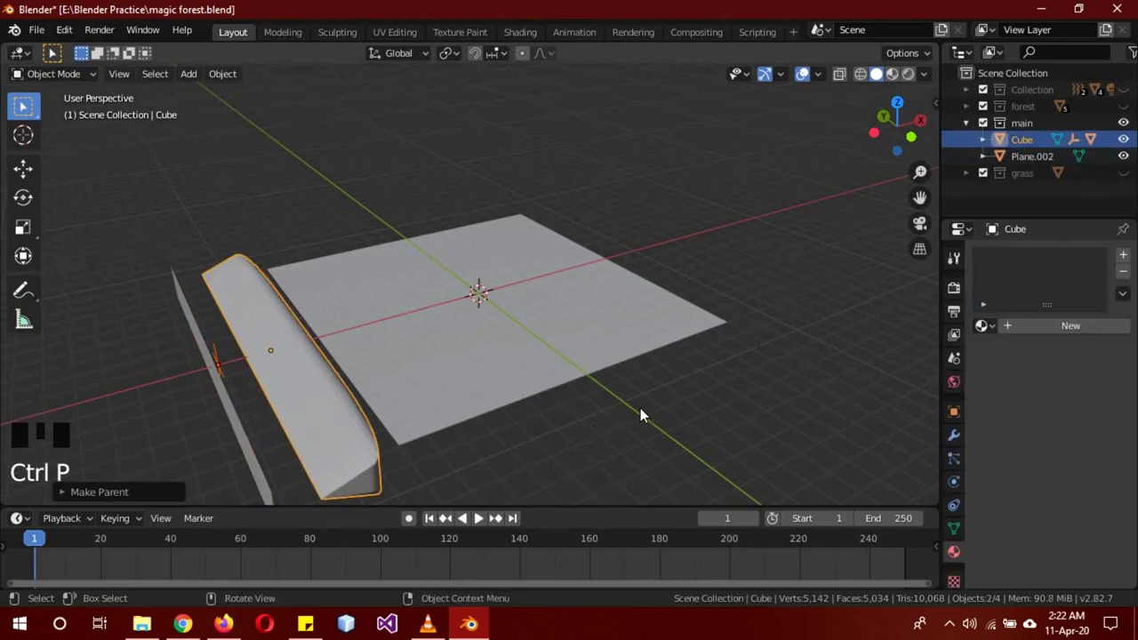
{"action": "key", "text": "a"}
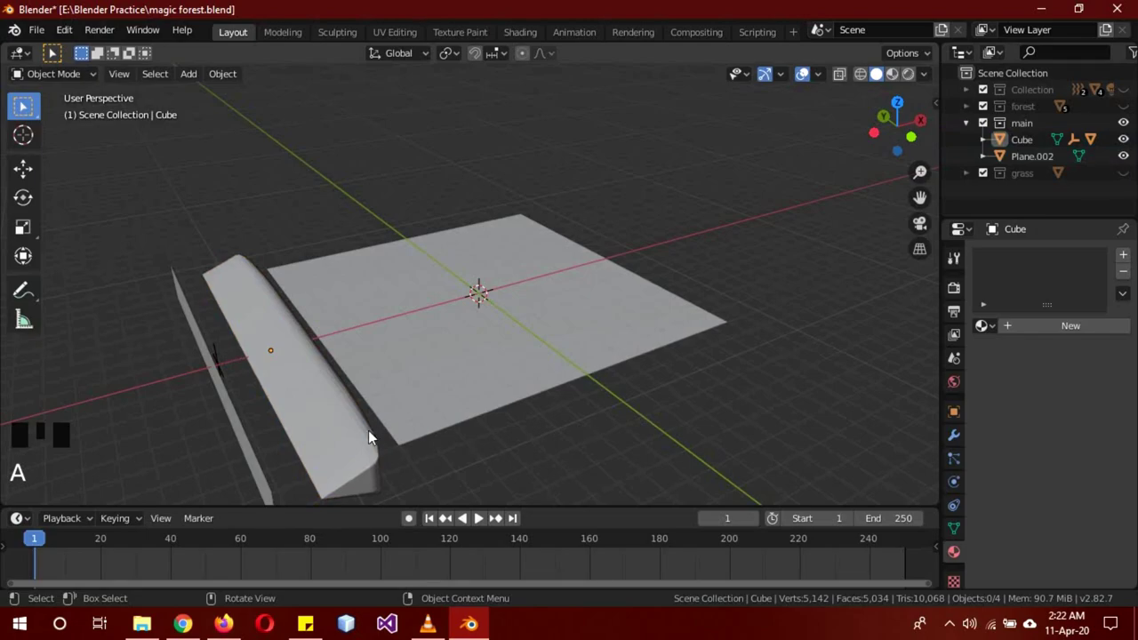
{"action": "left_click_drag", "start_coordinate": [6, 546], "coordinate": [346, 428]}
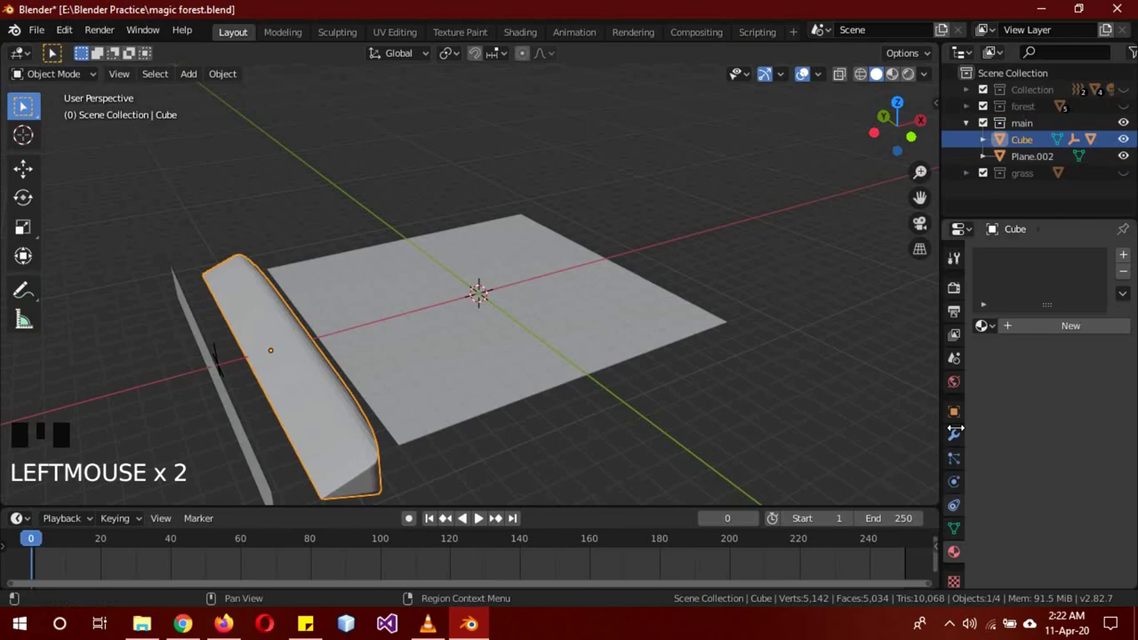
Step: Keyframe the wall Cube's location at frame 0 and again at frame 210 after sliding it along X past the floor
{"action": "left_click", "coordinate": [951, 416]}
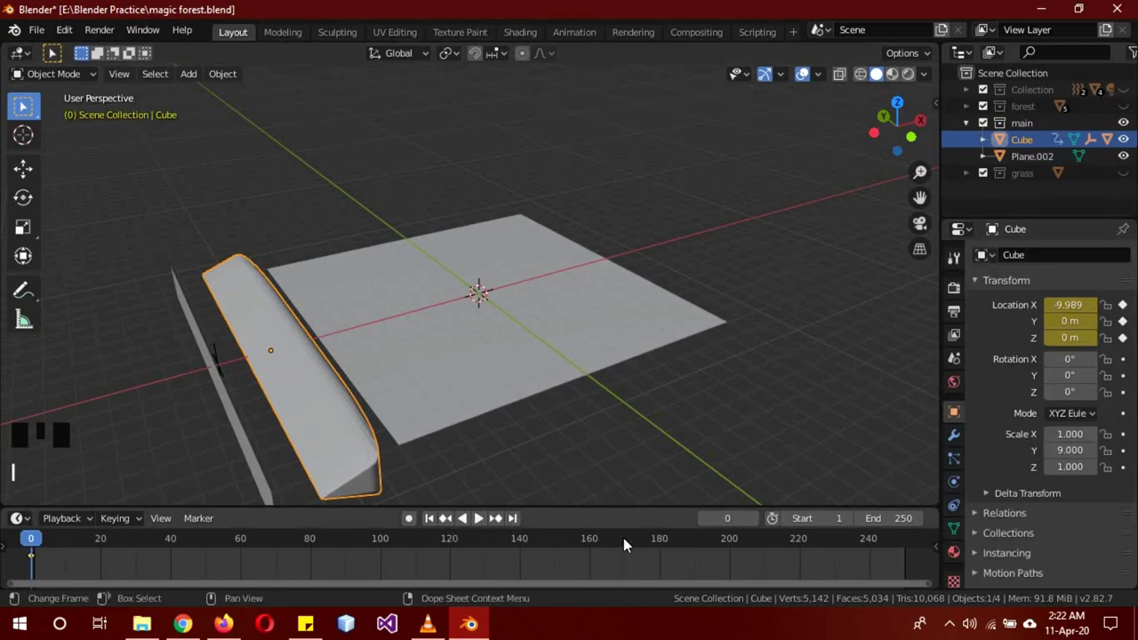
{"action": "left_click", "coordinate": [771, 544]}
{"action": "key", "text": "g"}
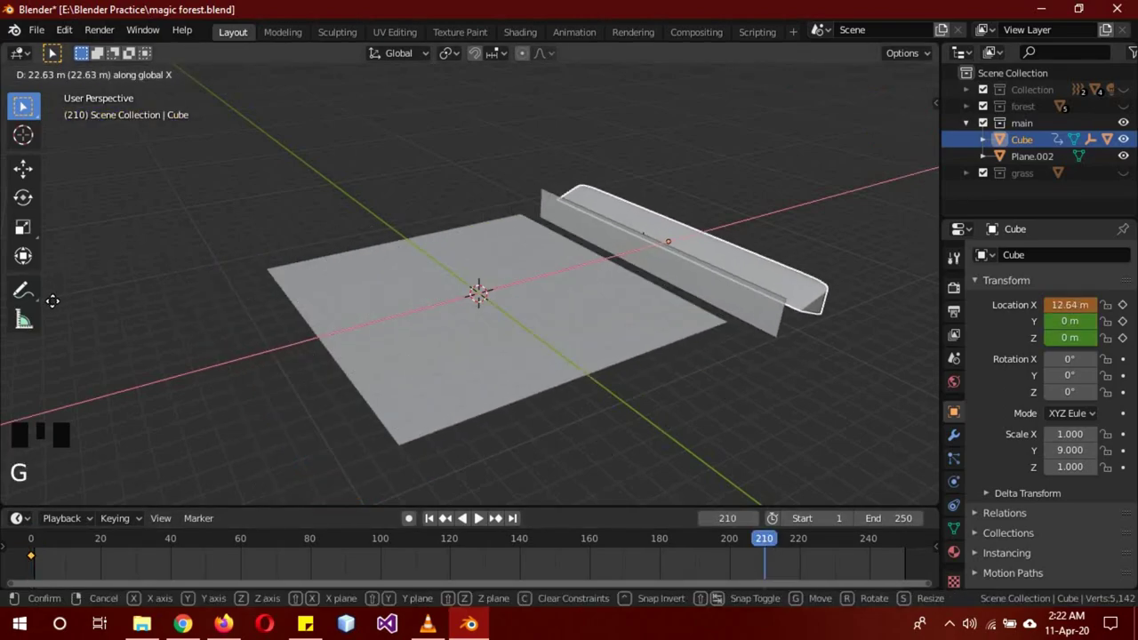
{"action": "left_click_drag", "start_coordinate": [659, 361], "coordinate": [730, 313]}
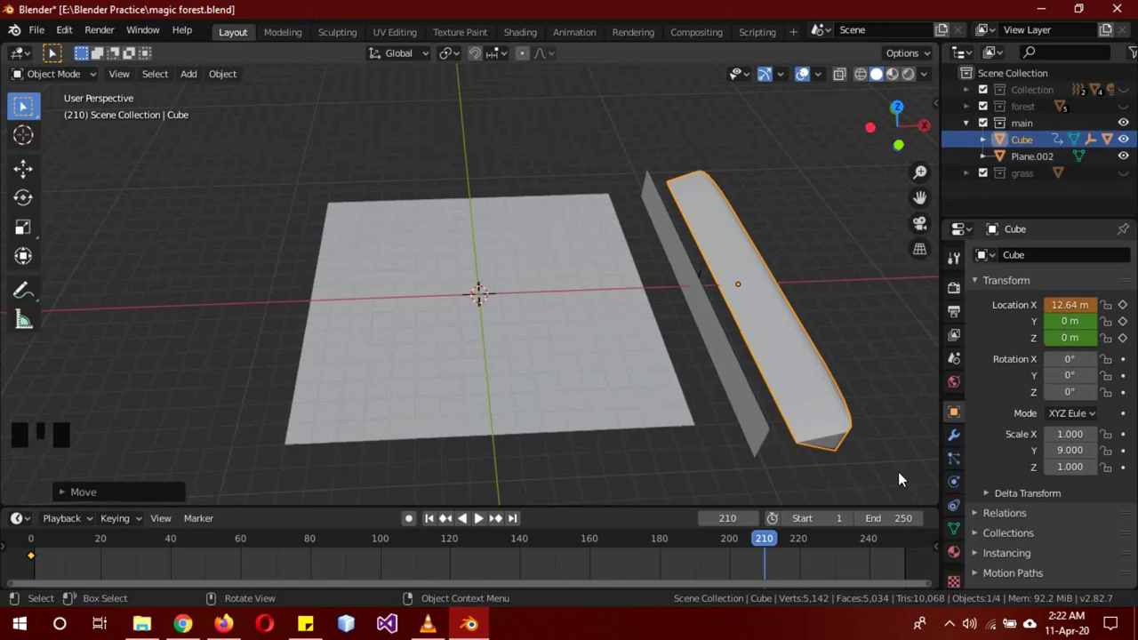
{"action": "key", "text": "i"}
{"action": "left_click_drag", "start_coordinate": [624, 552], "coordinate": [889, 442]}
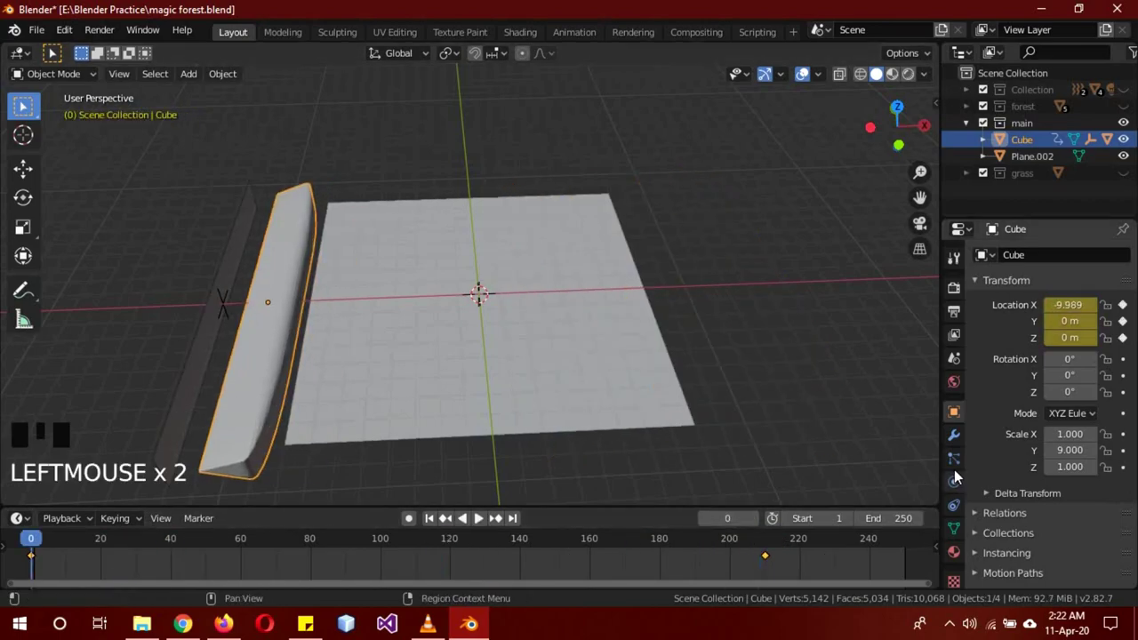
Step: Add a Displace modifier to the wall Cube with a new Clouds texture for a bumpy surface
{"action": "left_click", "coordinate": [962, 438]}
{"action": "left_click_drag", "start_coordinate": [1051, 258], "coordinate": [1073, 349]}
{"action": "left_click", "coordinate": [1073, 352]}
{"action": "left_click_drag", "start_coordinate": [1097, 391], "coordinate": [964, 568]}
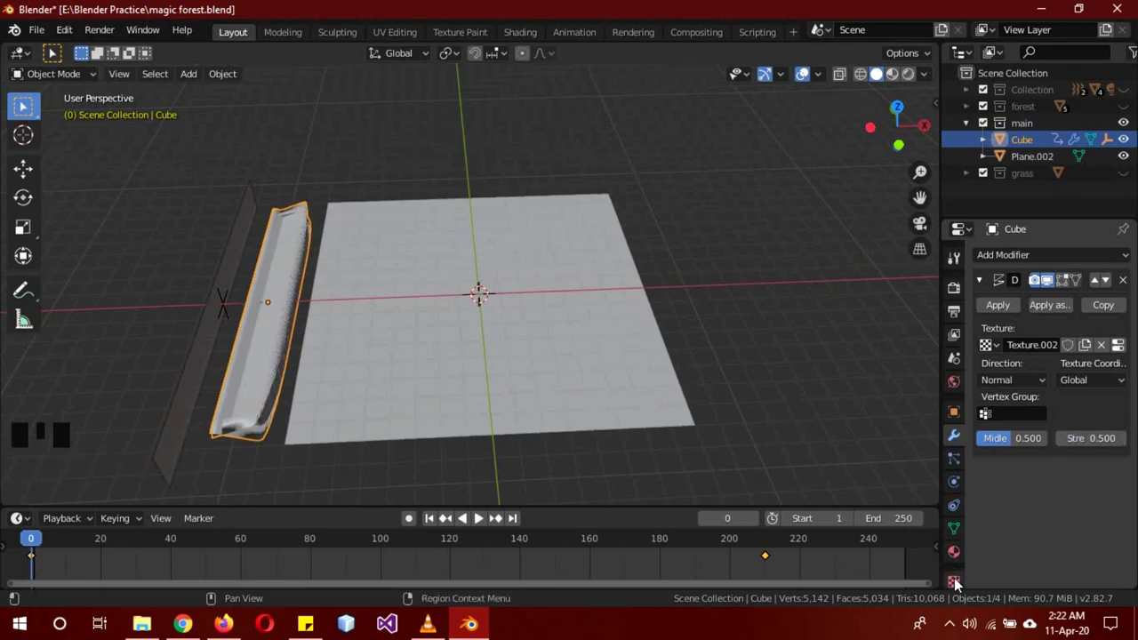
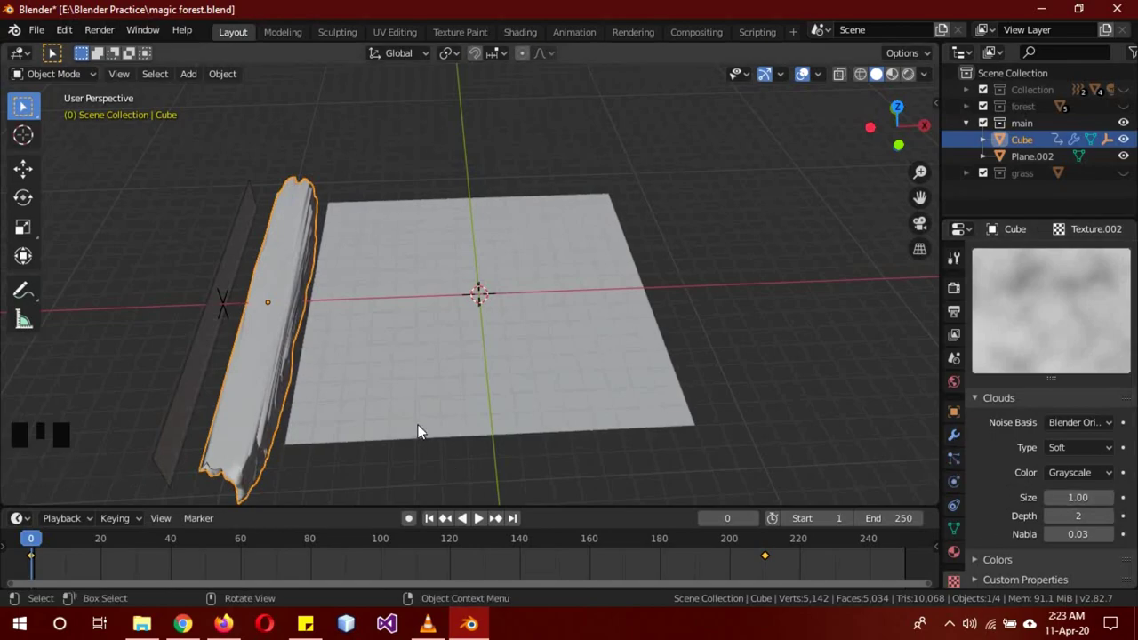
Step: Play back the wall slide and select the floor Plane.002
{"action": "key", "text": "g"}
{"action": "left_click", "coordinate": [485, 520]}
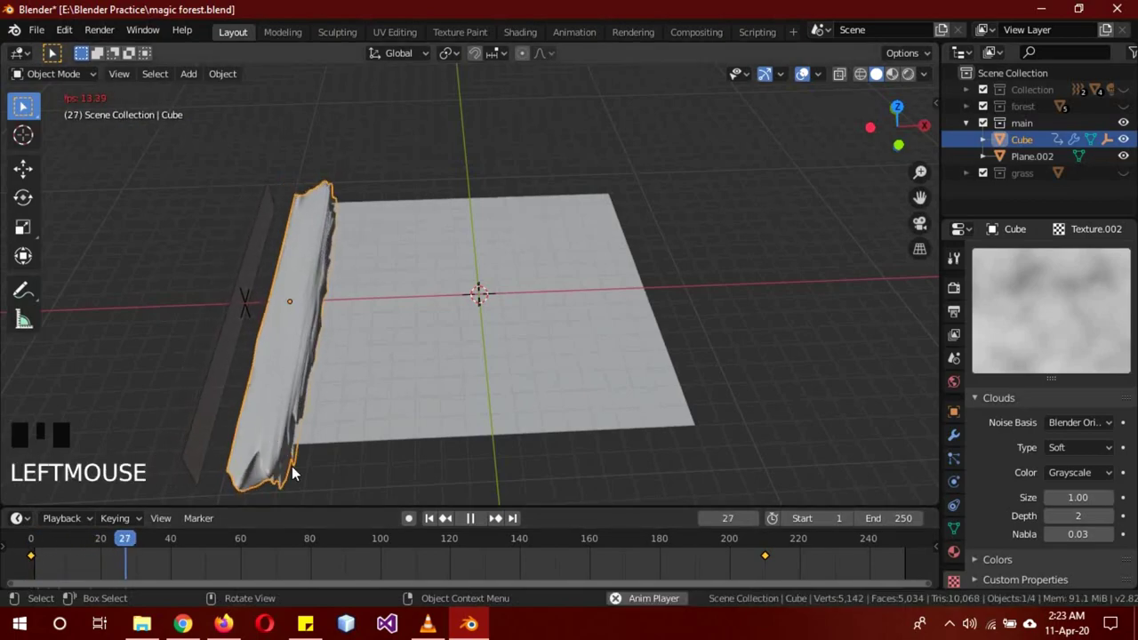
{"action": "left_click", "coordinate": [479, 522]}
{"action": "left_click_drag", "start_coordinate": [129, 544], "coordinate": [734, 387]}
{"action": "left_click_drag", "start_coordinate": [734, 388], "coordinate": [669, 368]}
Step: Enable Dynamic Paint on floor Plane.002 and add a canvas
{"action": "key", "text": "a"}
{"action": "left_click", "coordinate": [493, 333]}
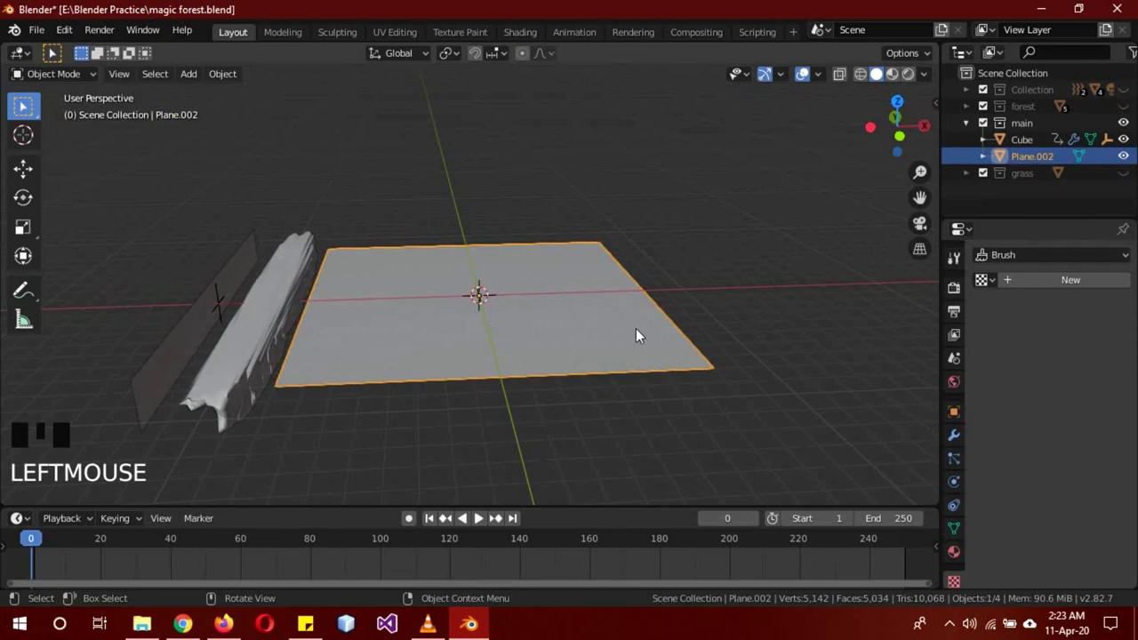
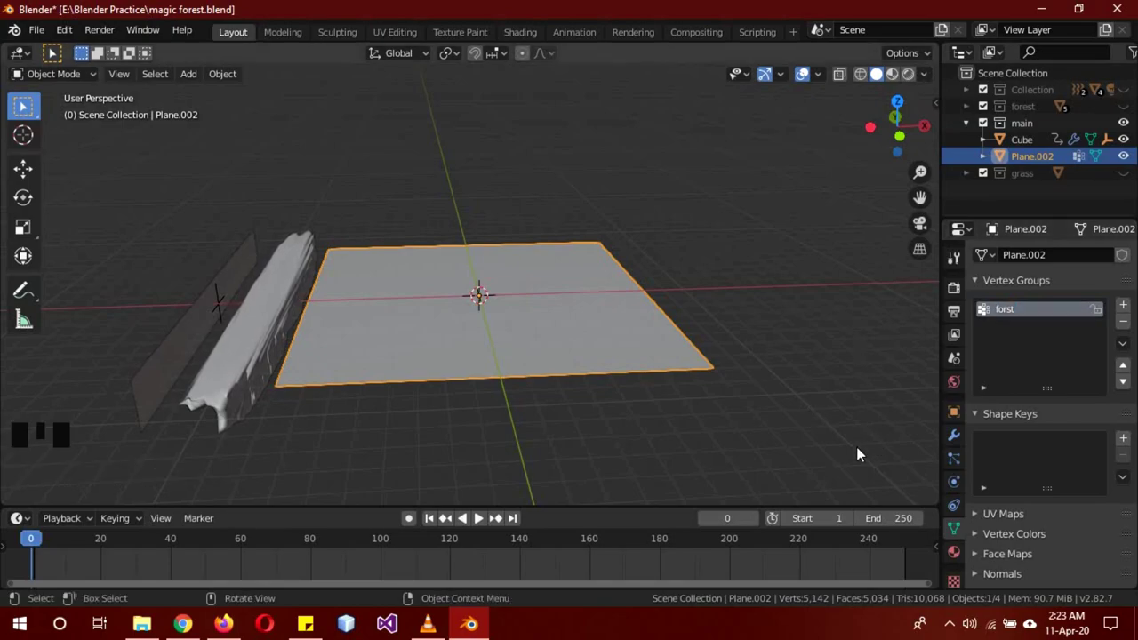
{"action": "left_click", "coordinate": [963, 584]}
{"action": "left_click", "coordinate": [954, 494]}
{"action": "left_click", "coordinate": [1072, 338]}
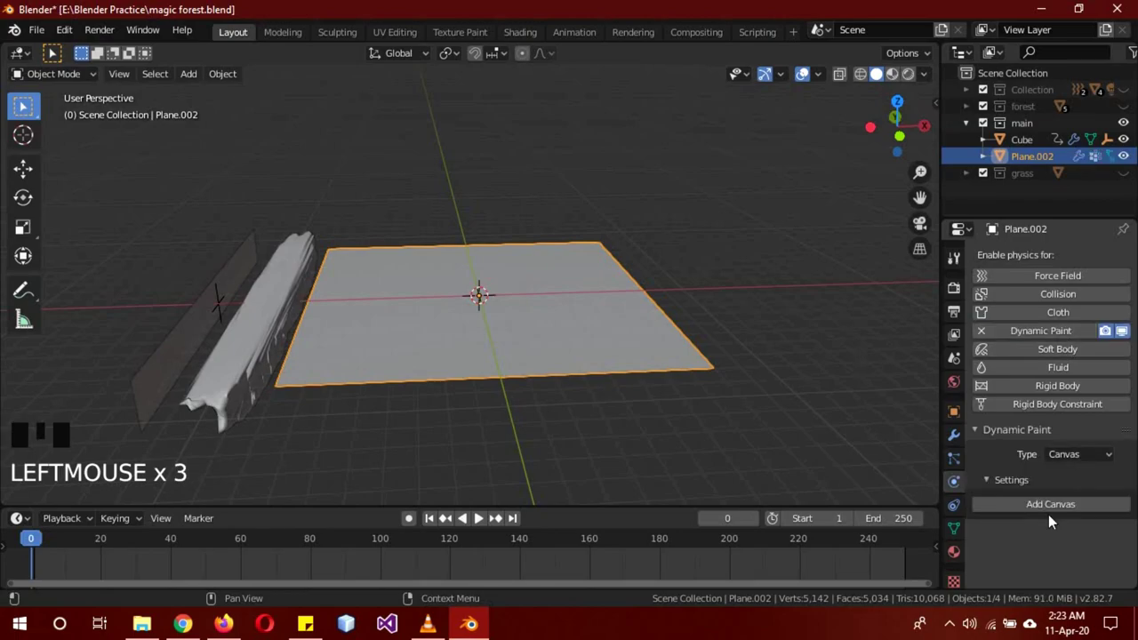
{"action": "left_click", "coordinate": [1052, 511]}
Step: Set the canvas surface type to Weight, outputting to a vertex group
{"action": "scroll", "scroll_direction": "down", "scroll_amount": 3}
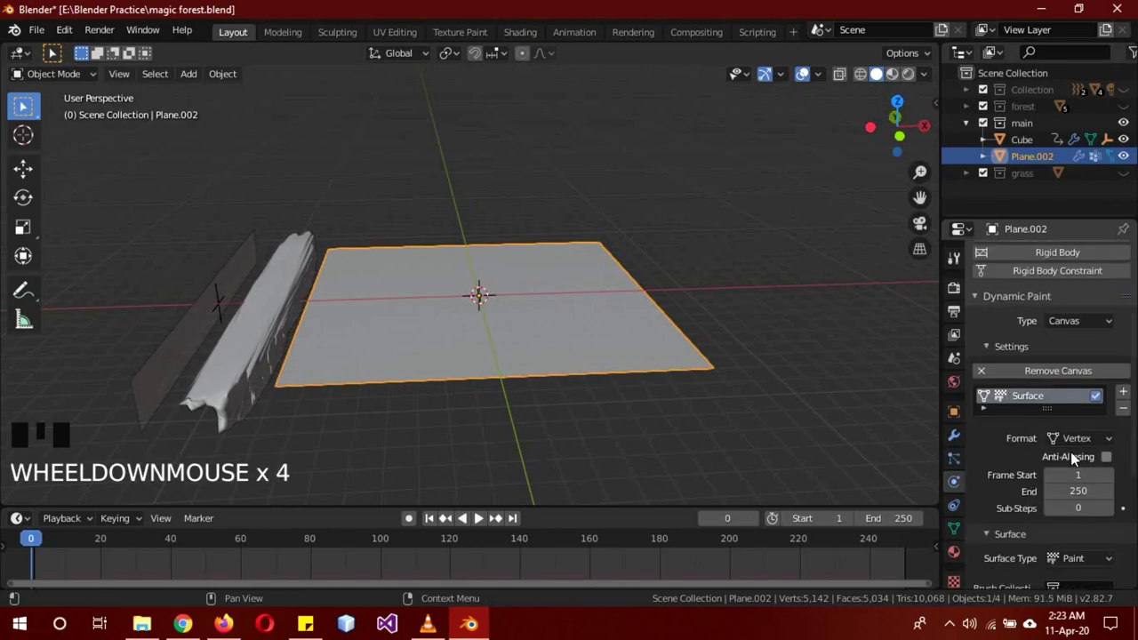
{"action": "scroll", "scroll_direction": "down", "scroll_amount": 3}
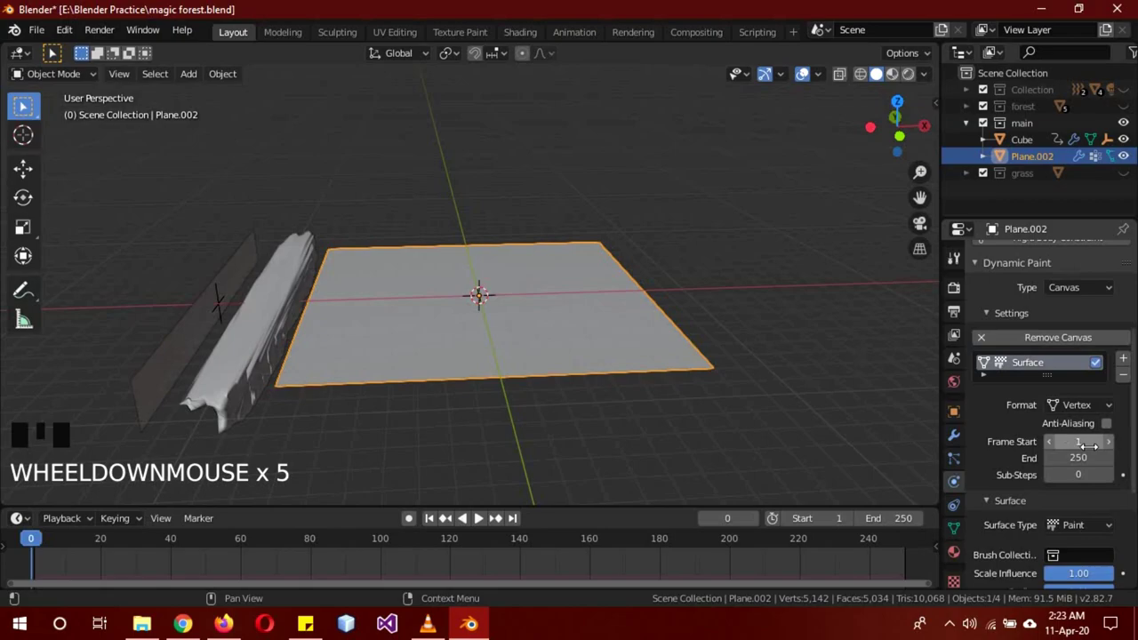
{"action": "scroll", "scroll_direction": "down", "scroll_amount": 3}
{"action": "left_click_drag", "start_coordinate": [1080, 496], "coordinate": [1011, 505]}
{"action": "scroll", "scroll_direction": "down", "scroll_amount": 3}
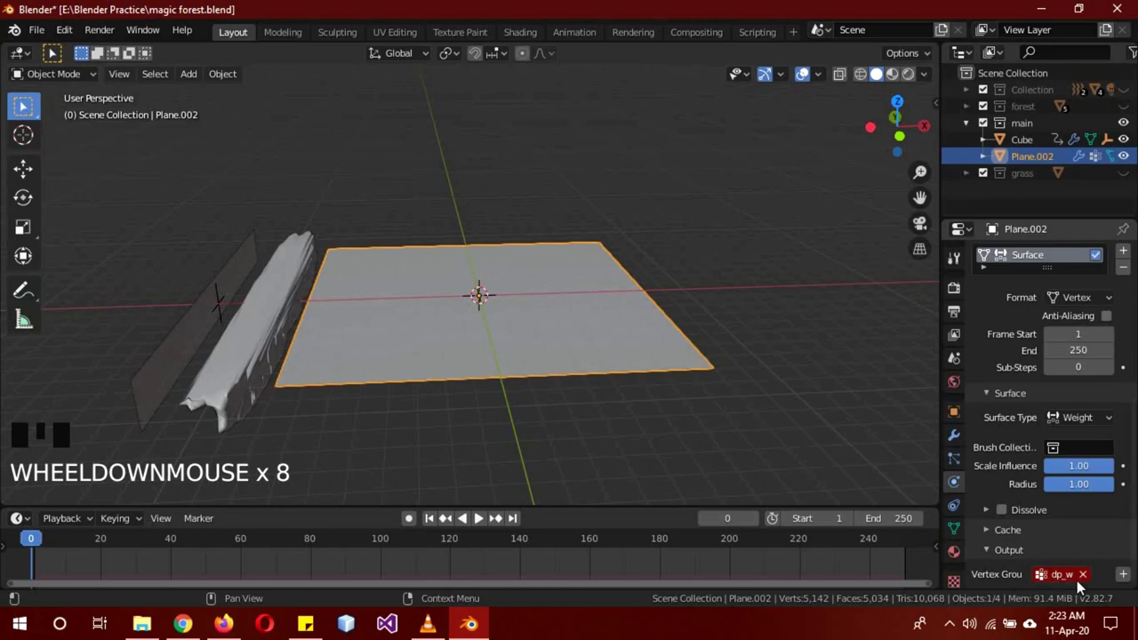
Step: Pick the canvas output vertex group, then make Plane.003 a Dynamic Paint brush with Mesh Volume source
{"action": "left_click", "coordinate": [1090, 581]}
{"action": "left_click_drag", "start_coordinate": [1075, 581], "coordinate": [165, 362]}
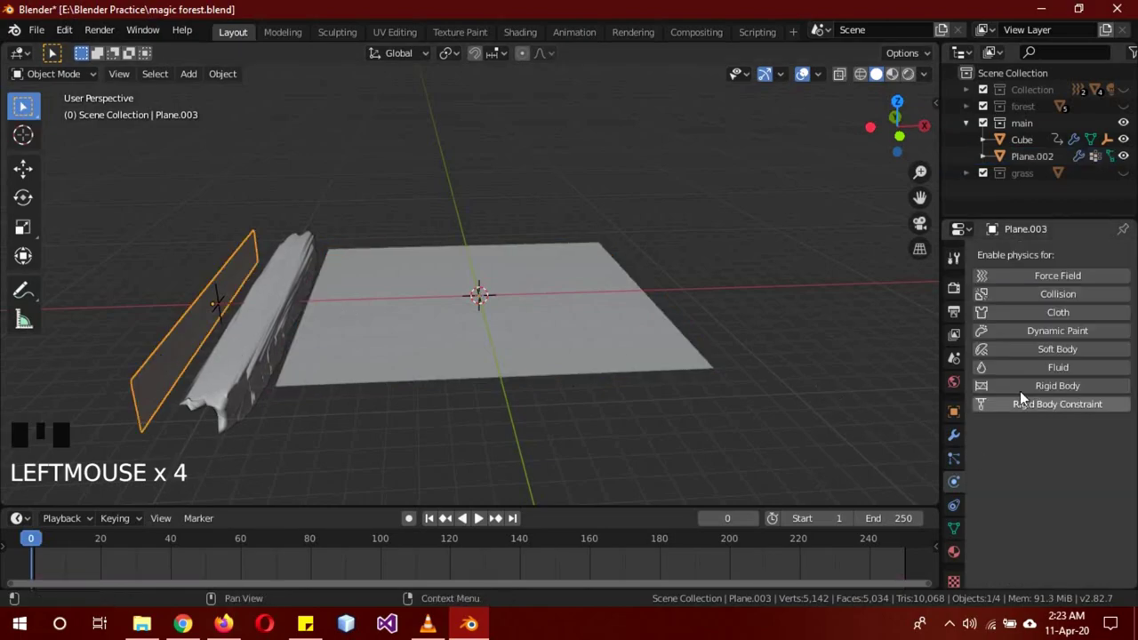
{"action": "left_click", "coordinate": [1055, 335]}
{"action": "left_click_drag", "start_coordinate": [1088, 465], "coordinate": [1005, 492]}
{"action": "scroll", "scroll_direction": "down", "scroll_amount": 3}
{"action": "left_click_drag", "start_coordinate": [1079, 537], "coordinate": [1015, 545]}
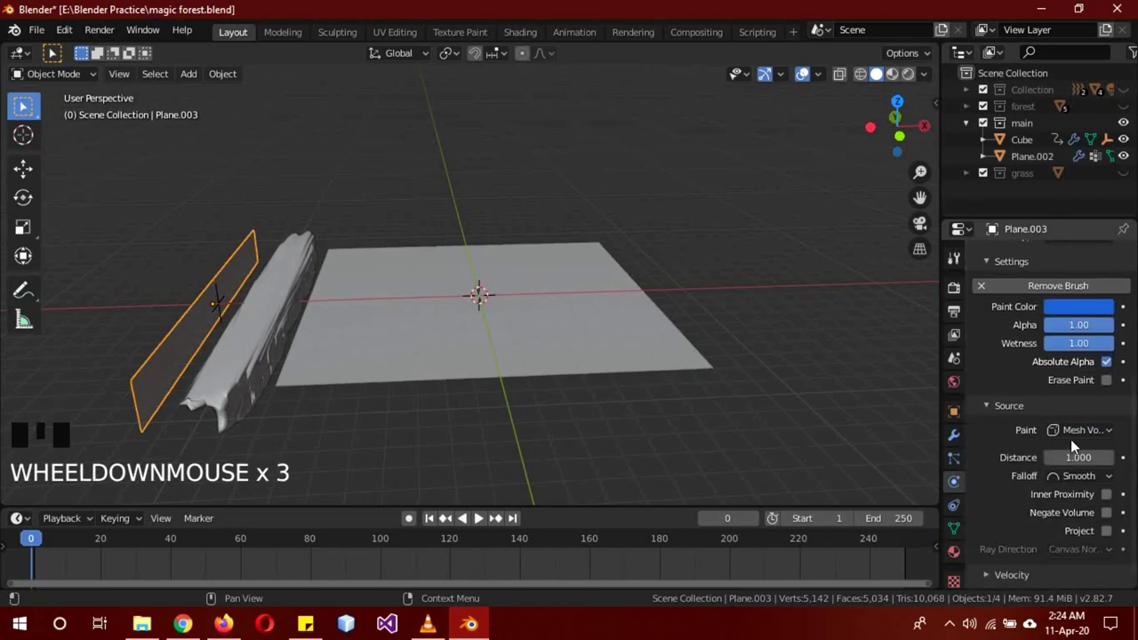
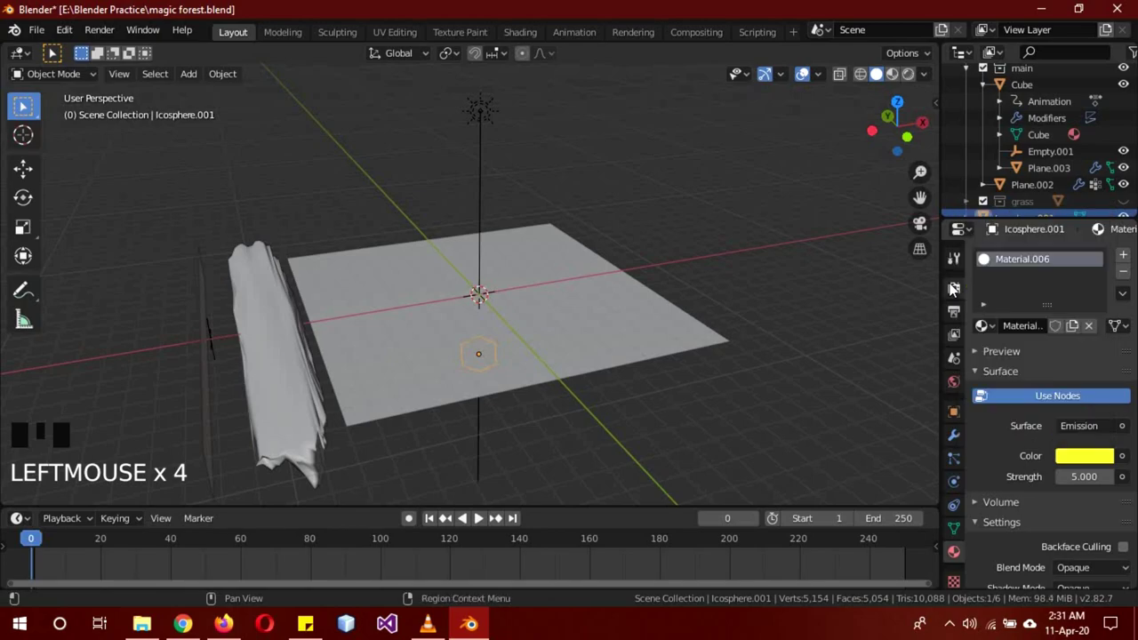
Step: Finish Icosphere.001's yellow emission material and select the thin vertical Plane.003
{"action": "left_click", "coordinate": [1004, 376]}
{"action": "left_click_drag", "start_coordinate": [646, 405], "coordinate": [195, 374]}
{"action": "left_click", "coordinate": [194, 373]}
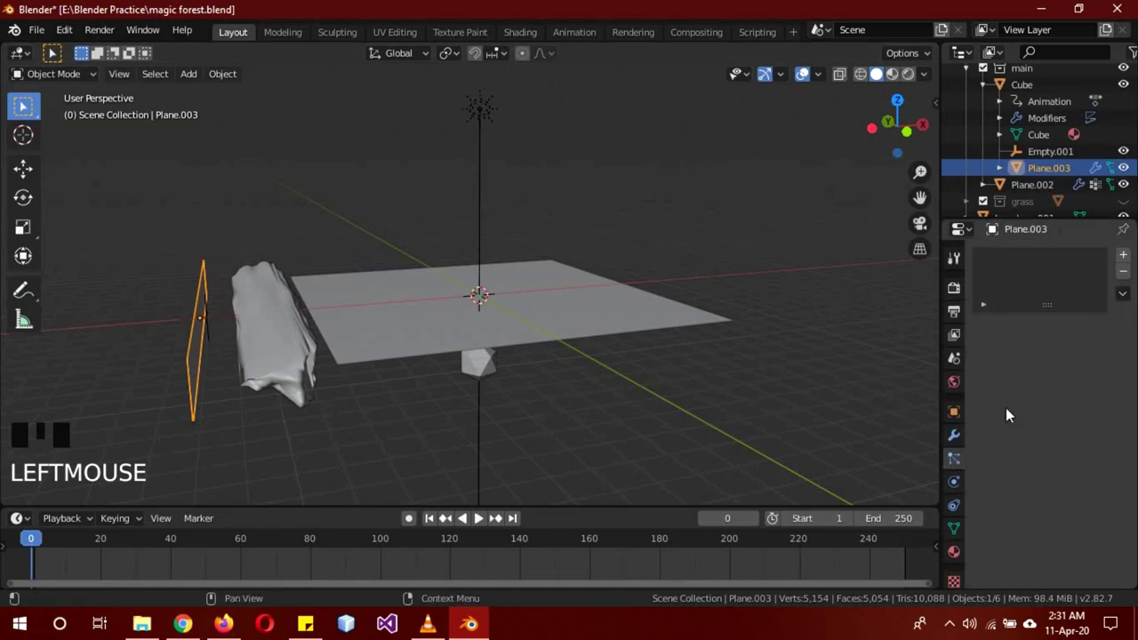
Step: Add a particle system on Plane.003 rendered as Icosphere objects at scale 0.05, with a Blend texture driving size and End 230
{"action": "left_click", "coordinate": [1130, 261]}
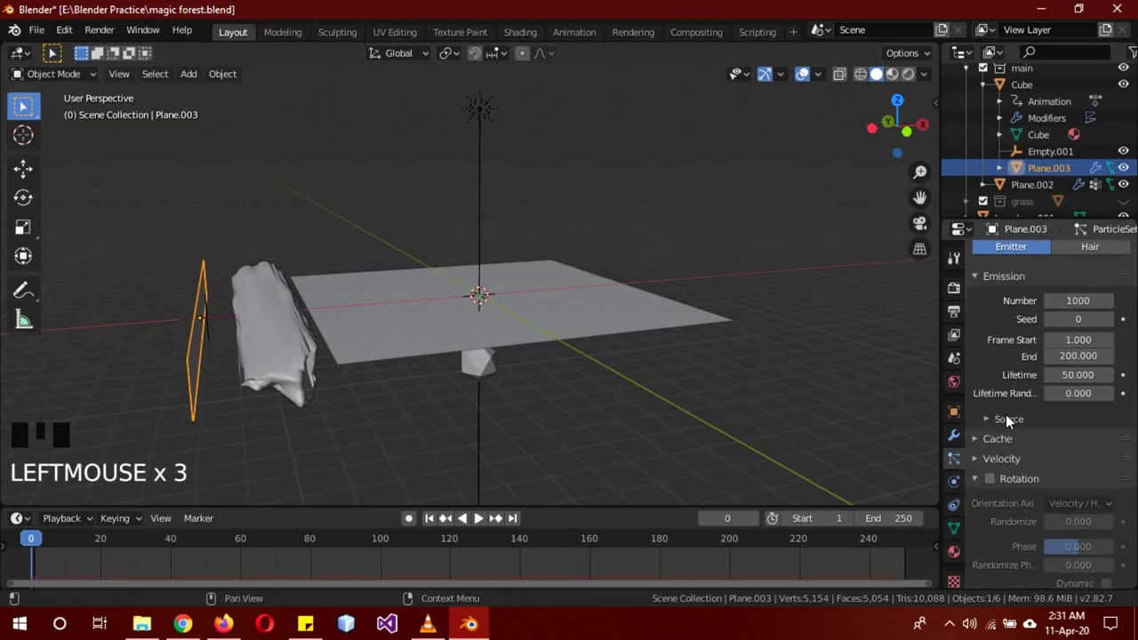
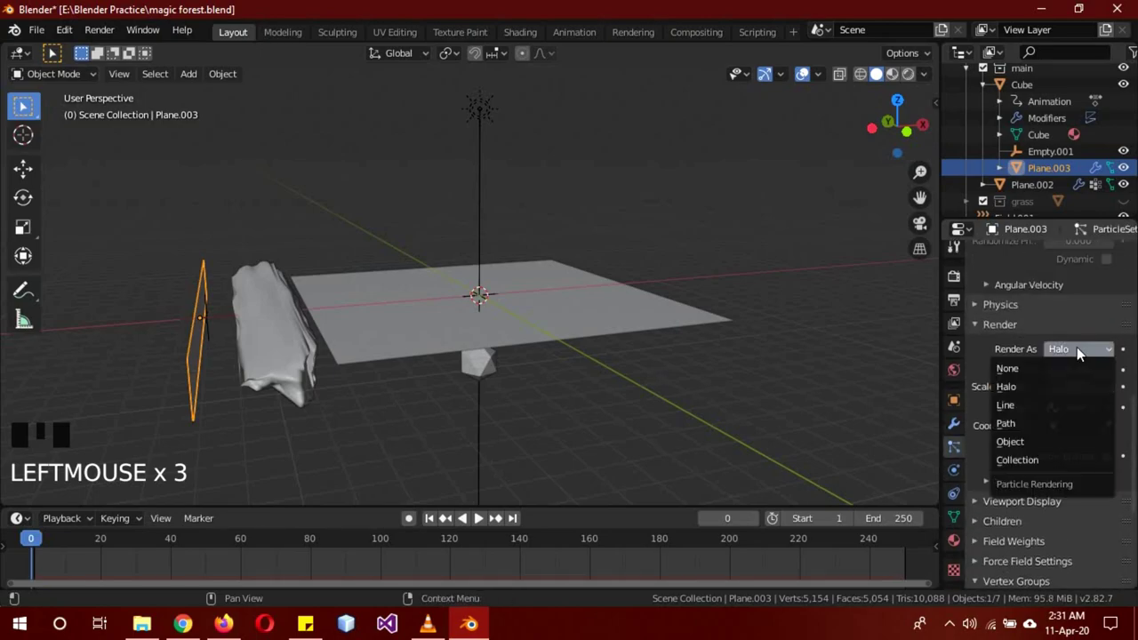
{"action": "left_click_drag", "start_coordinate": [1023, 443], "coordinate": [1019, 380]}
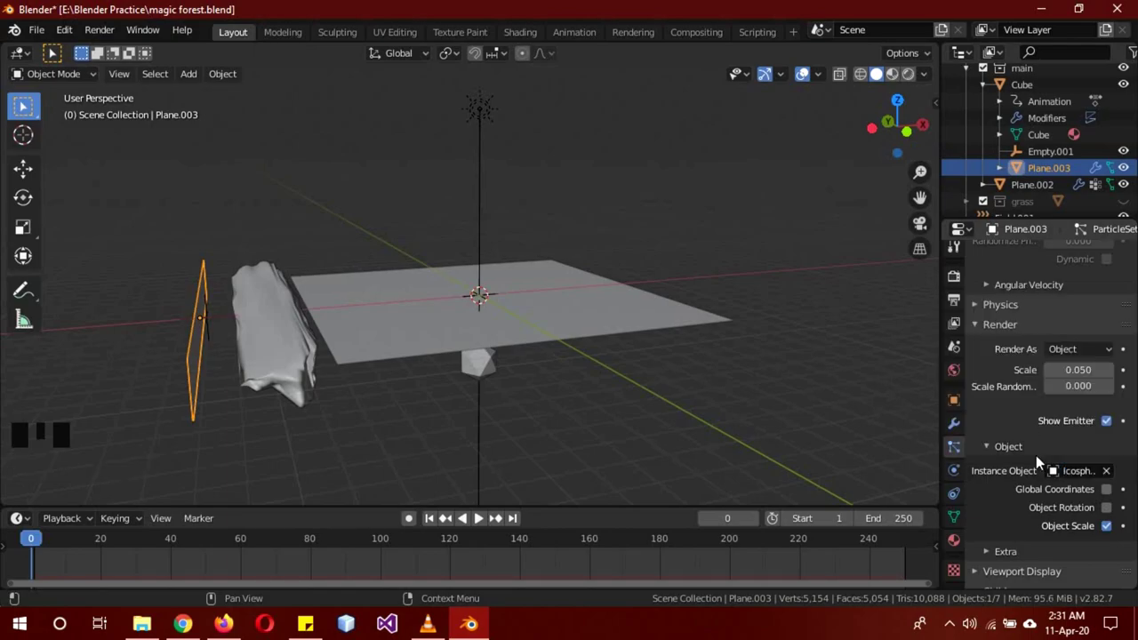
{"action": "left_click_drag", "start_coordinate": [1116, 344], "coordinate": [1029, 585]}
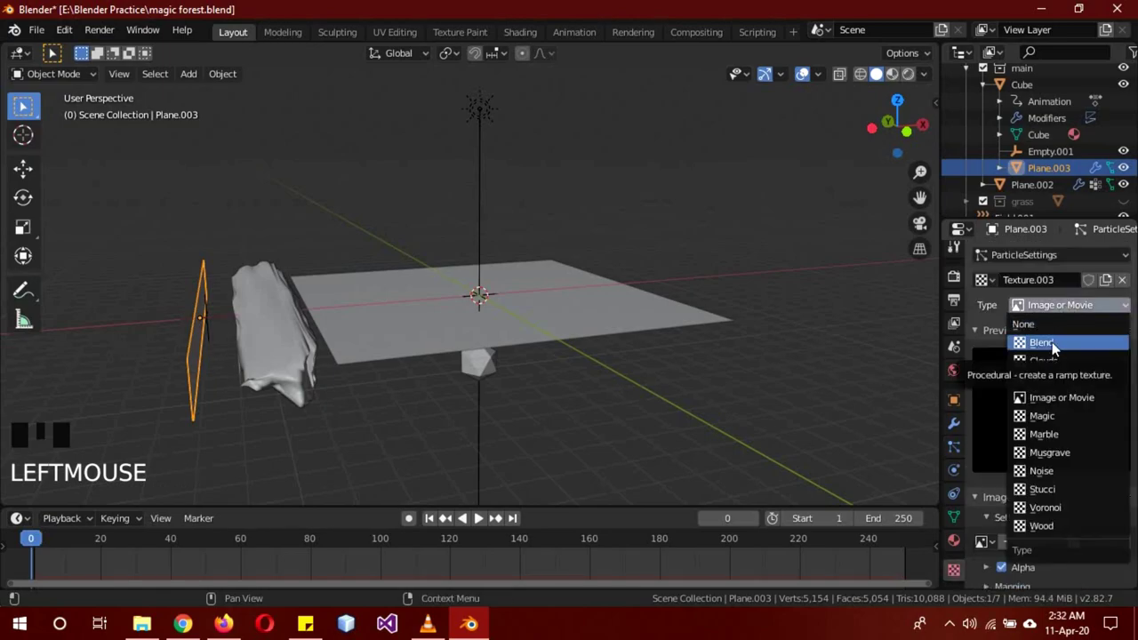
{"action": "left_click_drag", "start_coordinate": [1057, 348], "coordinate": [1095, 481]}
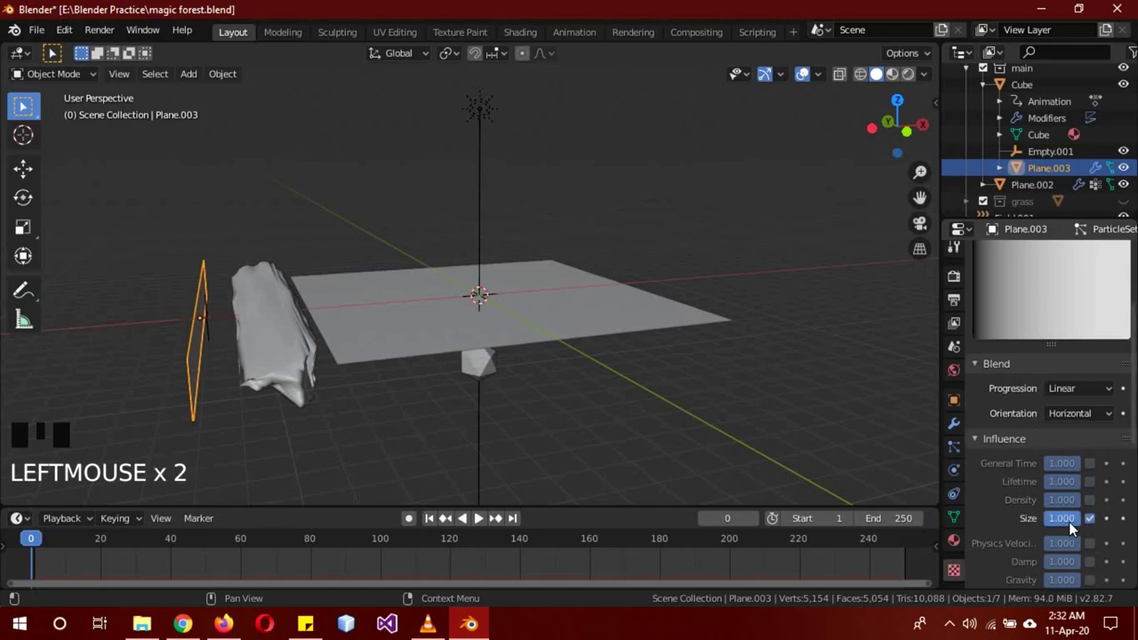
{"action": "left_click_drag", "start_coordinate": [1072, 527], "coordinate": [1016, 409]}
{"action": "scroll", "scroll_direction": "up", "scroll_amount": 3}
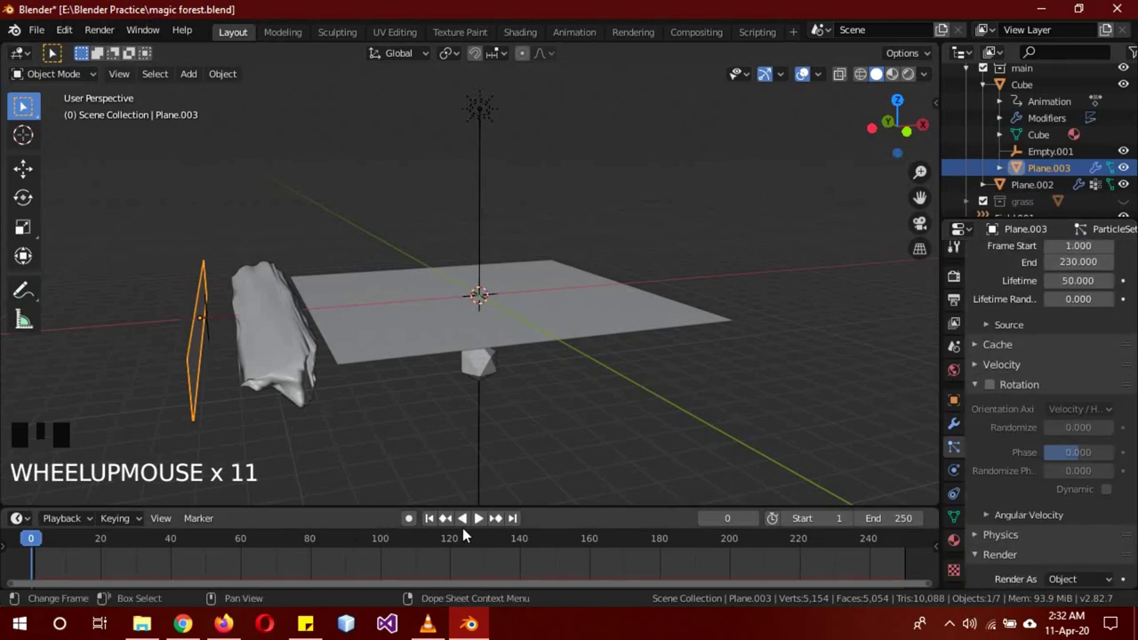
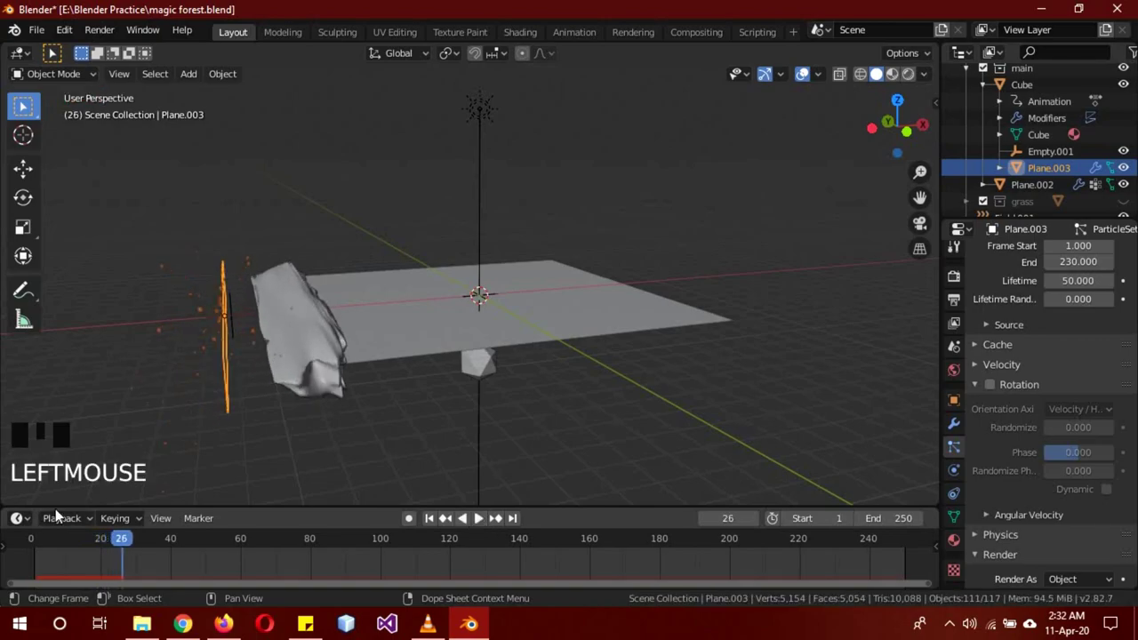
Step: Scrub the timeline to preview the glowing particles, return to frame 1 and select the floor plane
{"action": "left_click_drag", "start_coordinate": [47, 552], "coordinate": [642, 387]}
{"action": "key", "text": "a"}
{"action": "left_click", "coordinate": [576, 316]}
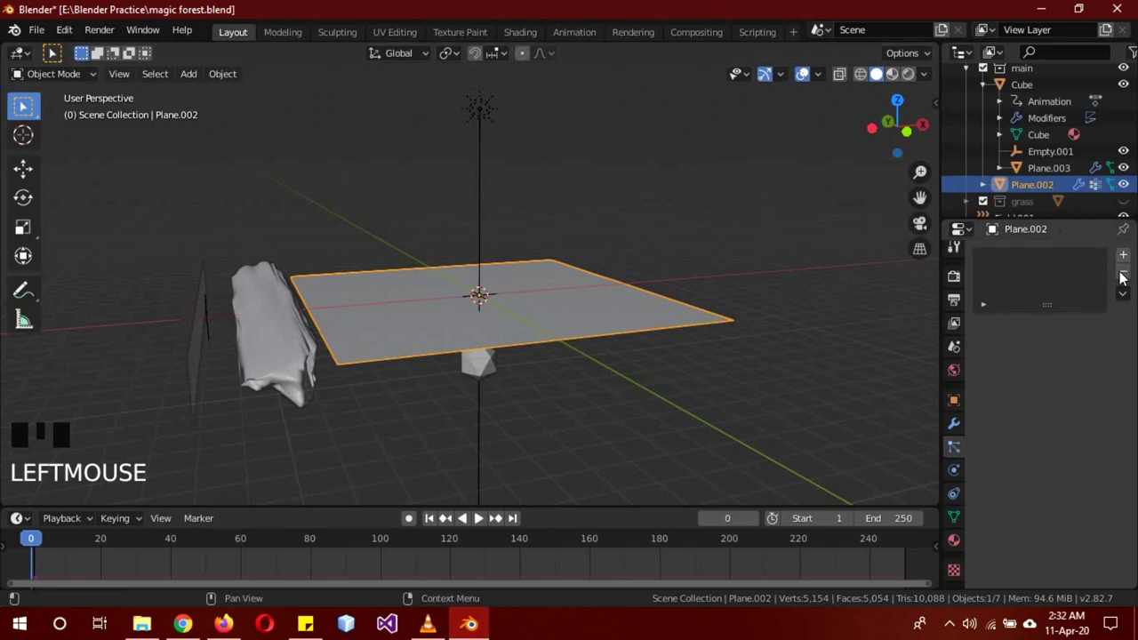
Step: On floor Plane.002's second particle system, render the particles as the forest collection
{"action": "left_click_drag", "start_coordinate": [1131, 264], "coordinate": [1030, 260]}
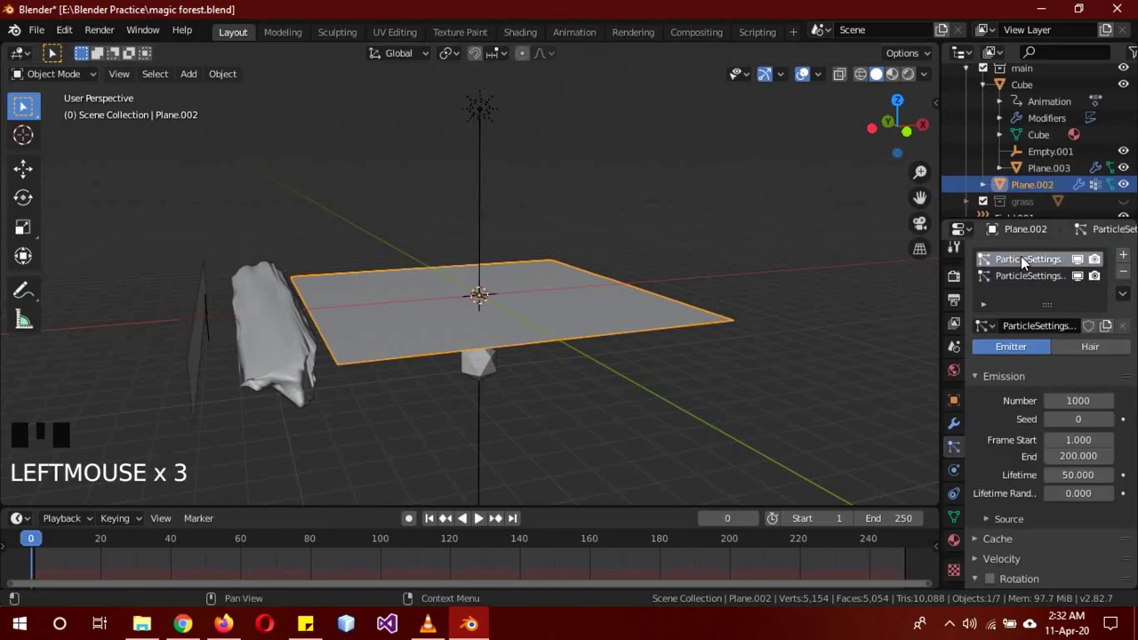
{"action": "left_click", "coordinate": [1066, 310]}
{"action": "left_click", "coordinate": [1067, 313]}
{"action": "left_click", "coordinate": [1095, 358]}
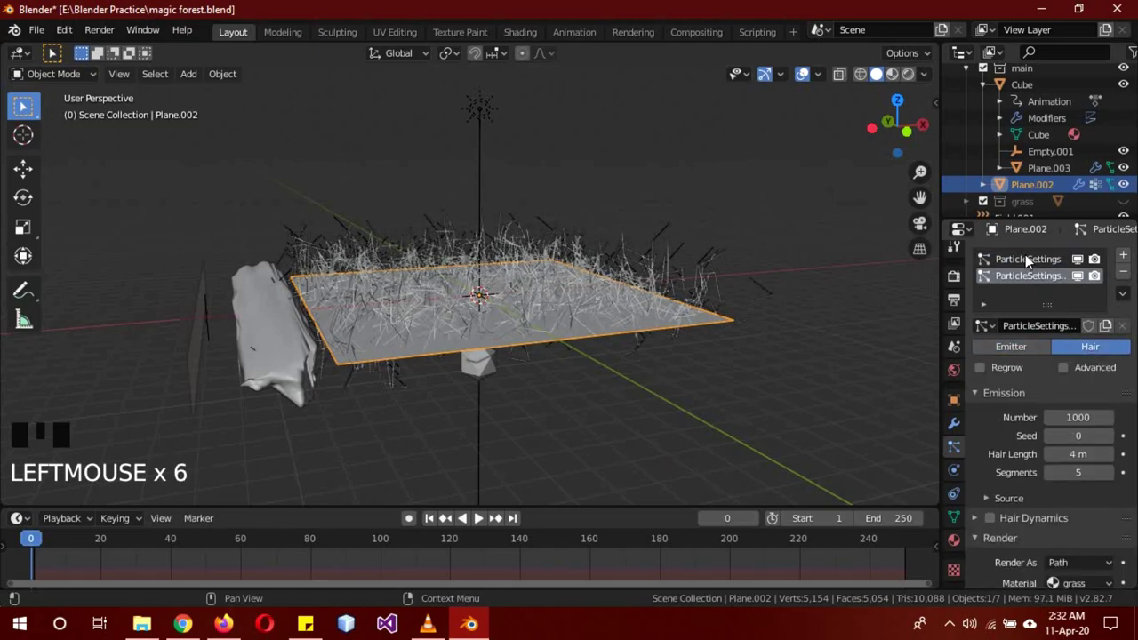
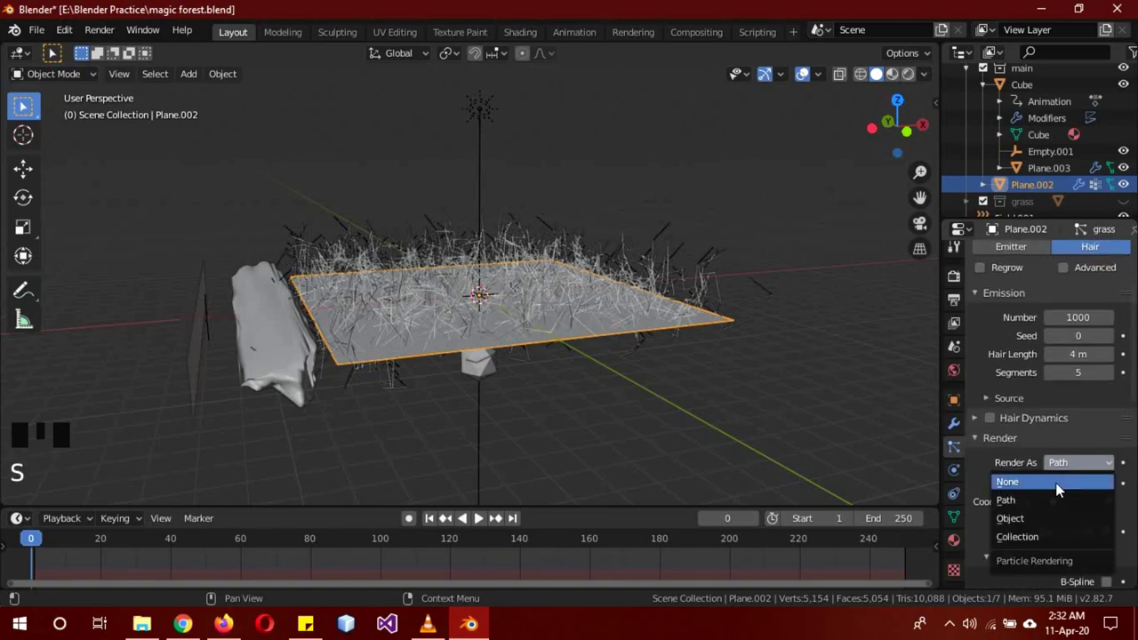
{"action": "left_click_drag", "start_coordinate": [1008, 515], "coordinate": [991, 280]}
{"action": "scroll", "scroll_direction": "up", "scroll_amount": 3}
{"action": "scroll", "scroll_direction": "up", "scroll_amount": 3}
Step: Enable particle rotation with an orientation axis and set Vertex Groups Length to 'forst'
{"action": "left_click_drag", "start_coordinate": [718, 373], "coordinate": [1063, 339]}
{"action": "left_click", "coordinate": [1063, 339]}
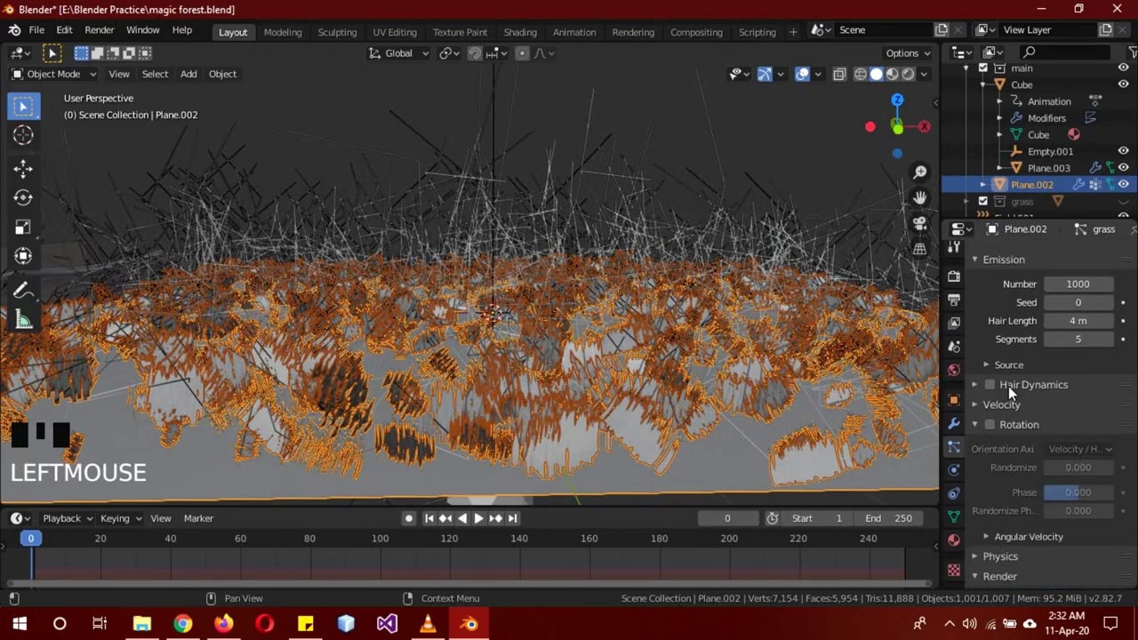
{"action": "left_click_drag", "start_coordinate": [998, 429], "coordinate": [1007, 439]}
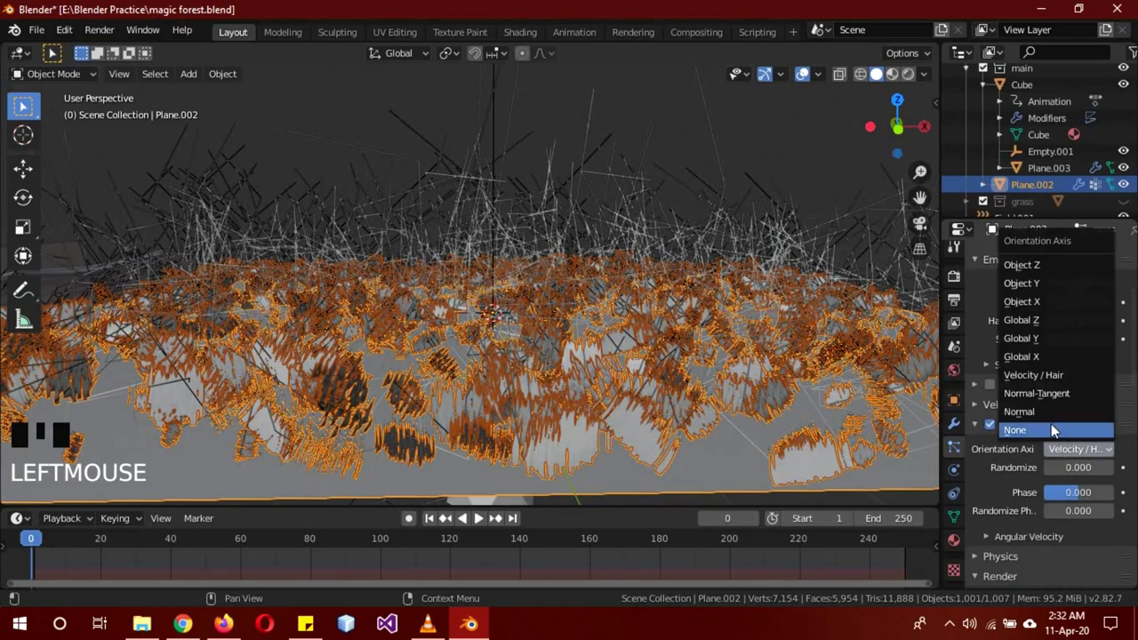
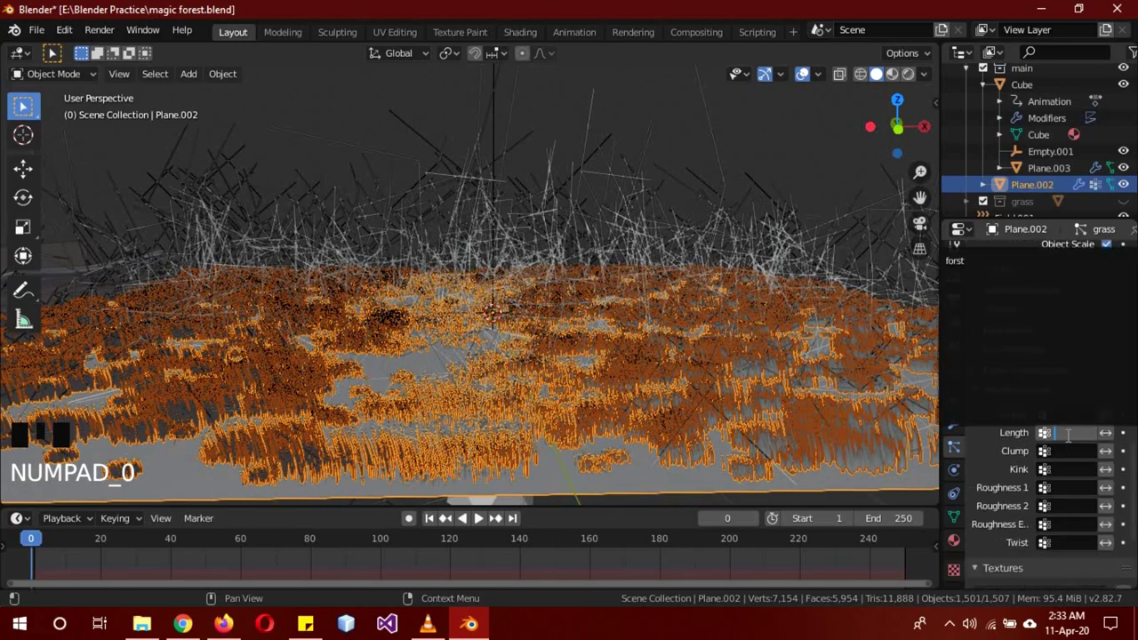
{"action": "left_click", "coordinate": [754, 444]}
{"action": "scroll", "scroll_direction": "down", "scroll_amount": 3}
{"action": "left_click", "coordinate": [692, 365]}
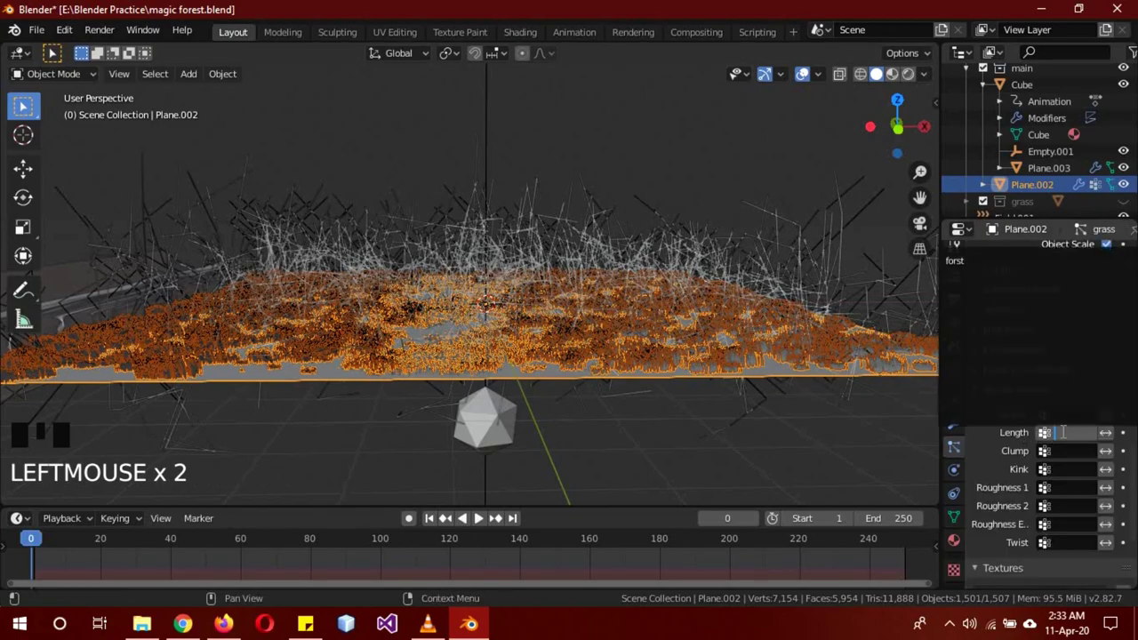
{"action": "left_click_drag", "start_coordinate": [973, 272], "coordinate": [1012, 262]}
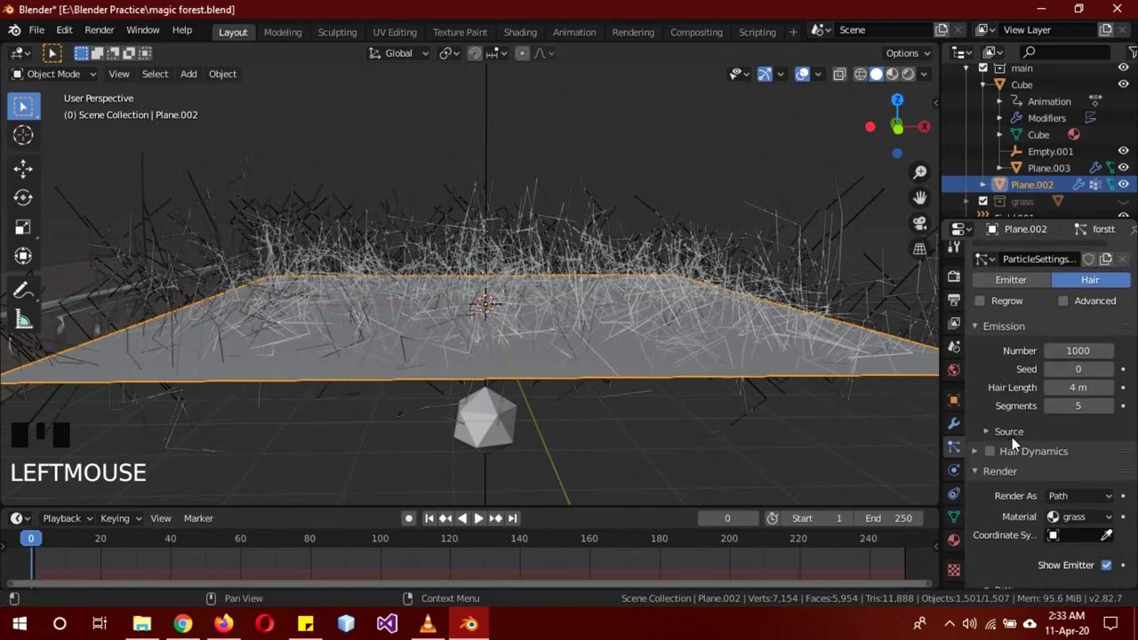
Step: Orient the 'forstt' forest particles to the floor normal and play the animation to watch trees sprout, stopping near frame 79
{"action": "left_click", "coordinate": [1074, 312]}
{"action": "left_click", "coordinate": [998, 496]}
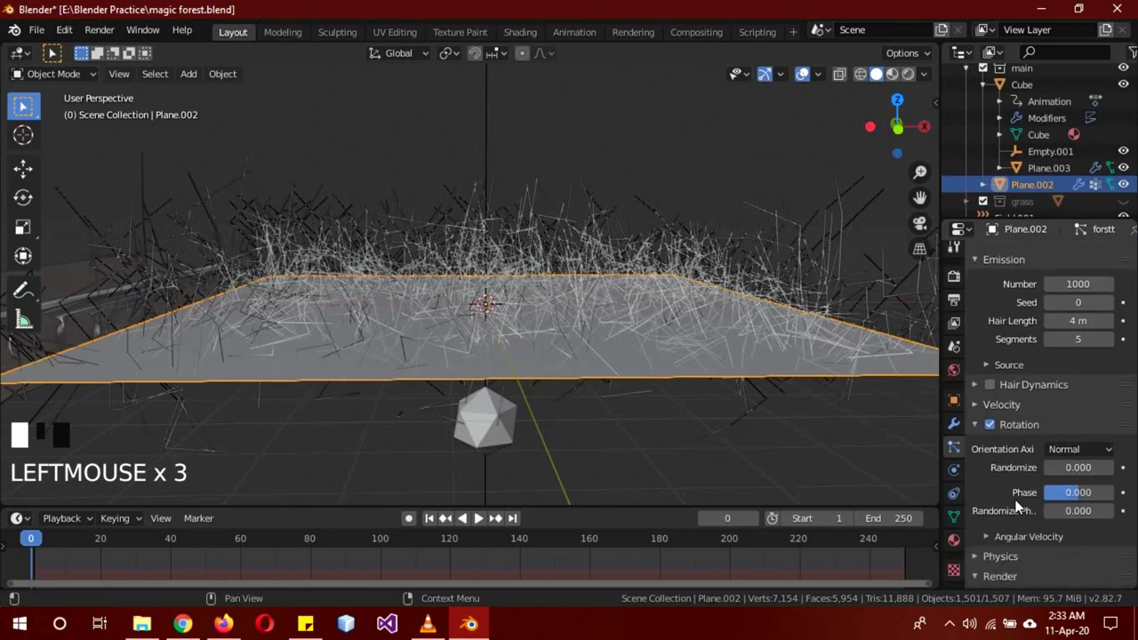
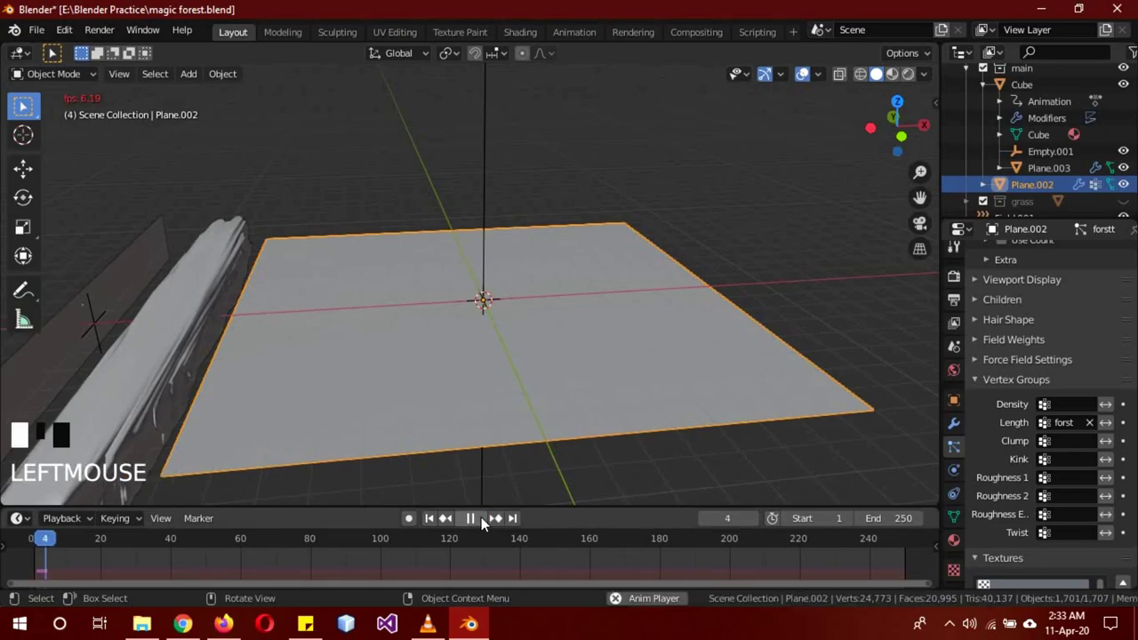
{"action": "scroll", "scroll_direction": "down", "scroll_amount": 3}
{"action": "left_click_drag", "start_coordinate": [473, 459], "coordinate": [509, 437]}
{"action": "scroll", "scroll_direction": "up", "scroll_amount": 3}
{"action": "scroll", "scroll_direction": "up", "scroll_amount": 3}
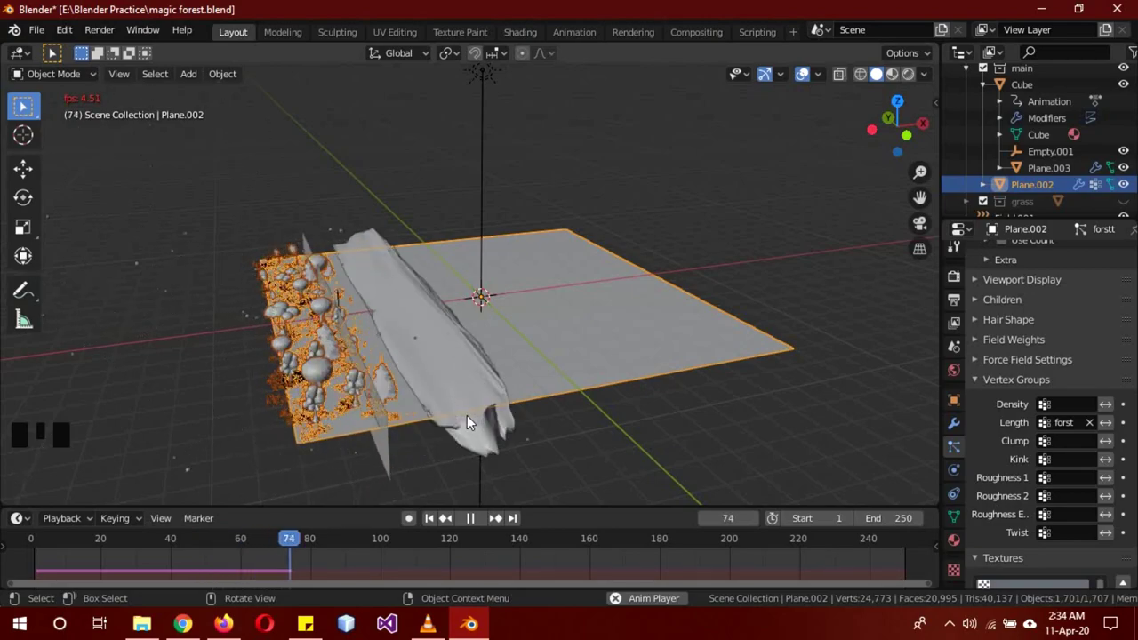
{"action": "left_click", "coordinate": [481, 522]}
{"action": "key", "text": "a"}
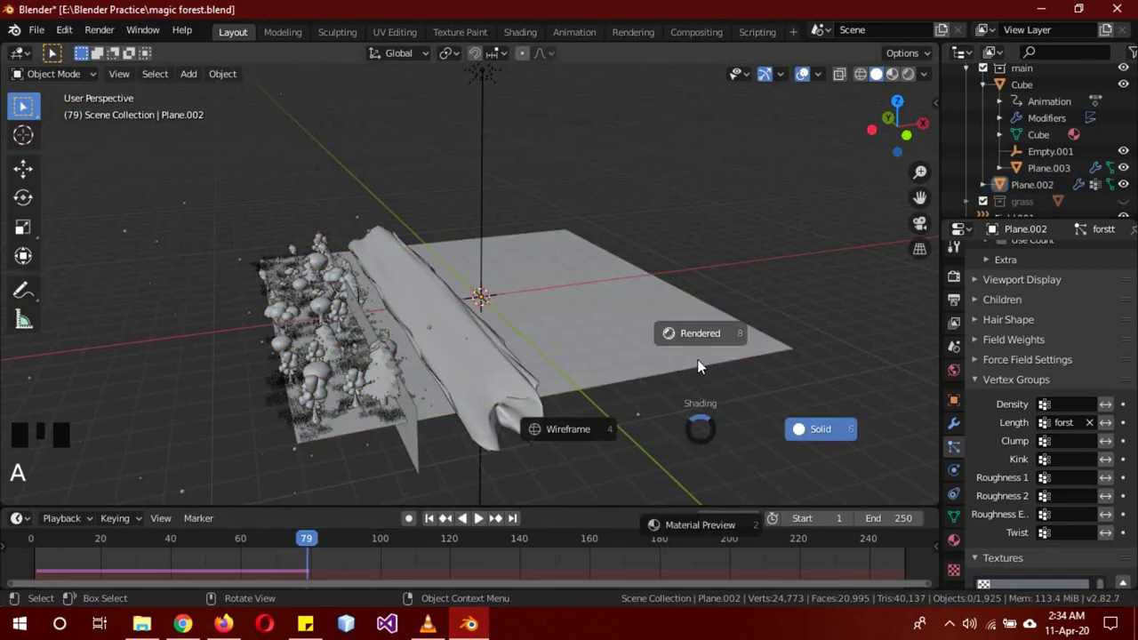
{"action": "key", "text": "z"}
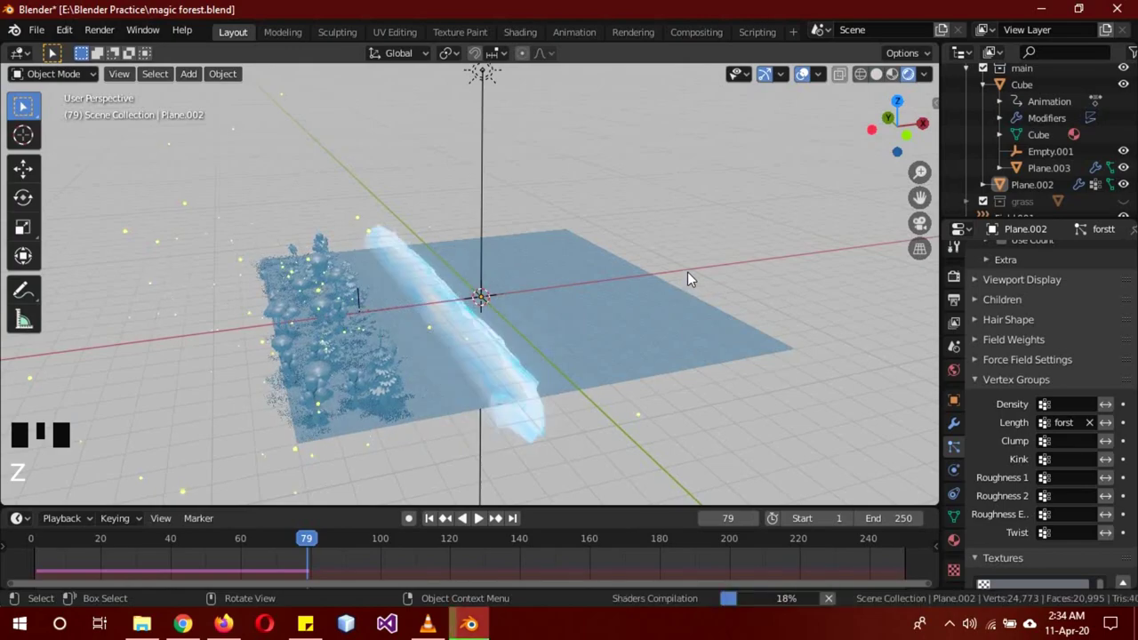
{"action": "left_click_drag", "start_coordinate": [624, 364], "coordinate": [564, 307]}
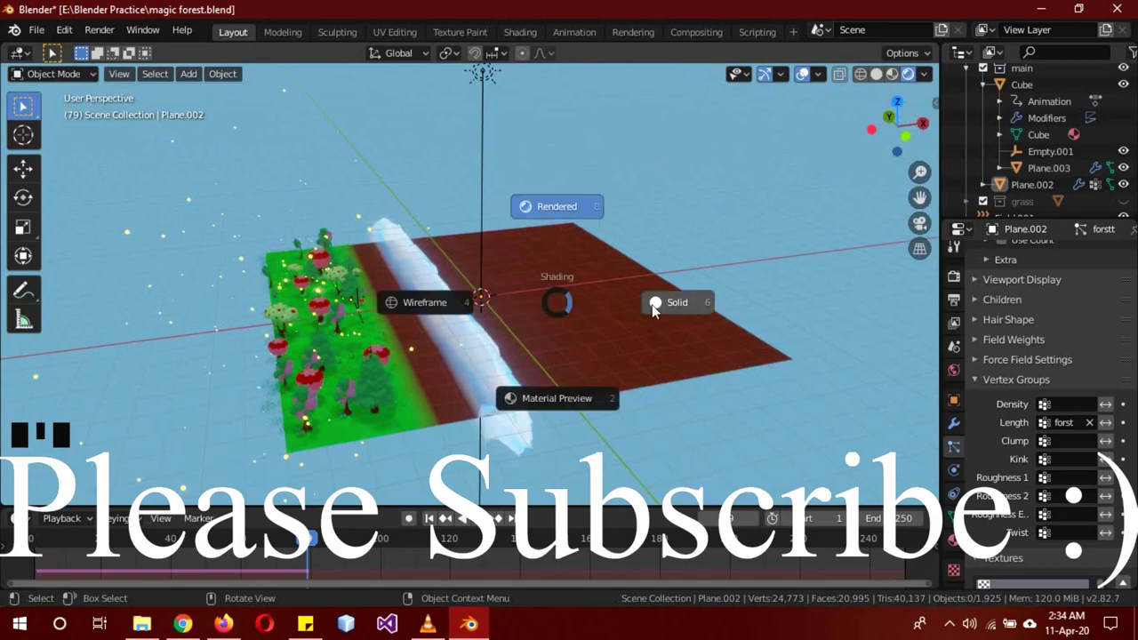